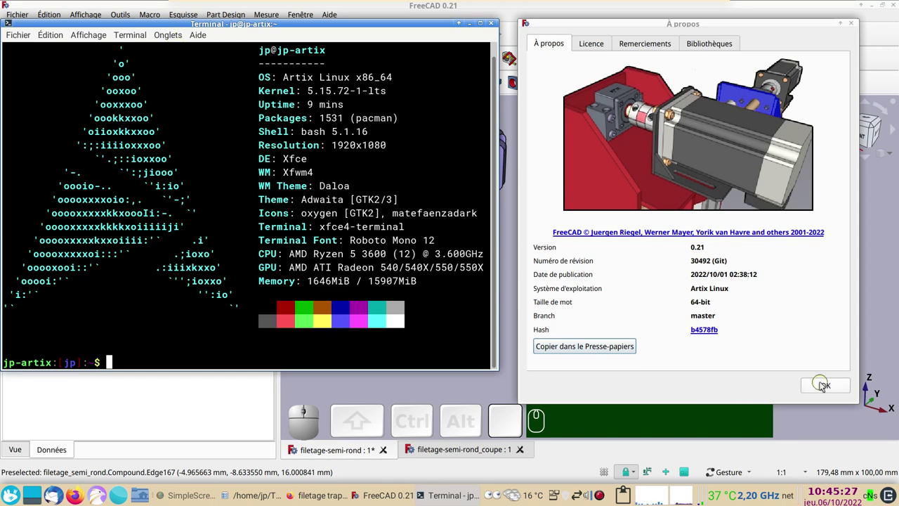
Step: Dismiss the About FreeCAD version window to reveal the screw and block
click(823, 384)
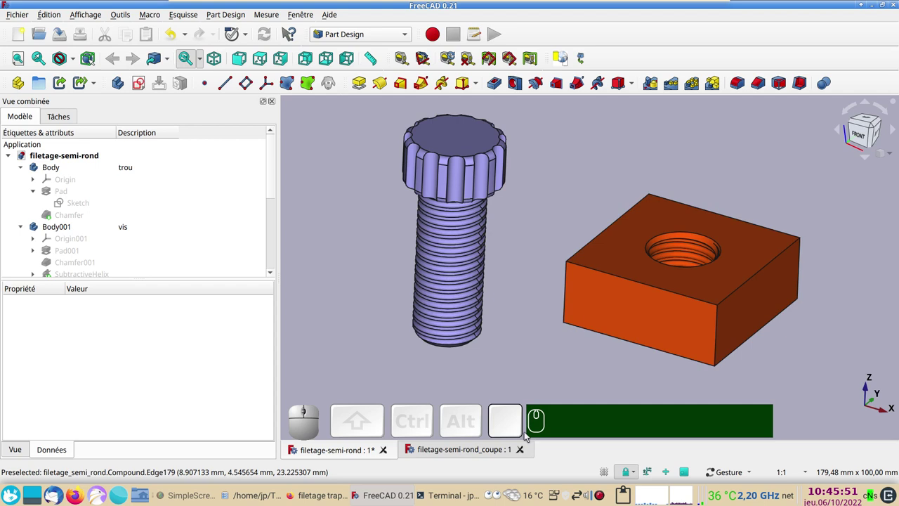
Step: Switch to the 'filetage-semi-rond_coupe' document and zoom into the sectioned threads
click(476, 450)
scroll(up, 3)
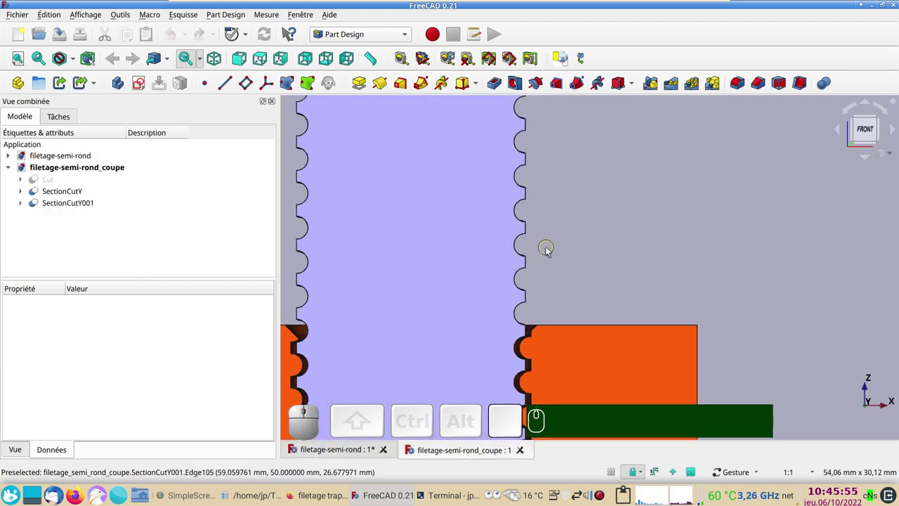
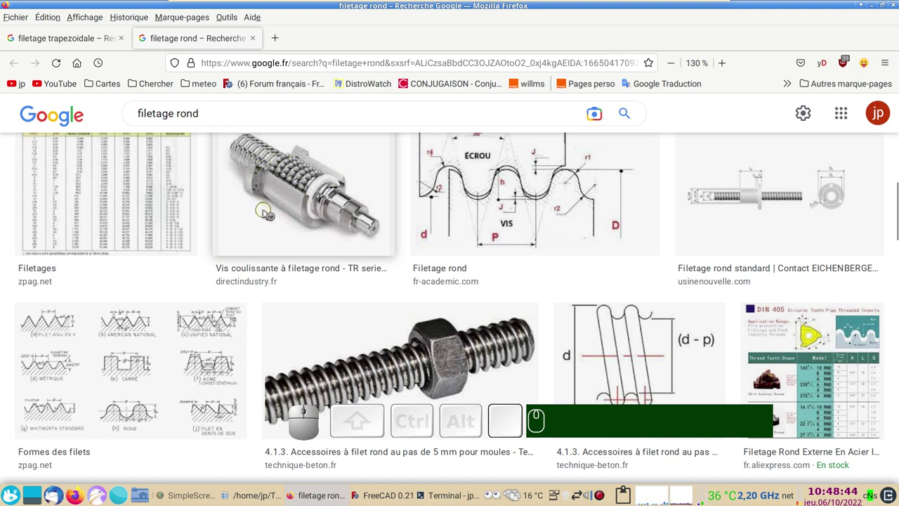
Step: Show the 'filetage trapezoidale' Google Images results in Firefox
click(69, 43)
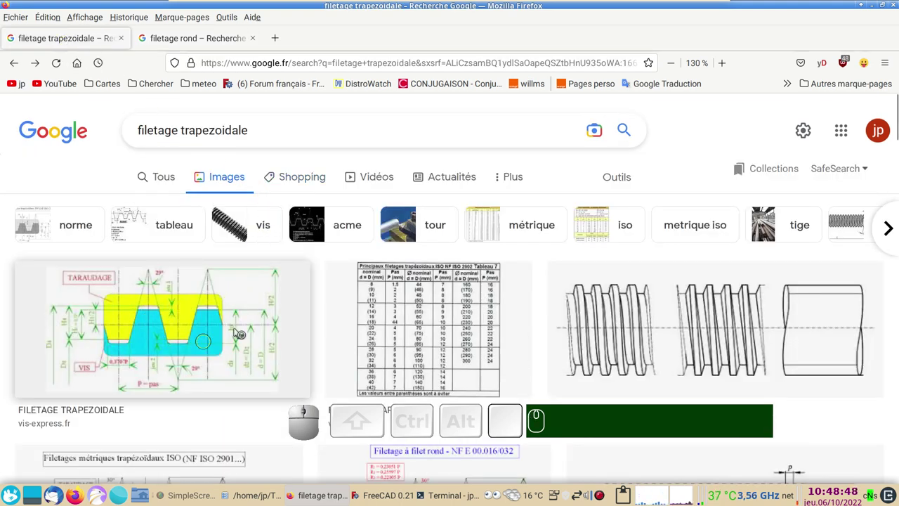
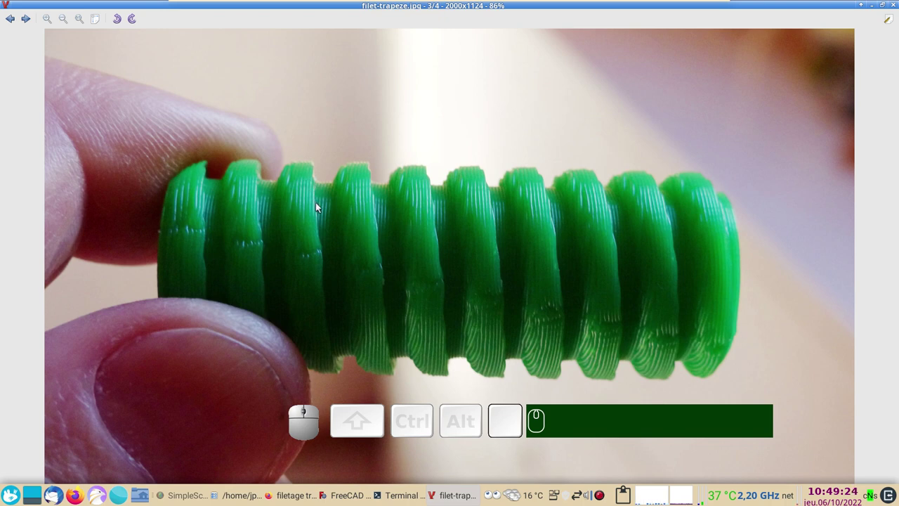
Step: Step to the 'filet-semi-rond.jpg' printed screw photo, then close the viewer back to Dolphin
scroll(down, 3)
scroll(up, 3)
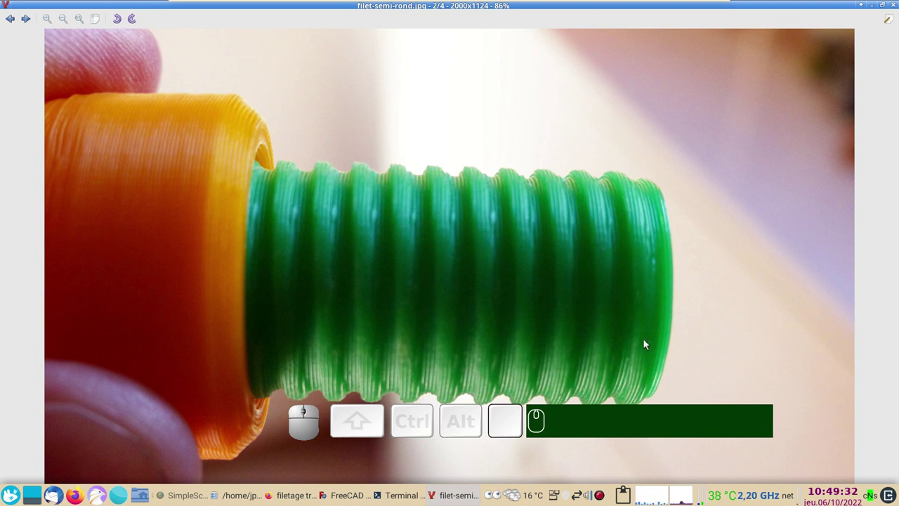
middle_click(577, 313)
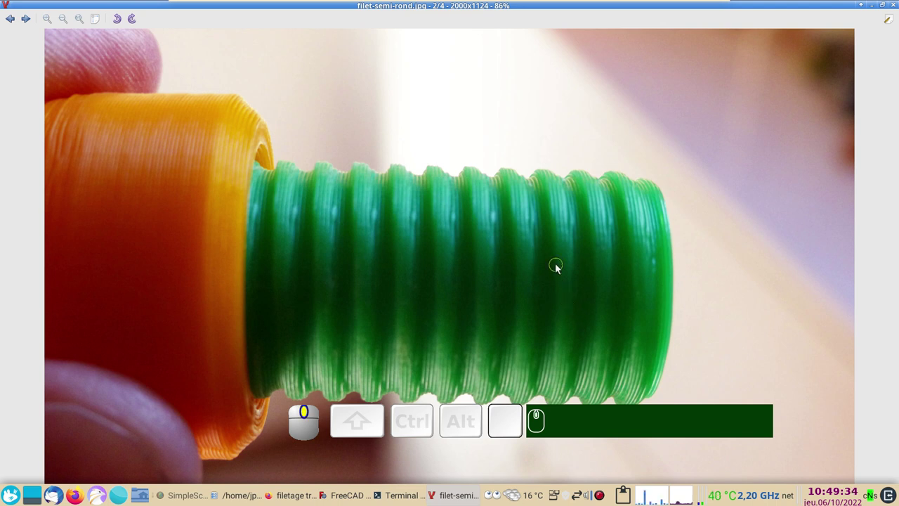
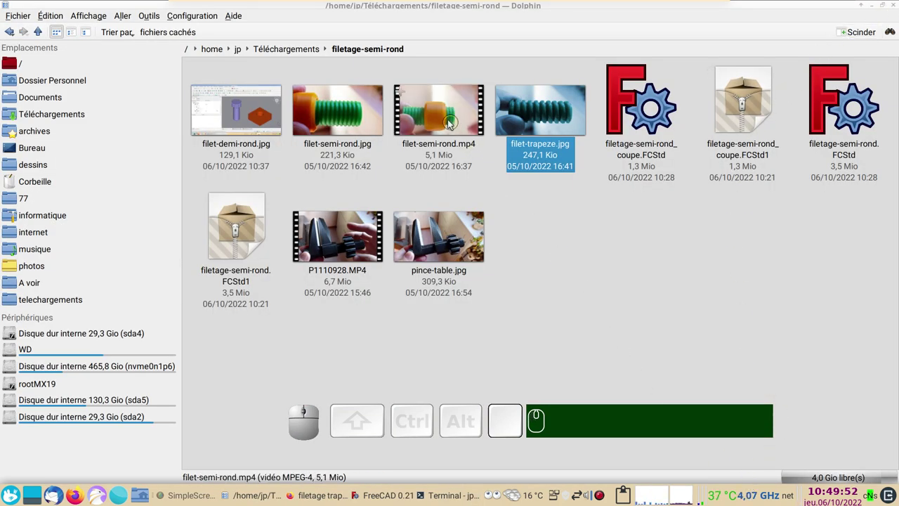
click(450, 123)
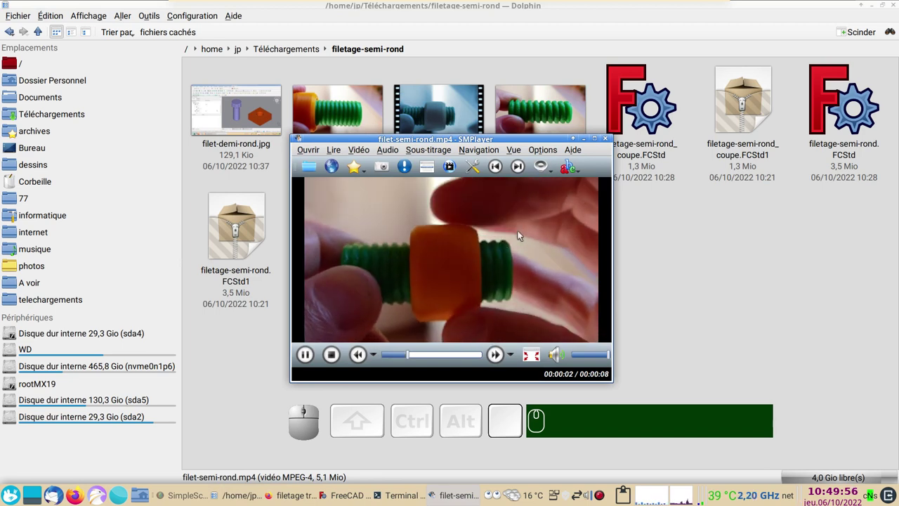
click(608, 135)
click(334, 233)
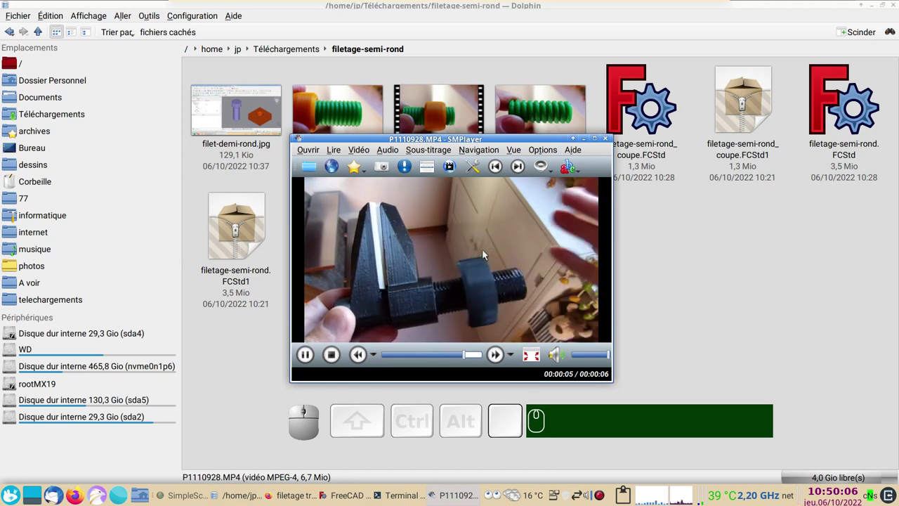
click(608, 139)
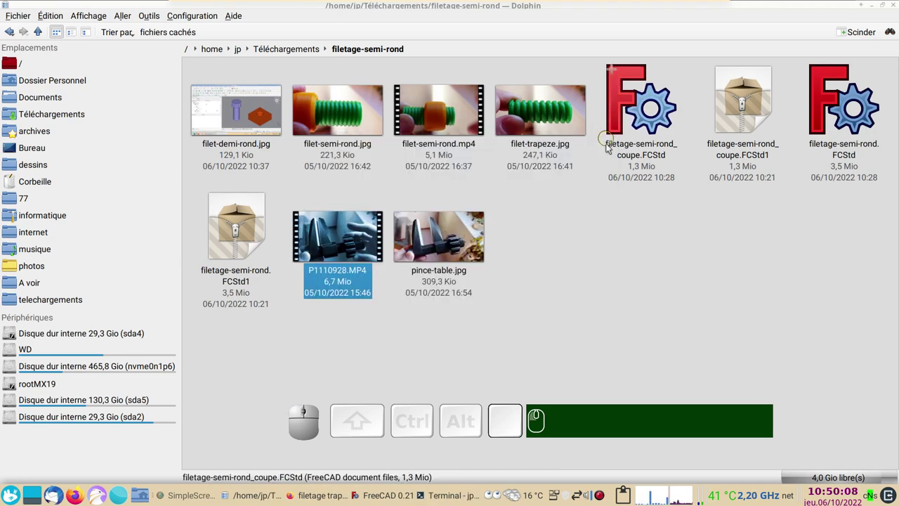
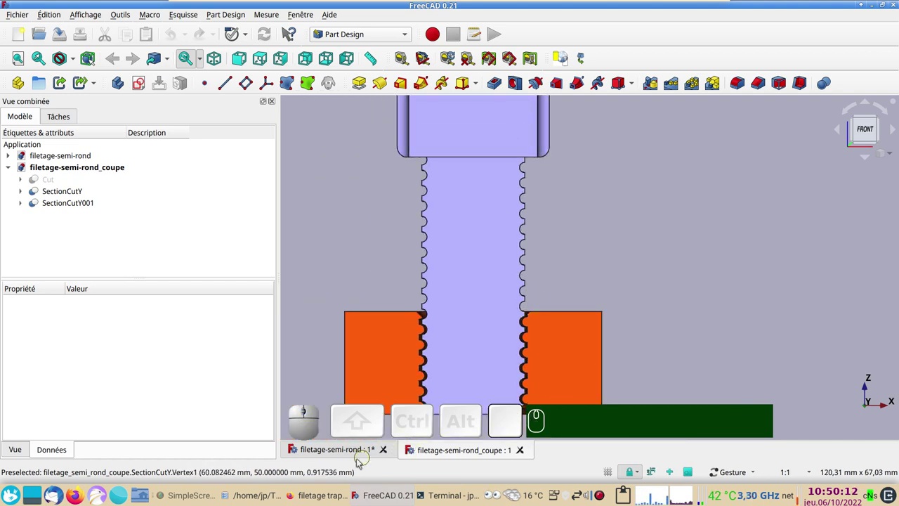
Step: Close all open screw and block documents, leaving an empty workspace
click(351, 453)
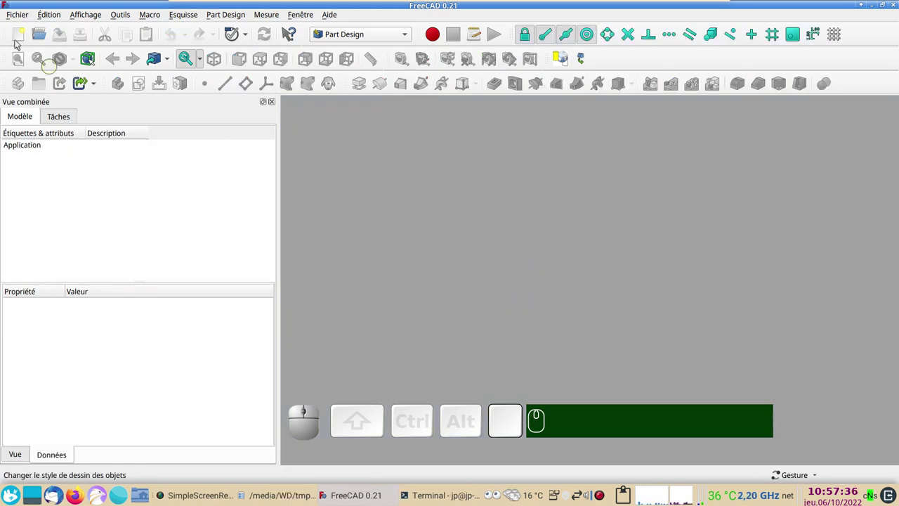
Step: Create a new document with a Body described as 'trou' and start a sketch in it
click(19, 40)
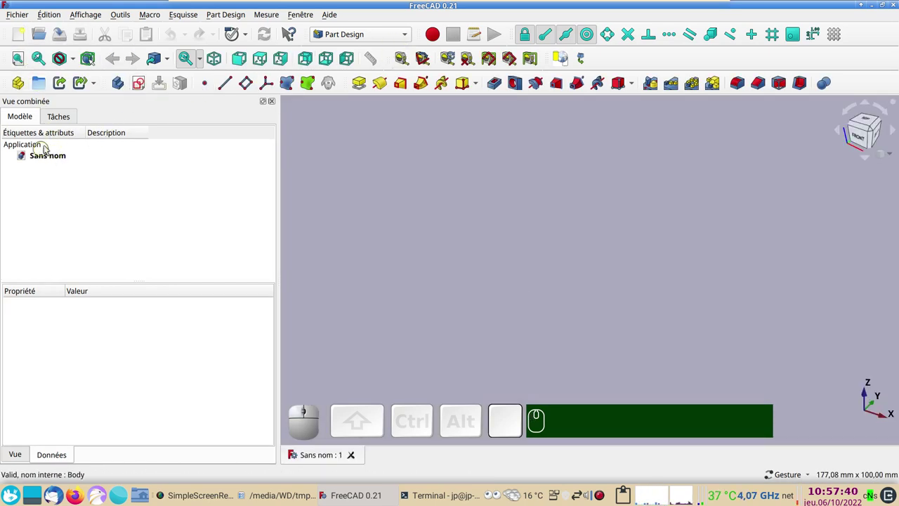
click(123, 87)
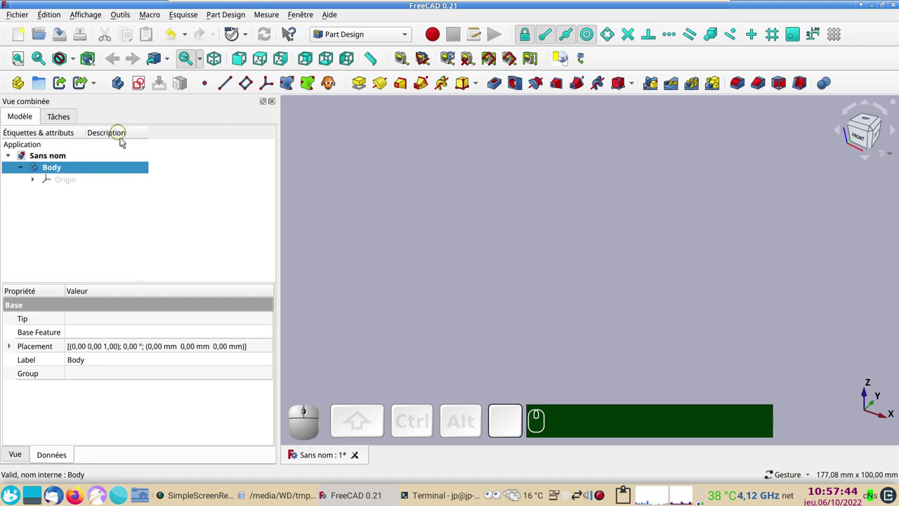
click(115, 169)
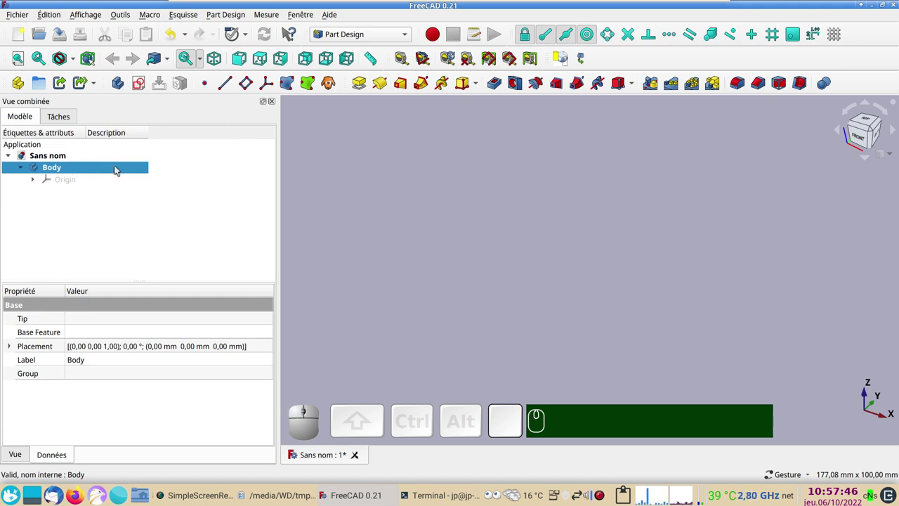
key(F2)
key(F2)
text(trou)
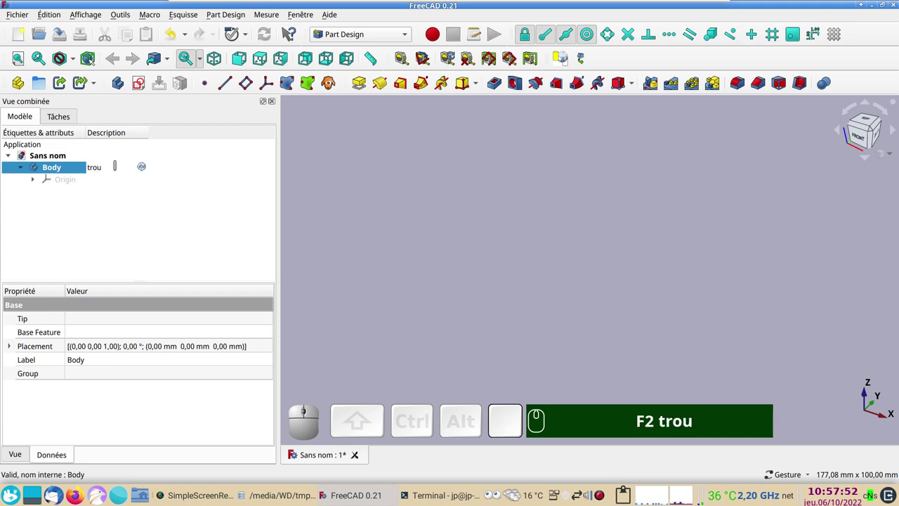
key(Return)
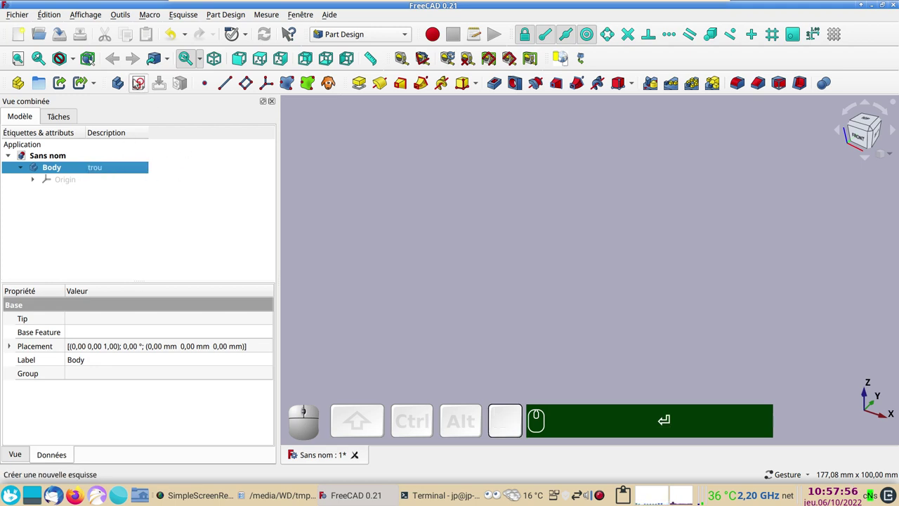
click(140, 83)
Step: On the XY plane, draw a circle and constrain its diameter to 18 mm
click(80, 198)
click(179, 149)
drag(484, 212, 388, 177)
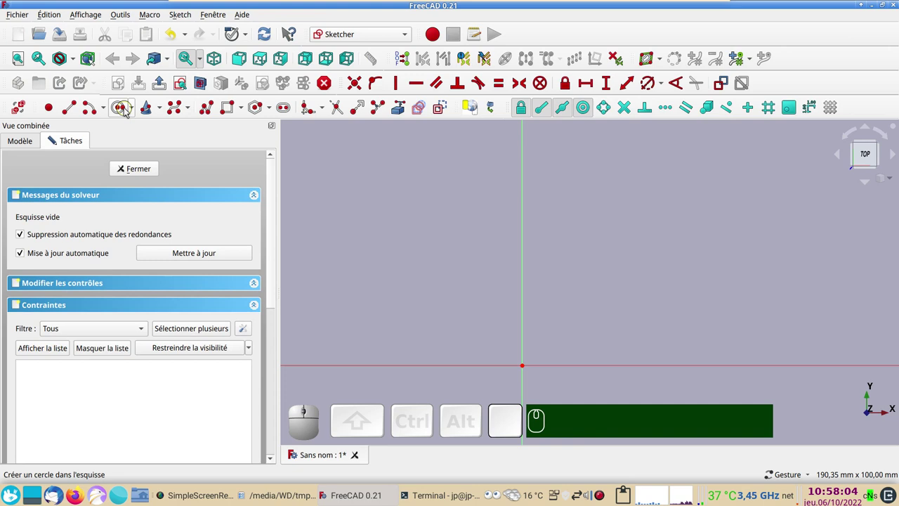
click(124, 111)
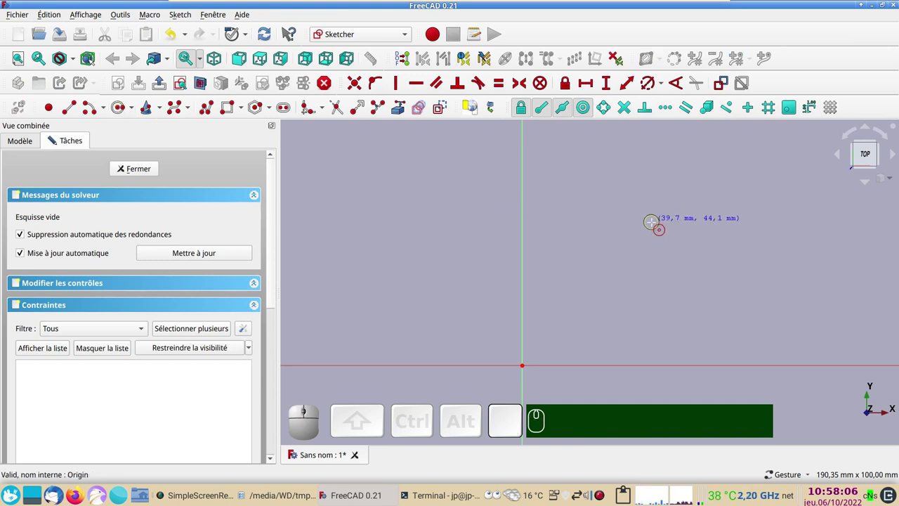
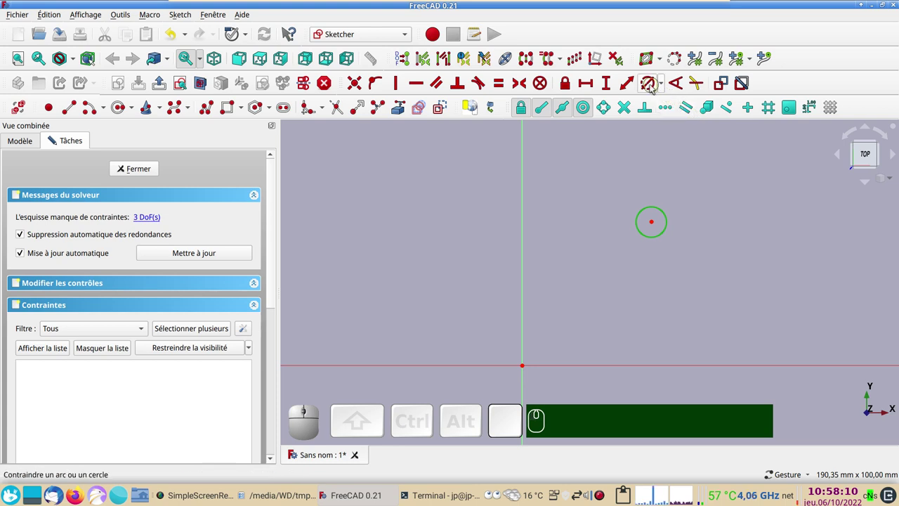
click(653, 87)
key(KP_1)
key(KP_8)
key(KP_Enter)
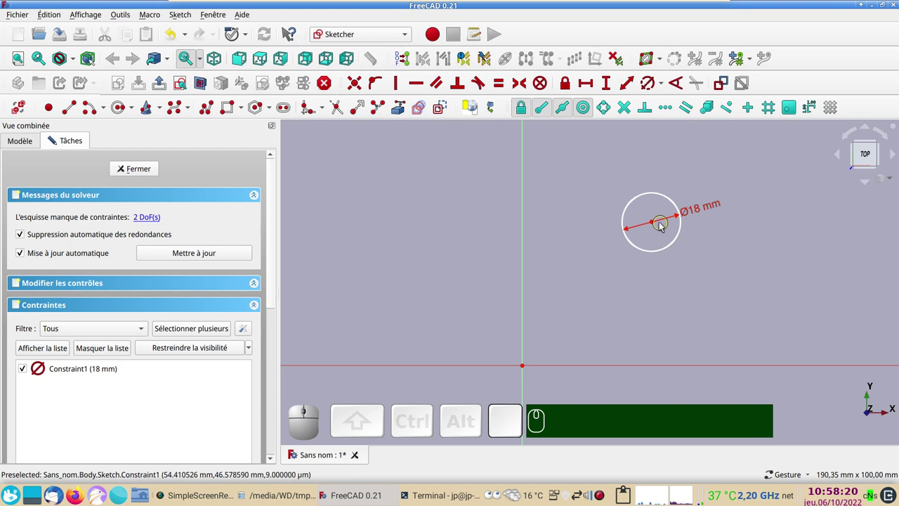
Step: Lock the circle centre 50 mm horizontally and 50 mm vertically from the origin
click(708, 271)
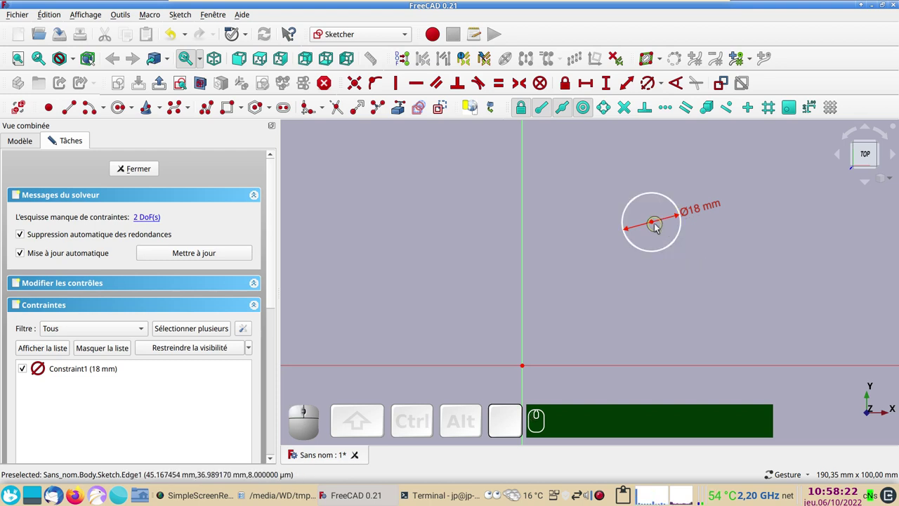
click(656, 222)
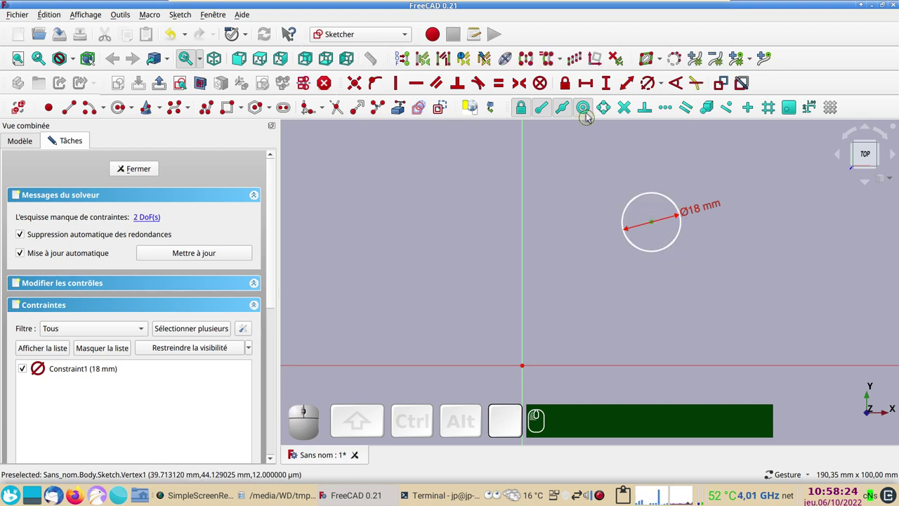
click(565, 87)
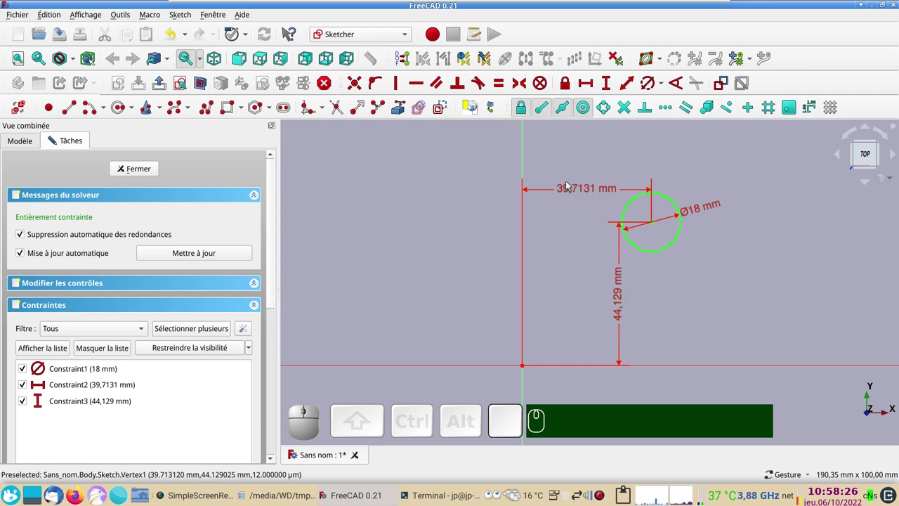
click(567, 191)
key(KP_5)
key(KP_0)
key(KP_Enter)
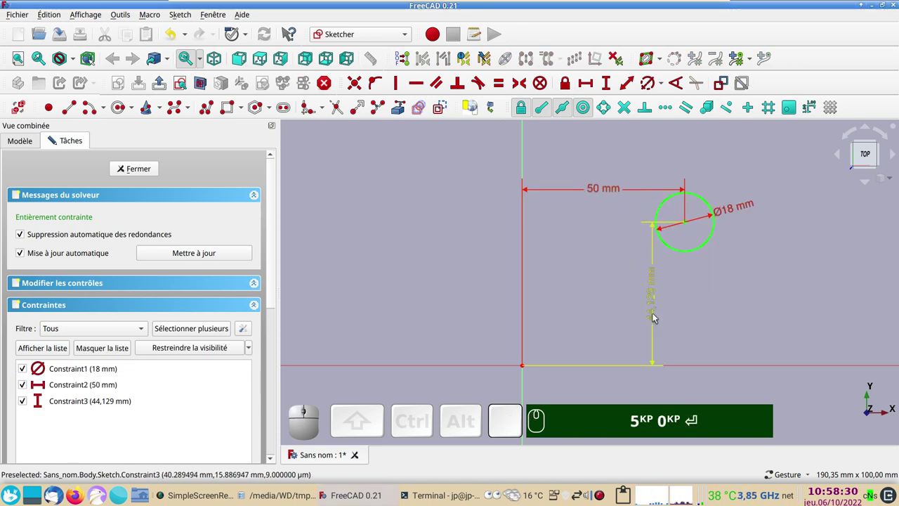
click(658, 319)
key(KP_5)
key(KP_0)
key(KP_Enter)
key(KP_5)
key(KP_0)
key(Return)
drag(656, 297, 674, 301)
click(675, 300)
scroll(down, 3)
drag(767, 306, 608, 313)
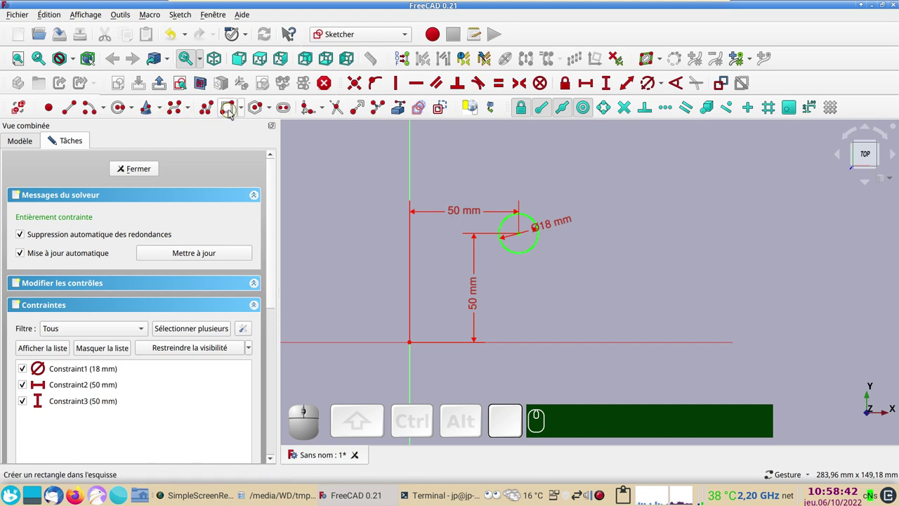
Step: Draw a rectangle, make it an equal-sided 50 mm square symmetric about the circle centre
click(232, 112)
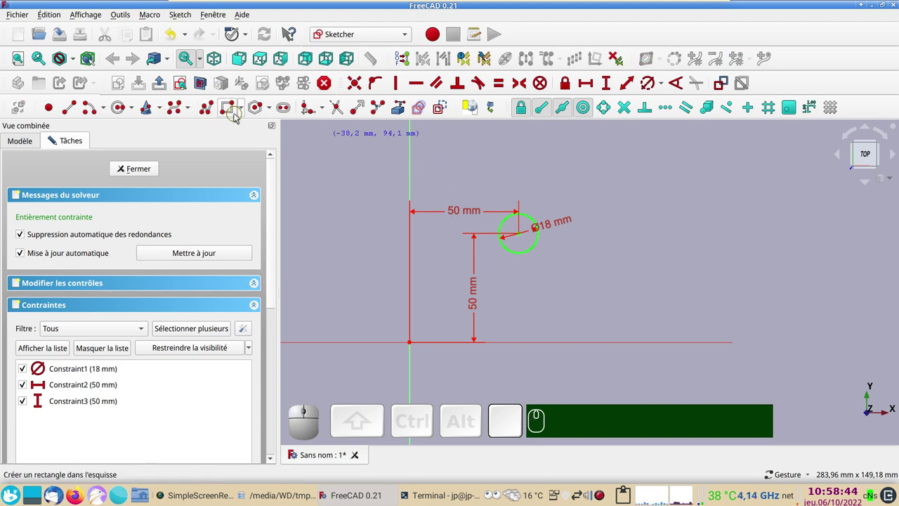
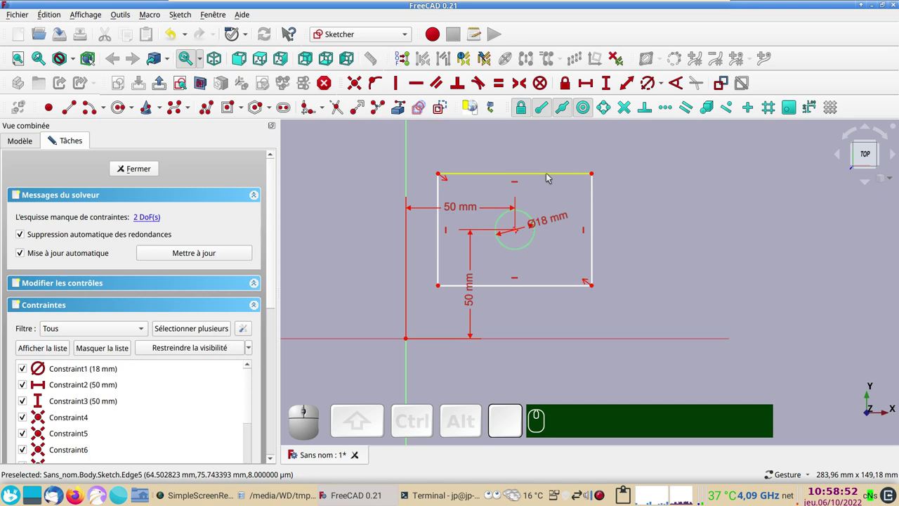
click(549, 176)
click(590, 207)
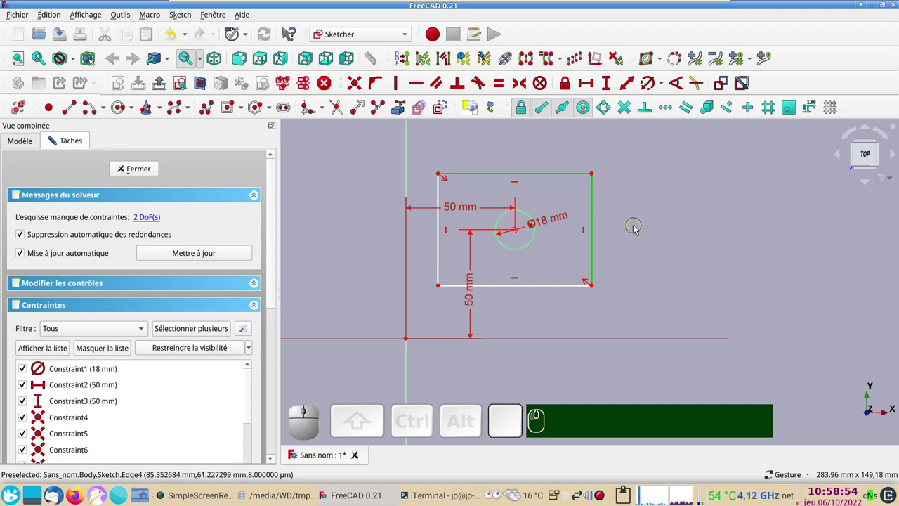
key(e)
click(554, 159)
click(594, 88)
key(KP_5)
key(KP_0)
key(KP_Enter)
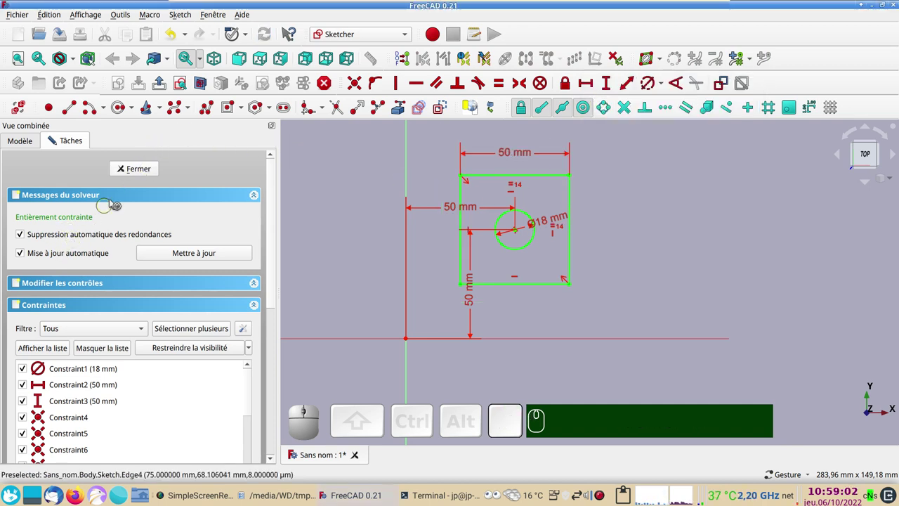
Step: Close the fully constrained sketch and frame the plate-with-hole preview
click(155, 172)
scroll(down, 3)
drag(556, 223, 367, 106)
Step: Pad the sketch into a 20 mm thick plate
click(365, 82)
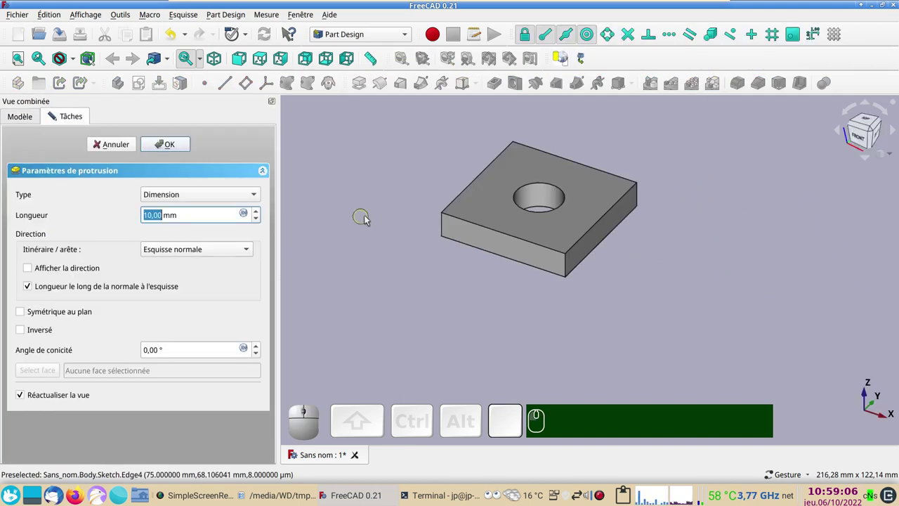
key(KP_2)
key(KP_0)
key(KP_Enter)
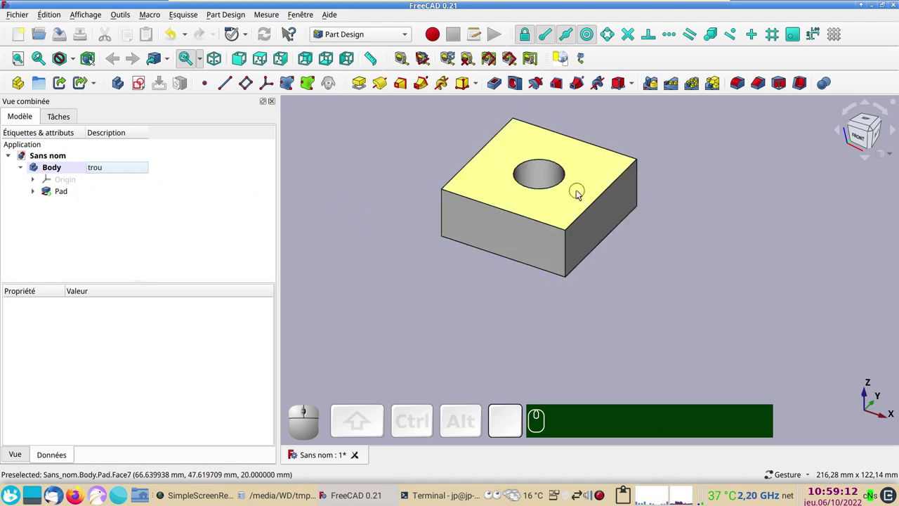
Step: Chamfer the rim of the hole by selecting its wall face
click(550, 182)
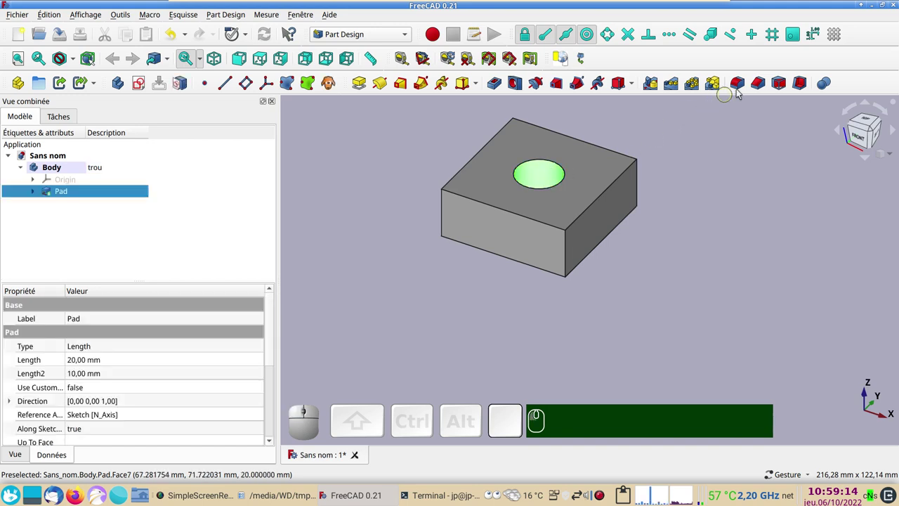
click(760, 82)
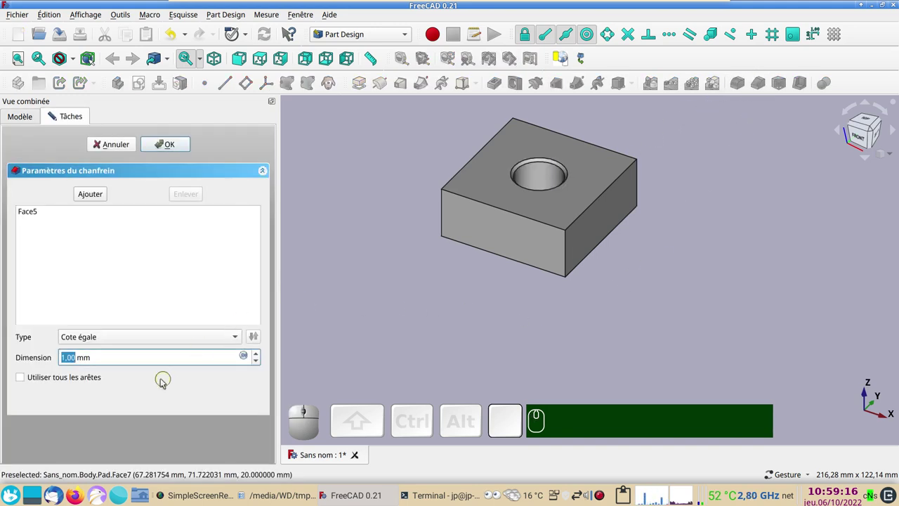
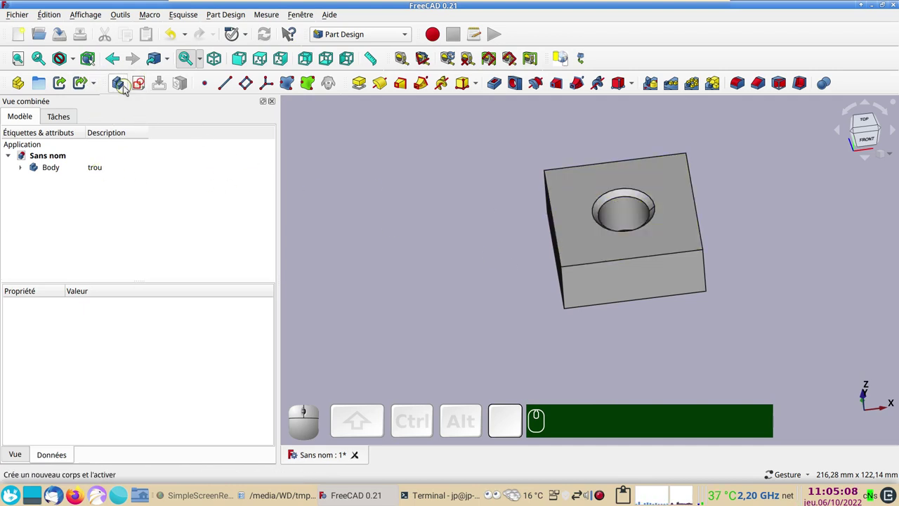
Step: Add Body001 and start a sketch on its XY plane with the circle tool active
click(127, 86)
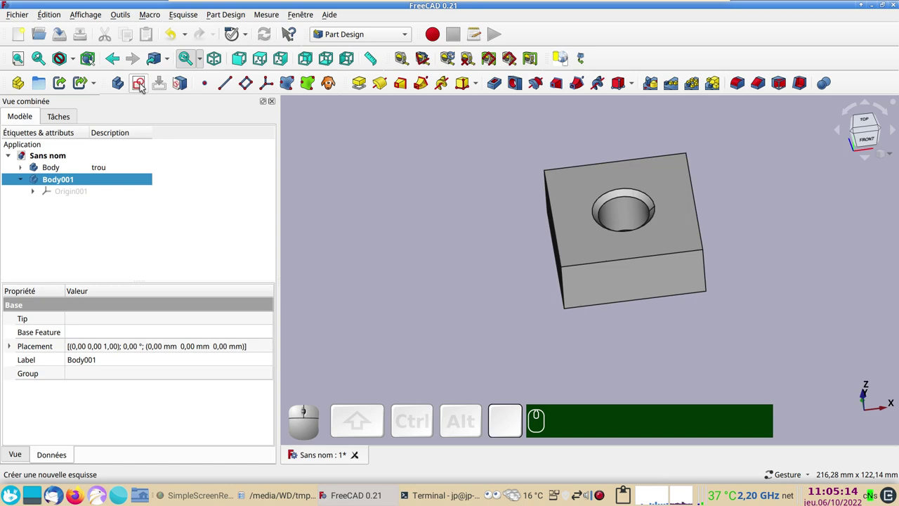
click(143, 87)
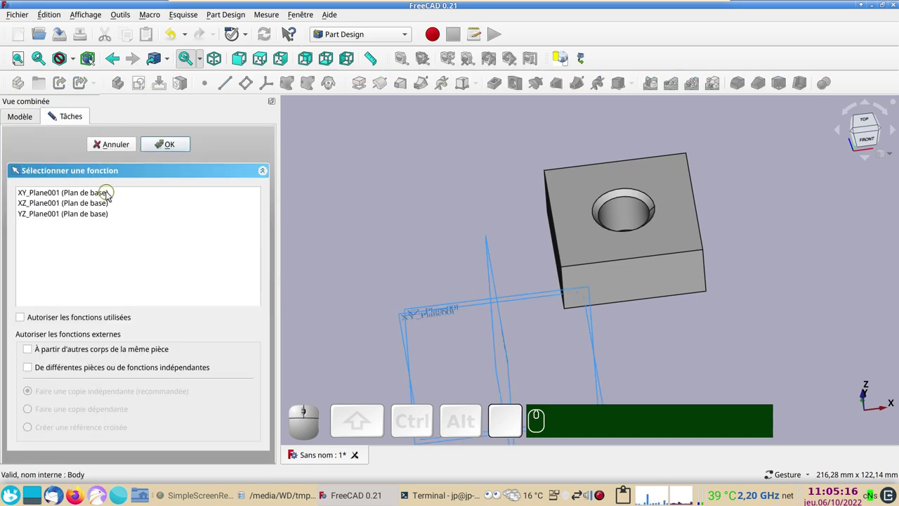
click(110, 194)
click(155, 149)
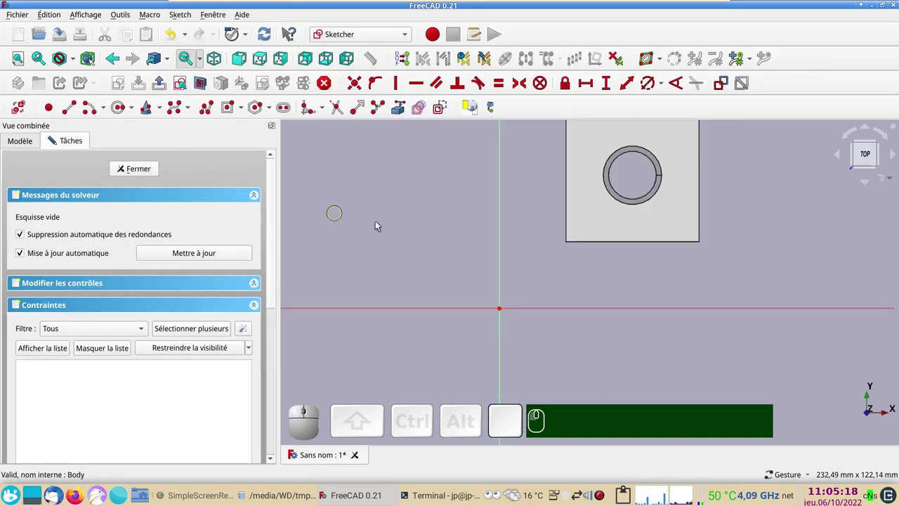
scroll(up, 3)
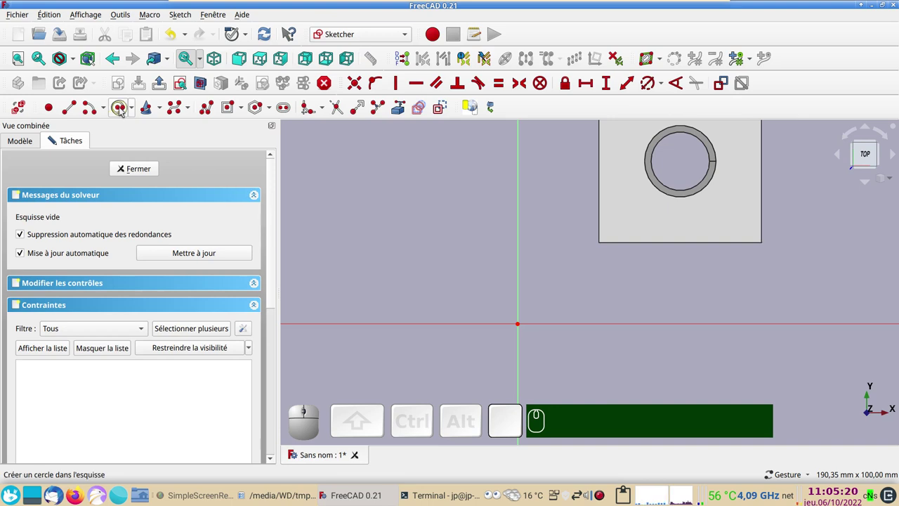
click(121, 109)
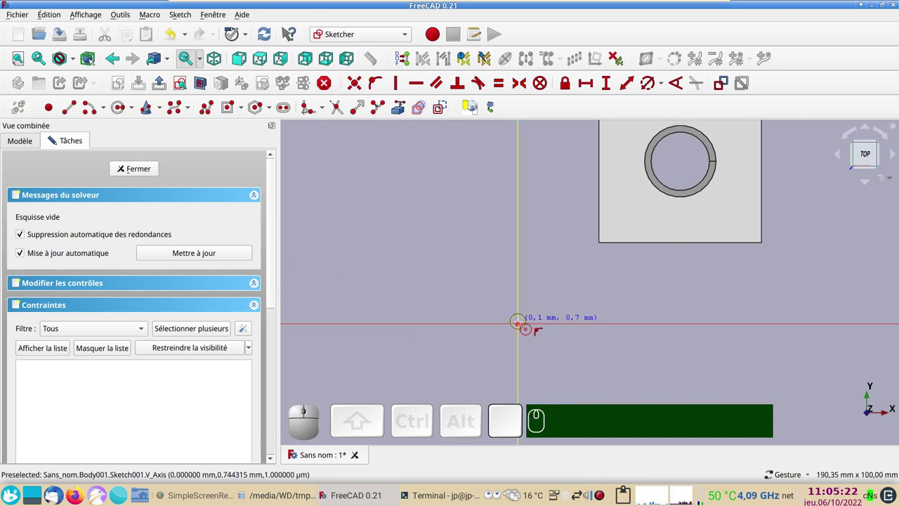
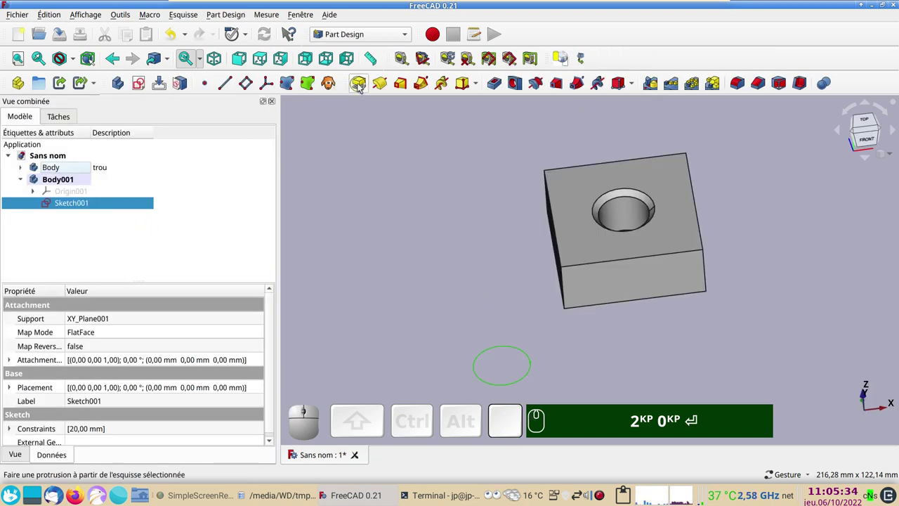
Step: Pad the circle sketch into a tall cylinder of length 50
click(362, 84)
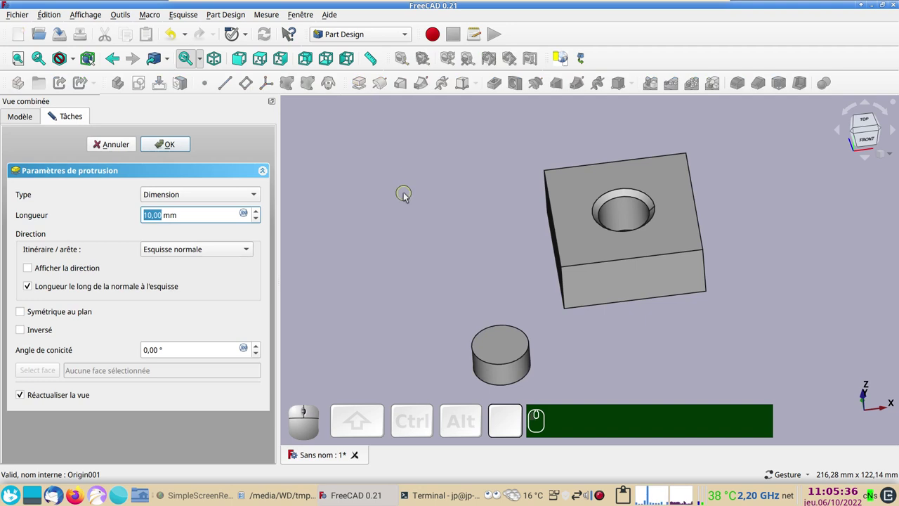
key(KP_5)
key(KP_0)
key(KP_Enter)
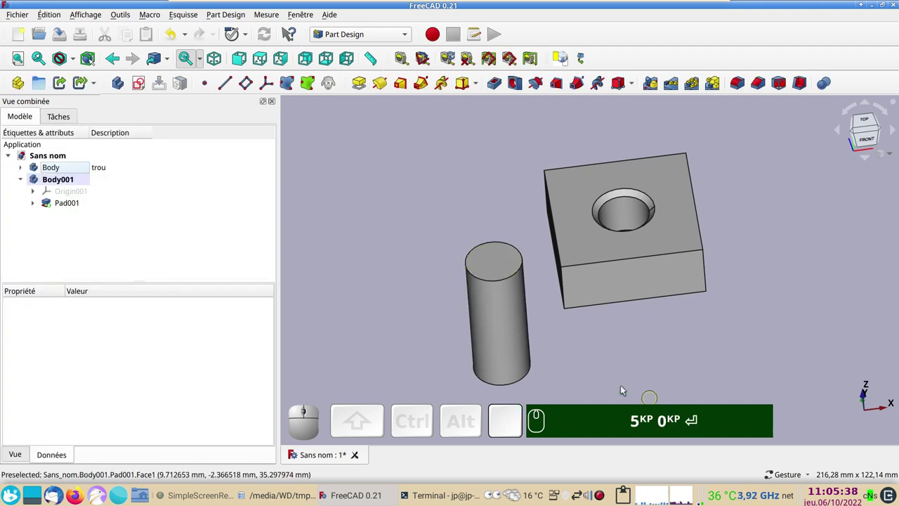
Step: Select the cylinder's bottom face and start a 2 mm chamfer on it
drag(597, 358, 489, 331)
click(481, 343)
click(768, 88)
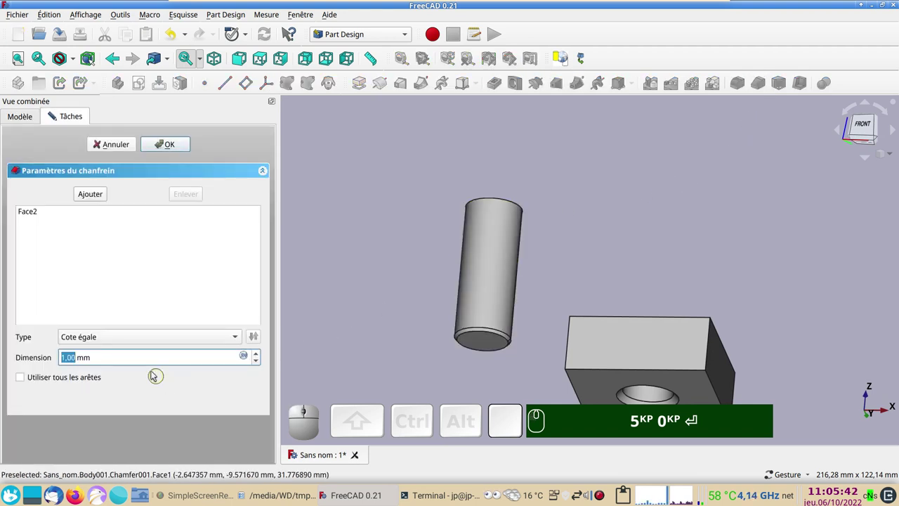
scroll(up, 3)
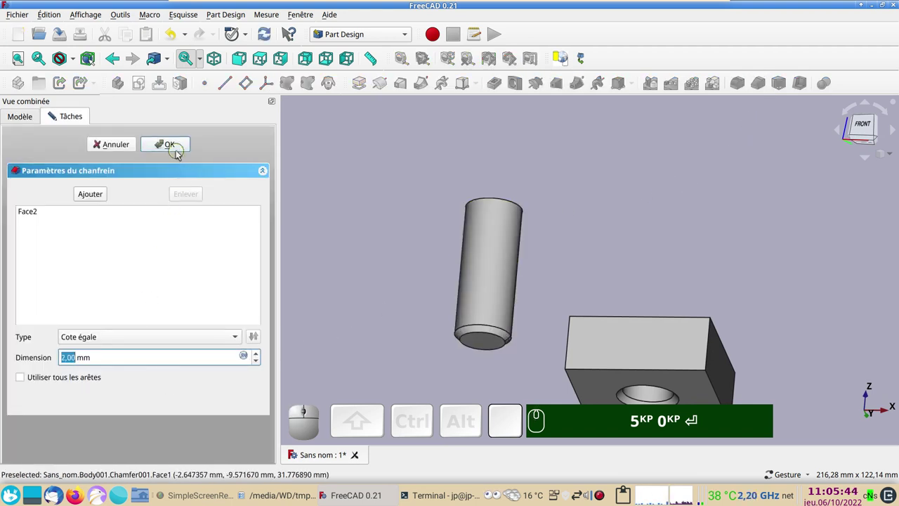
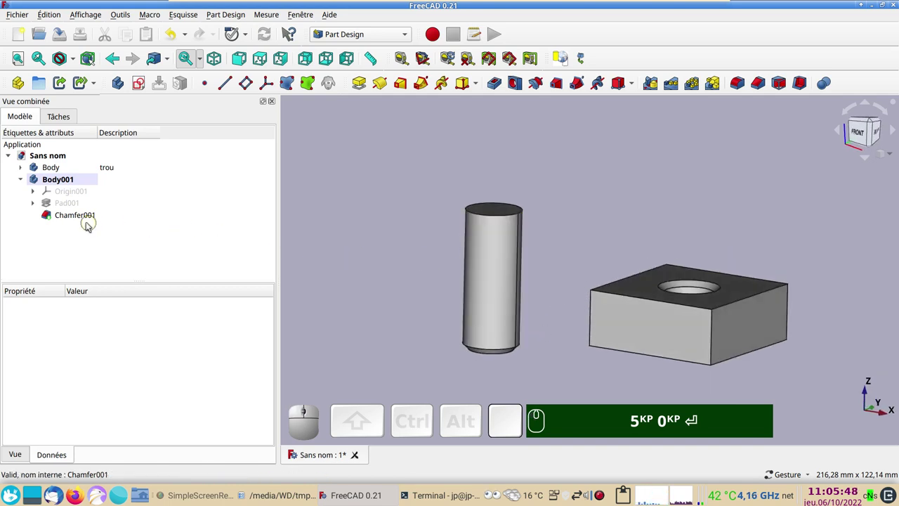
Step: Apply the chamfer and create an empty sketch on XZ_Plane001 of the cylinder's body
click(86, 217)
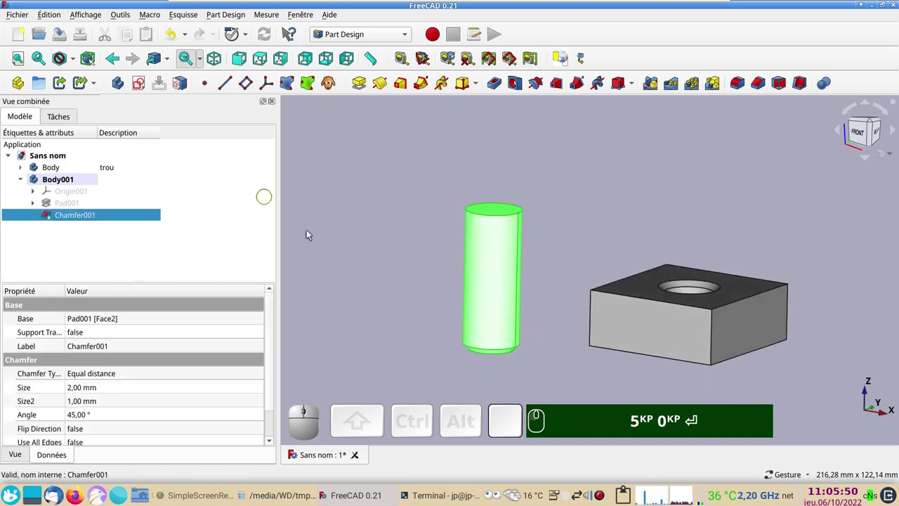
click(394, 276)
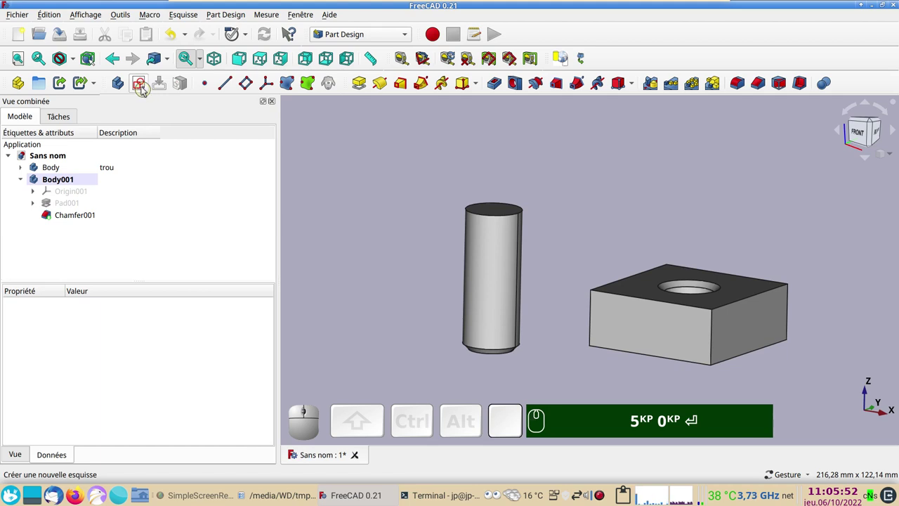
click(145, 88)
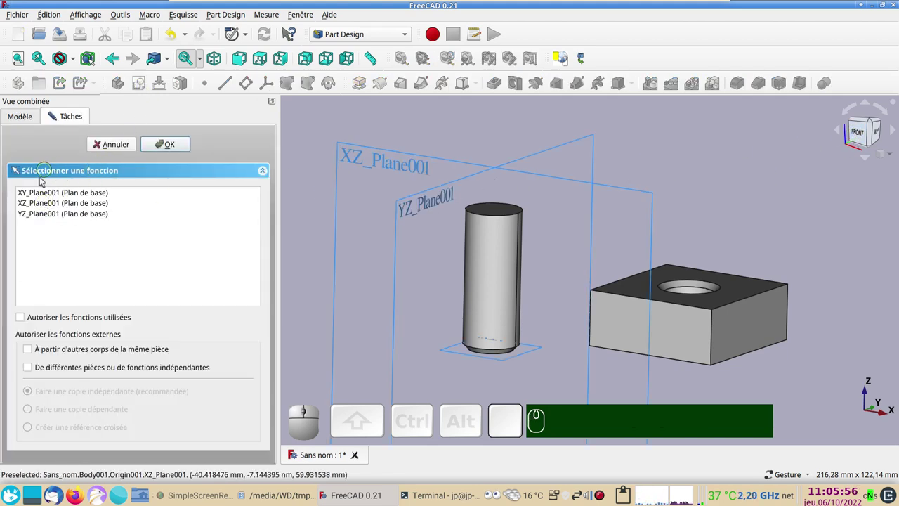
click(54, 205)
click(182, 153)
scroll(up, 3)
right_click(453, 315)
scroll(up, 3)
right_click(542, 311)
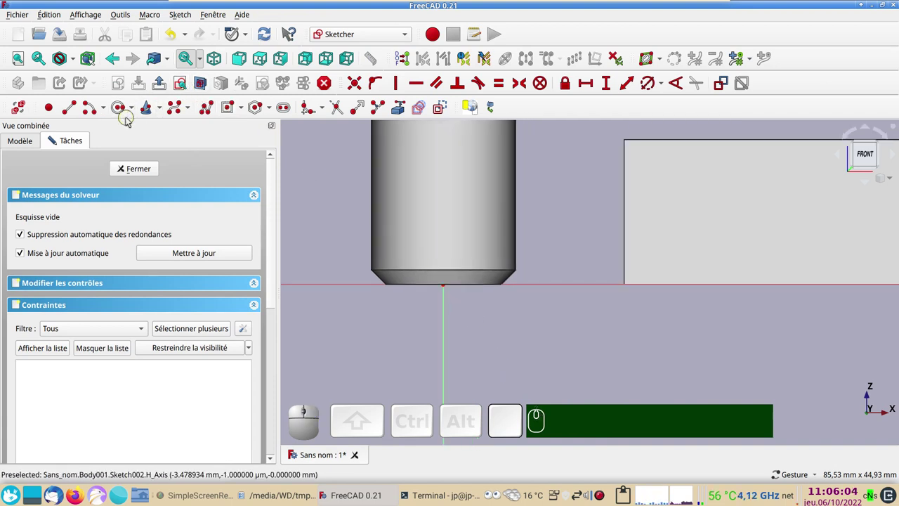
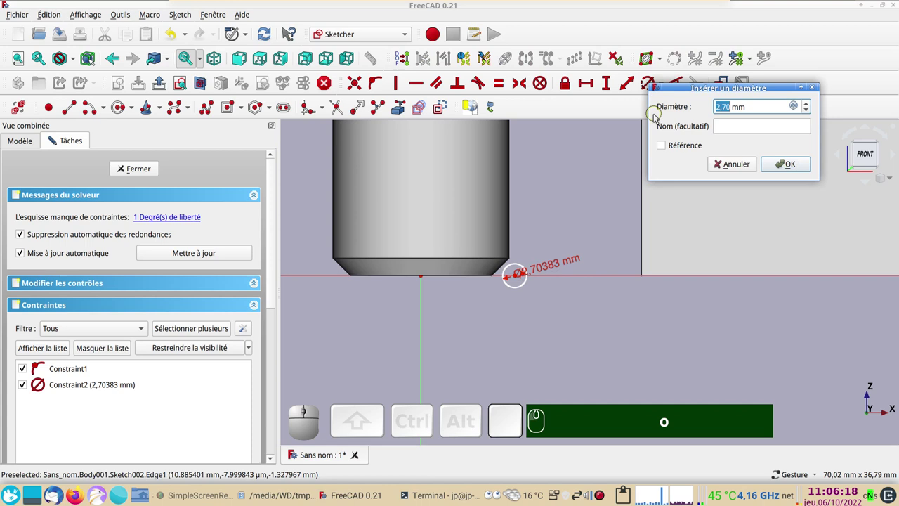
Step: Draw a circle at the chamfer corner with a 2 mm diameter constraint
key(KP_2)
key(KP_Enter)
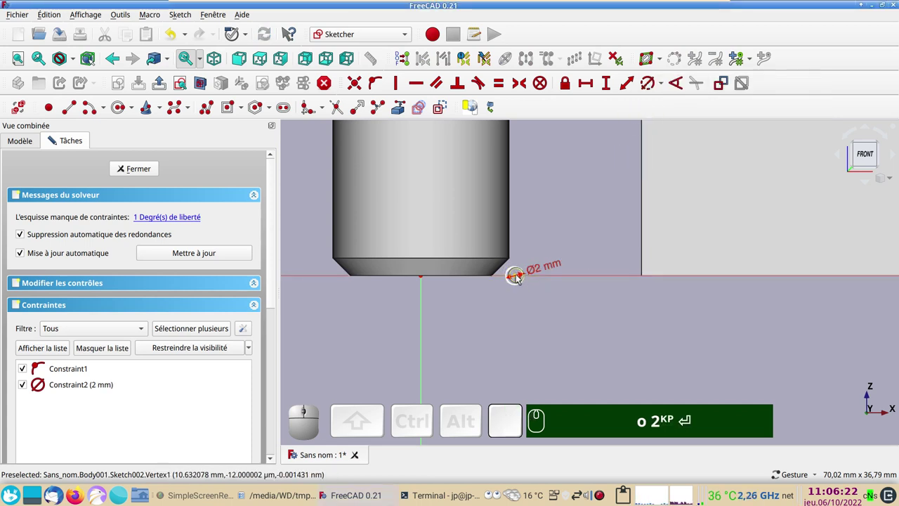
click(519, 277)
text(🖱o)
key(KP_2)
key(Return)
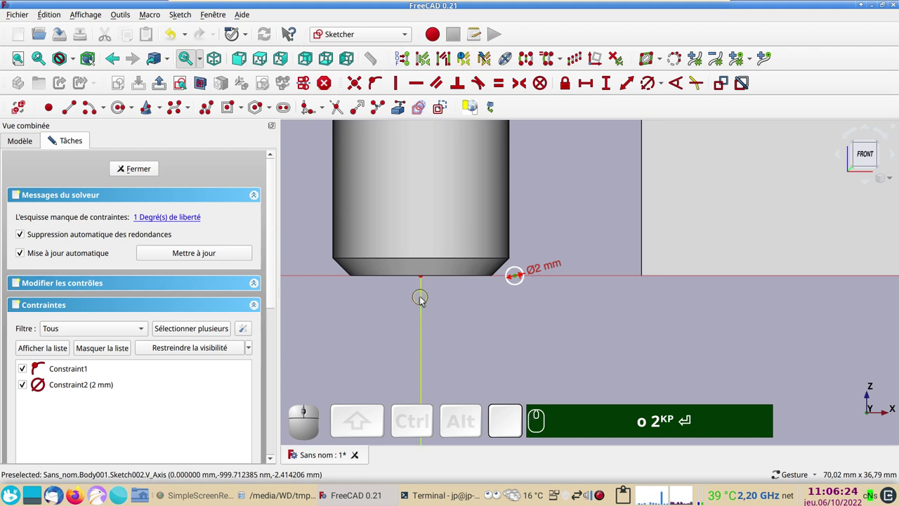
Step: Constrain the circle's centre 10 mm horizontally from the vertical axis, fully constraining it
click(424, 299)
click(589, 83)
key(KP_1)
text(o)
key(KP_2)
key(Return)
key(KP_1)
key(KP_0)
key(Return)
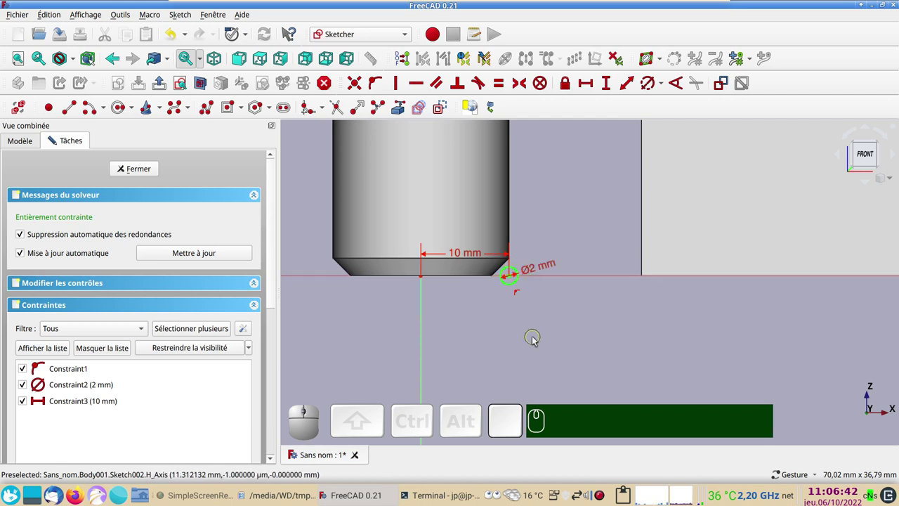
scroll(up, 3)
right_click(502, 310)
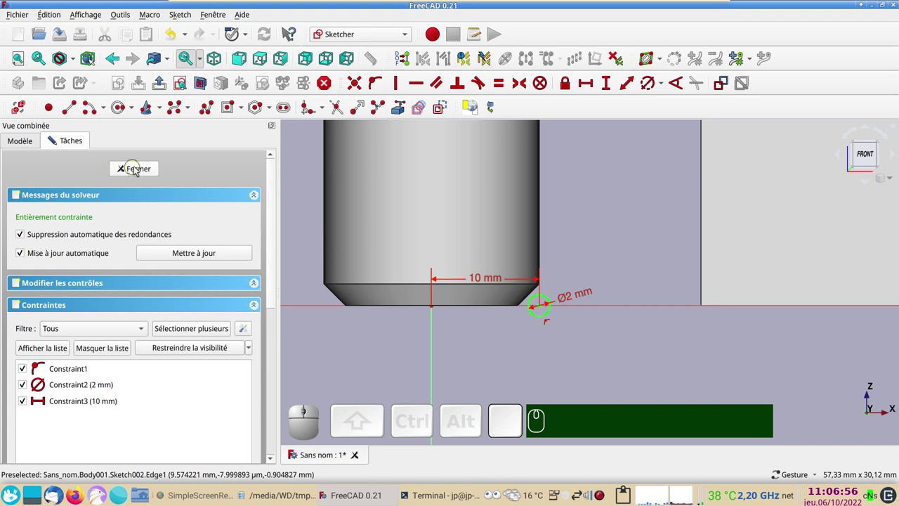
Step: Close Sketch002 and show the cylinder and block in Front view
click(138, 167)
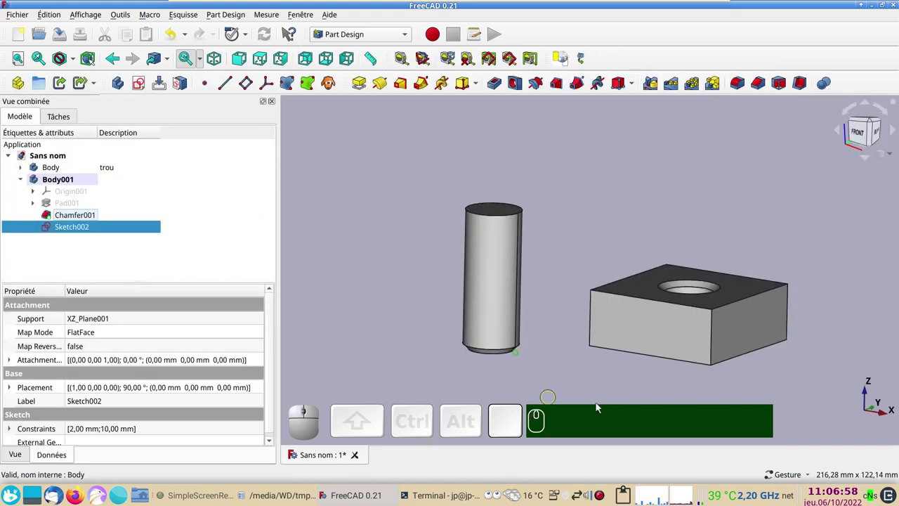
key(KP_1)
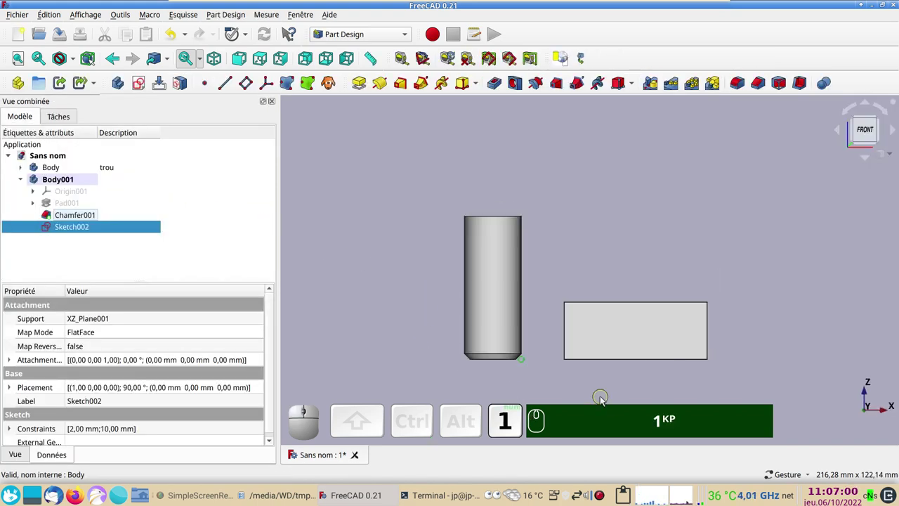
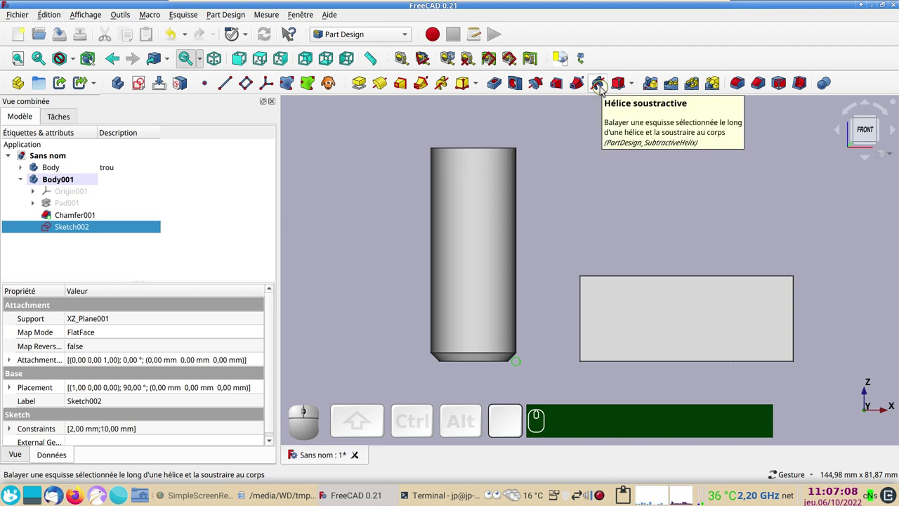
Step: Cut a Subtractive Helix from Sketch002 with 3 mm pitch and 52 mm height
click(601, 90)
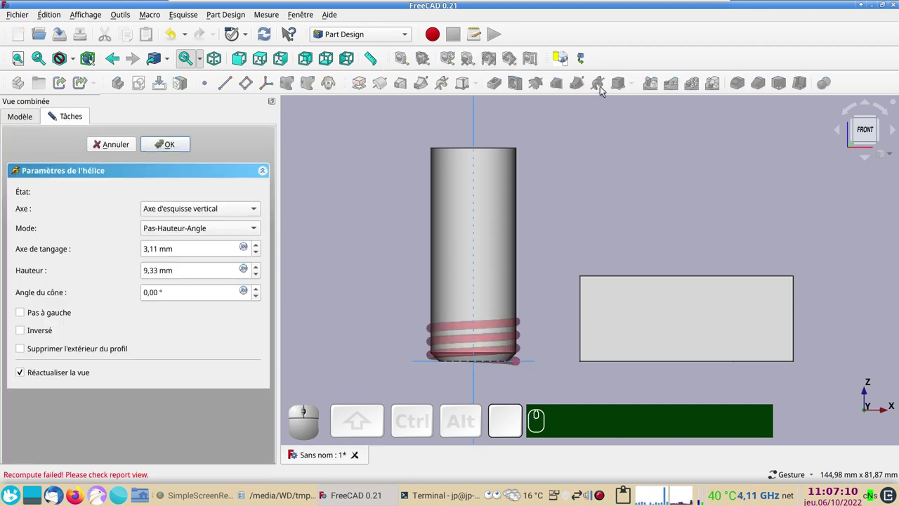
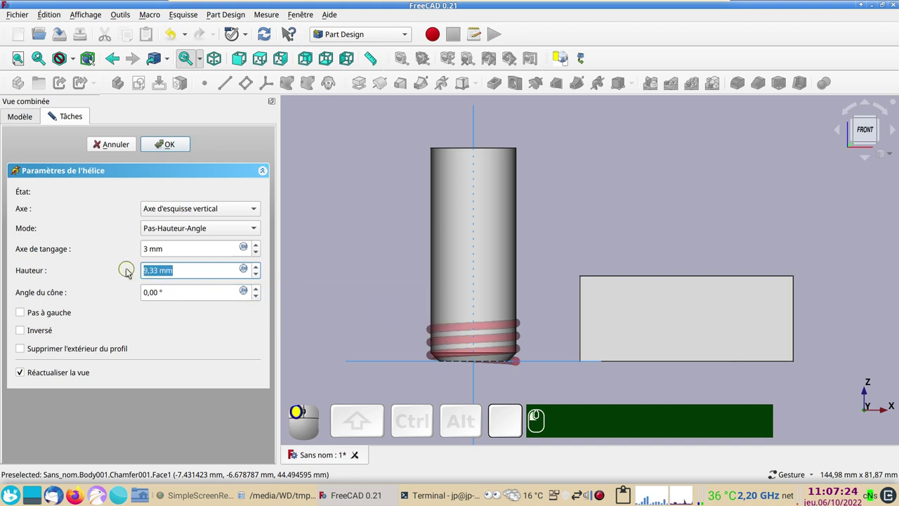
key(KP_5)
key(KP_2)
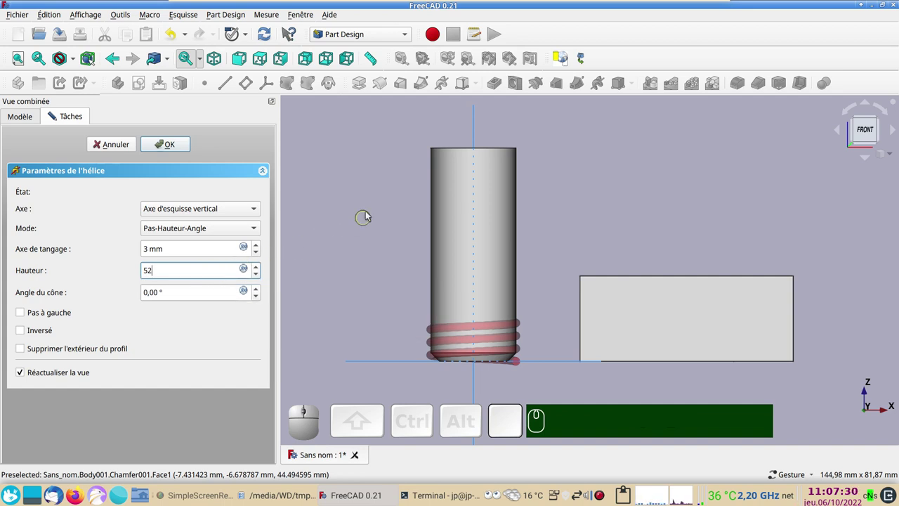
click(367, 212)
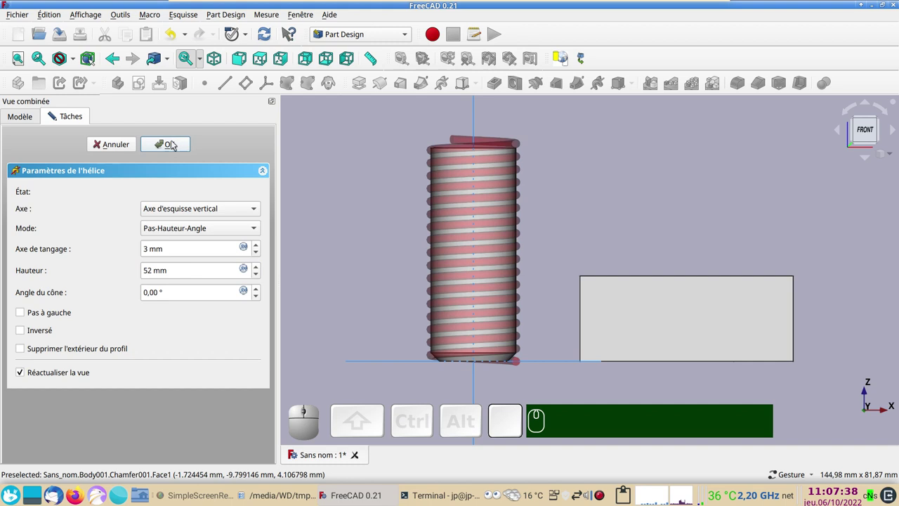
Step: Confirm the helix cut and orbit to view the threaded screw beside the block in 3D
click(173, 142)
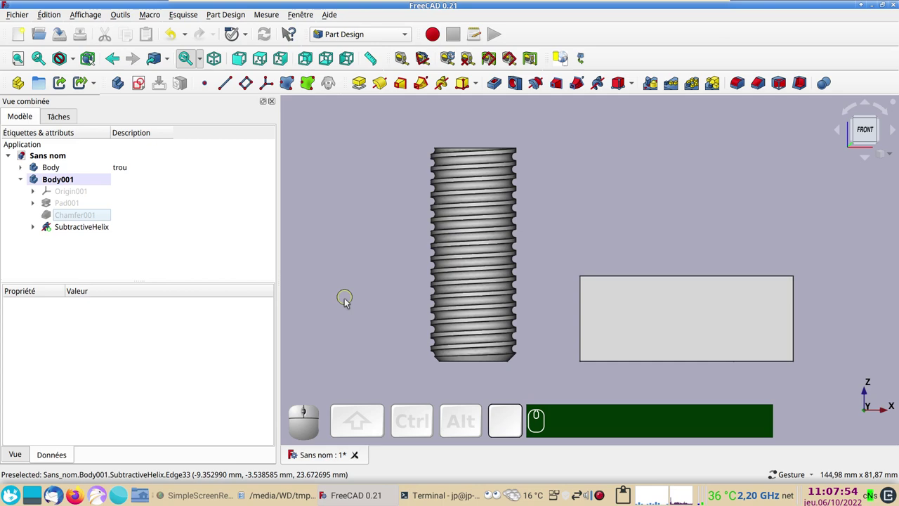
scroll(up, 3)
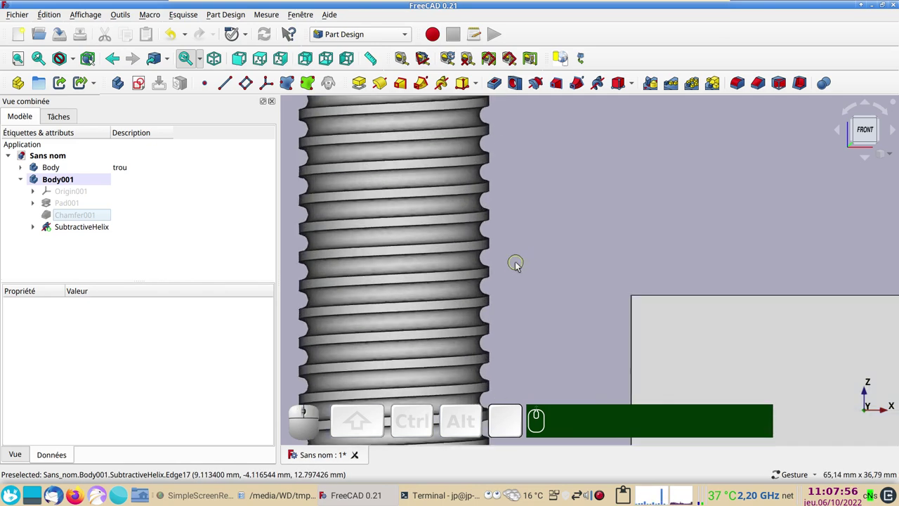
scroll(down, 3)
drag(622, 233, 551, 331)
scroll(down, 3)
drag(549, 348, 547, 285)
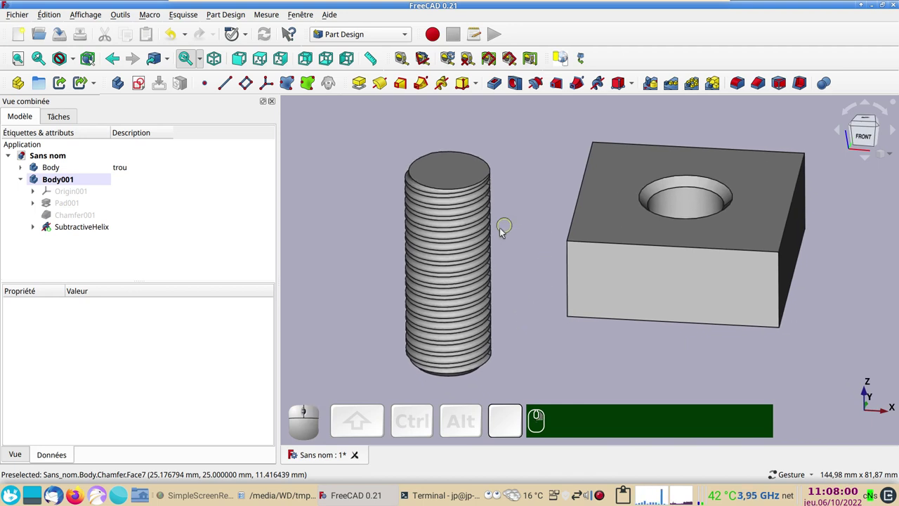
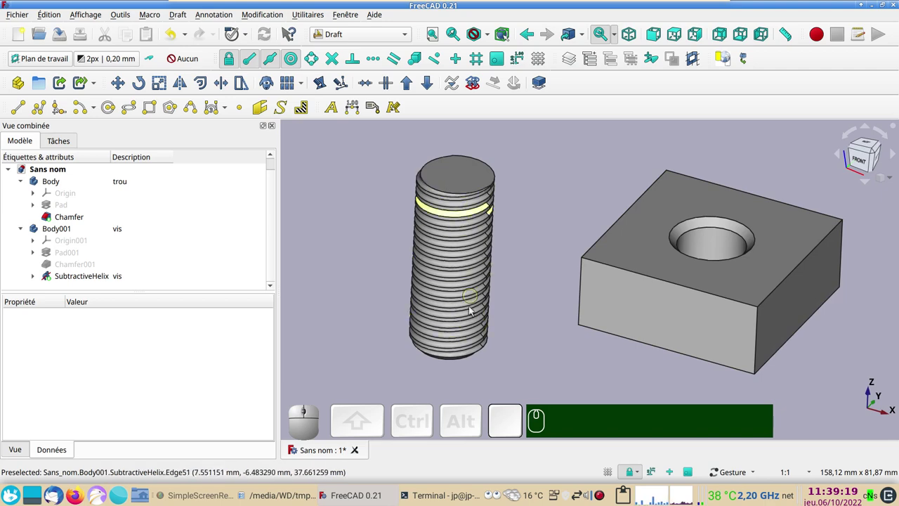
Step: Select SubtractiveHelix and launch the Draft Scale tool, restarting it once
drag(532, 337, 548, 292)
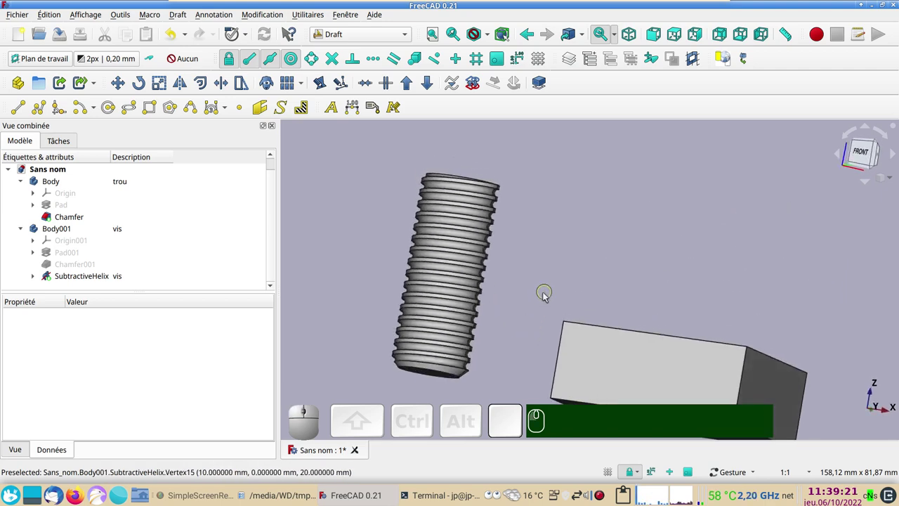
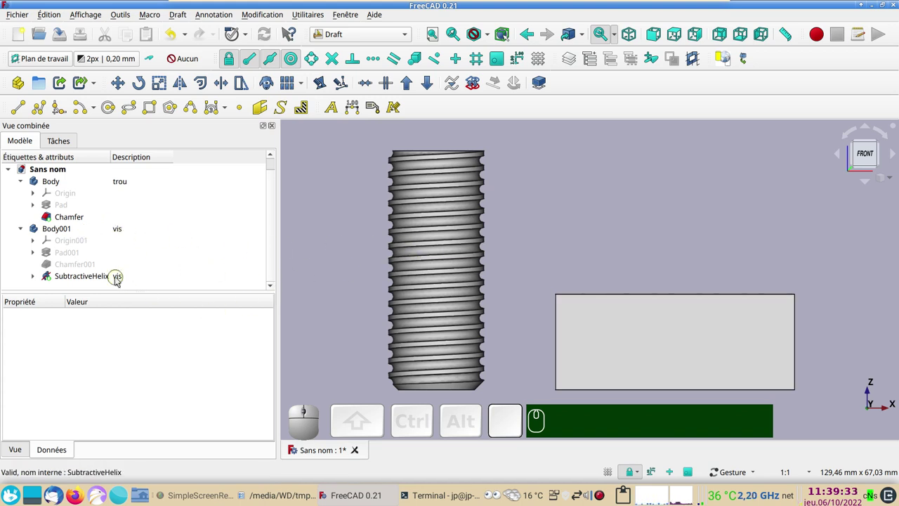
click(119, 279)
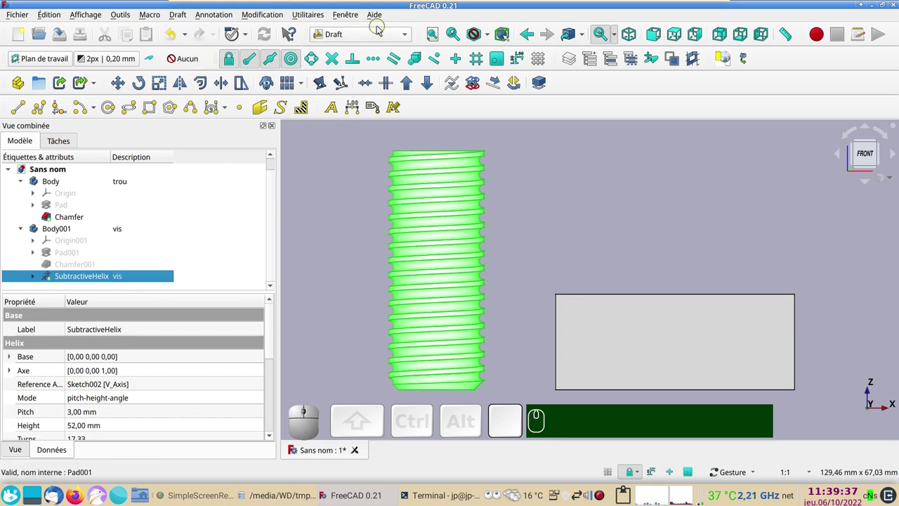
click(165, 86)
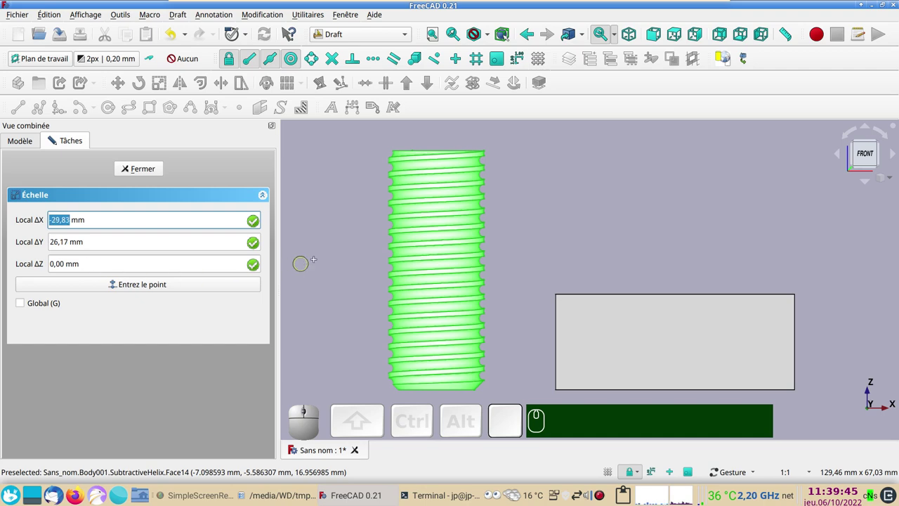
click(148, 169)
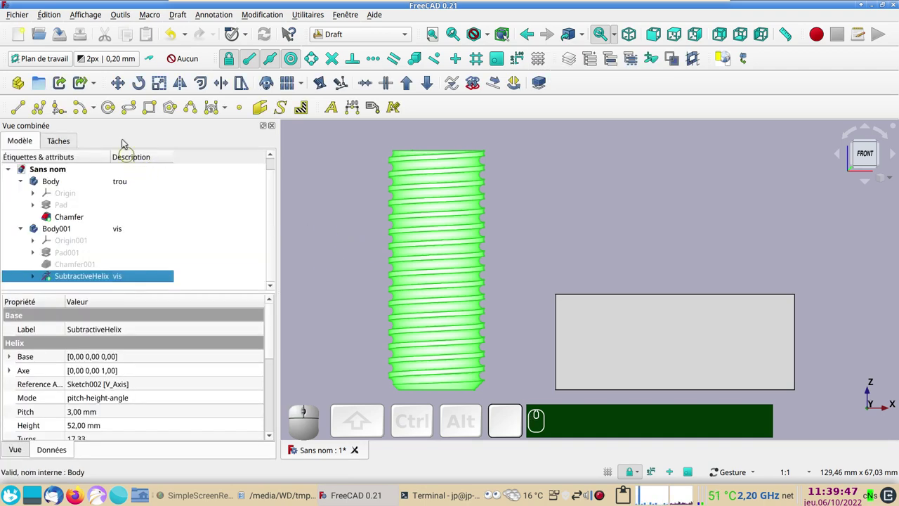
click(157, 85)
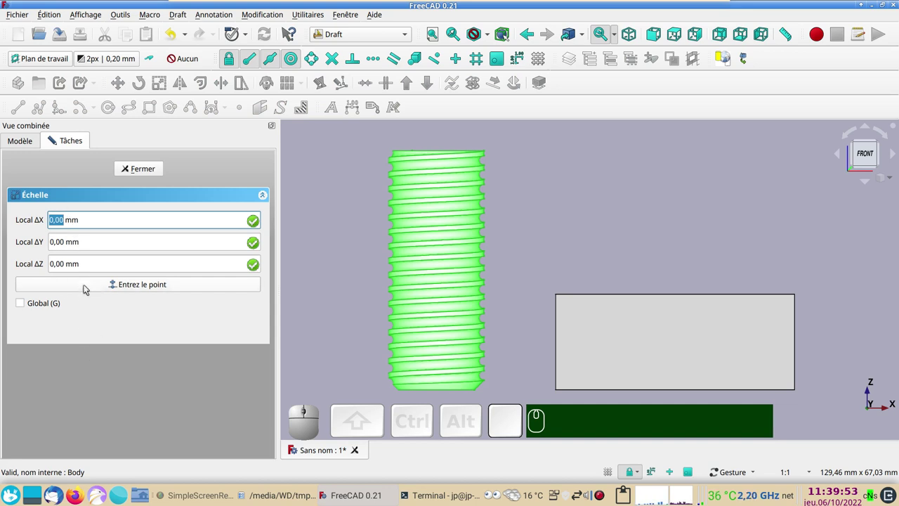
Step: Use the origin as base point and set scale factors X and Y 1,05, Z 1,00 with clone creation on
click(87, 287)
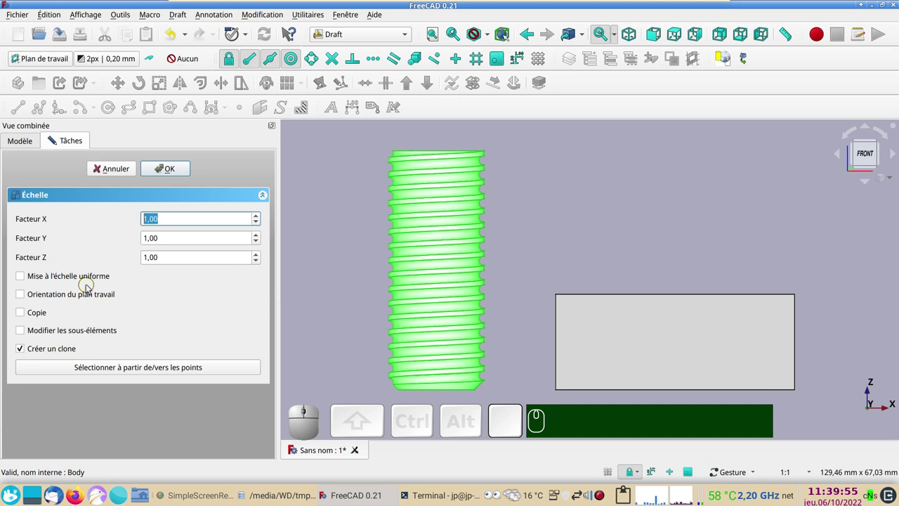
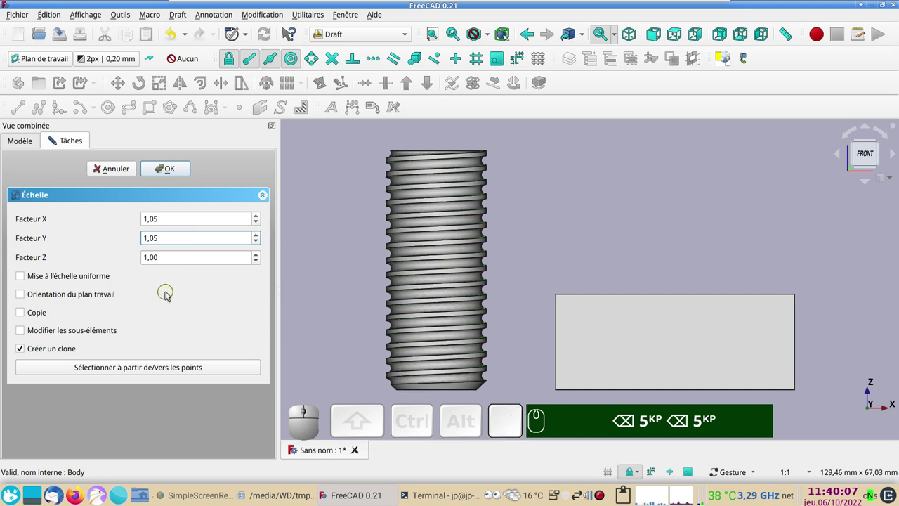
click(561, 238)
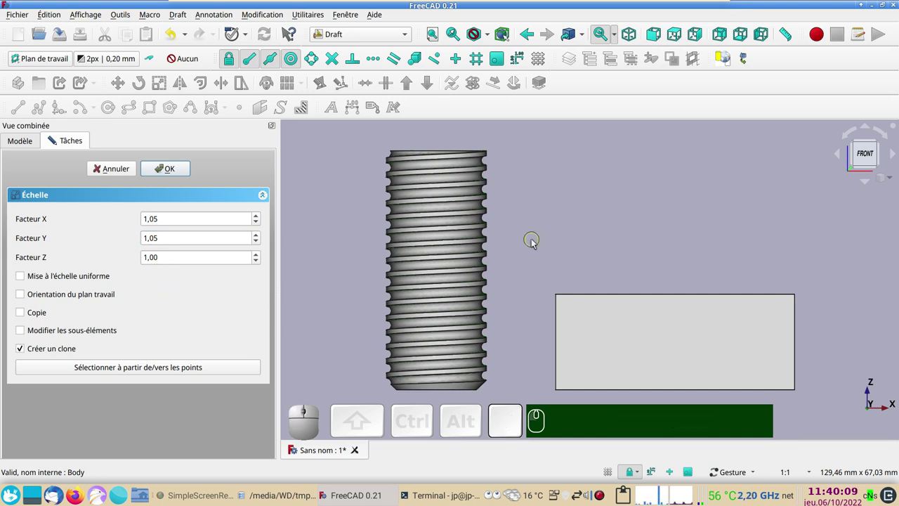
key(KP_2)
scroll(up, 3)
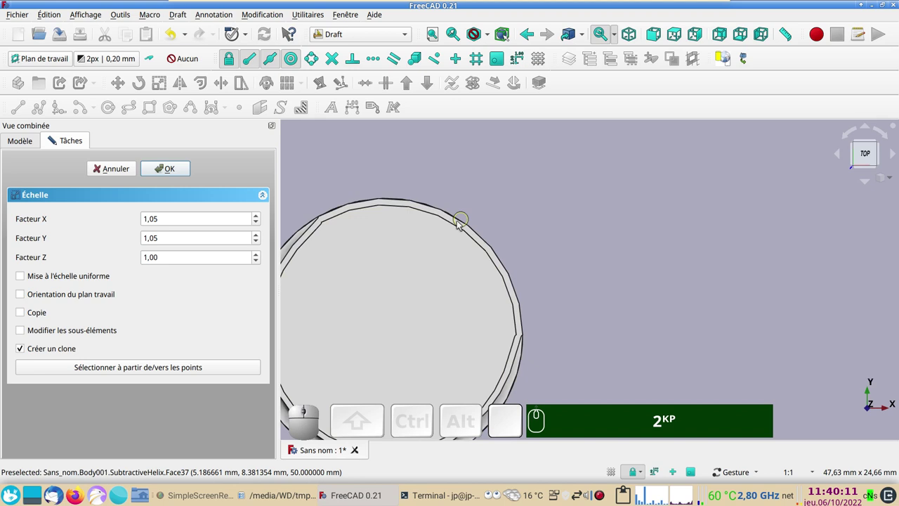
drag(569, 233, 488, 229)
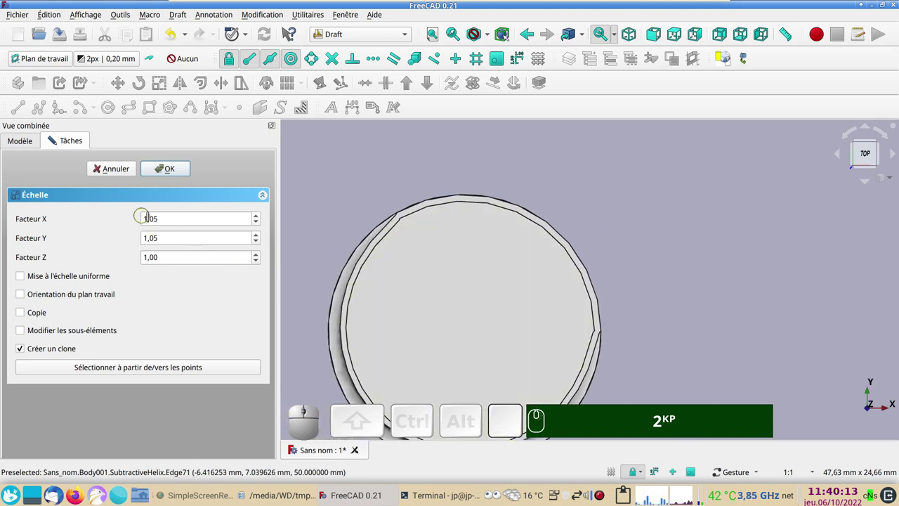
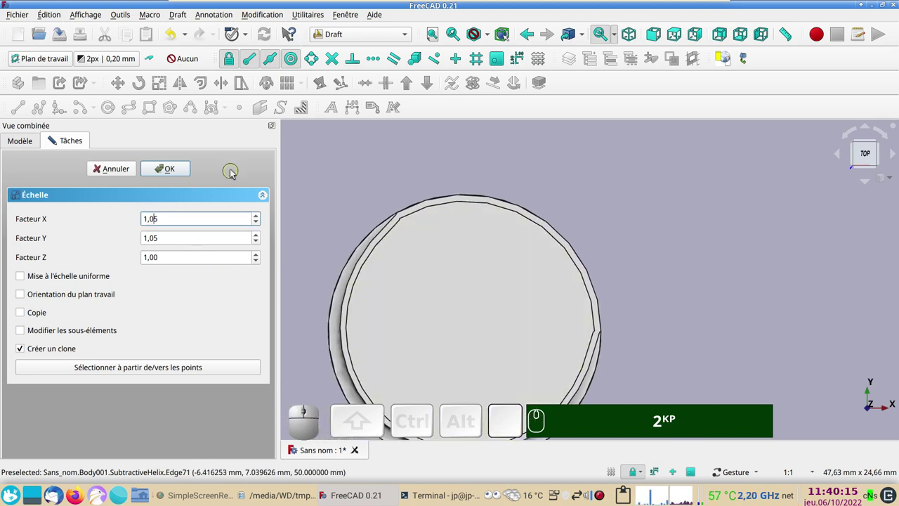
key(BackSpace)
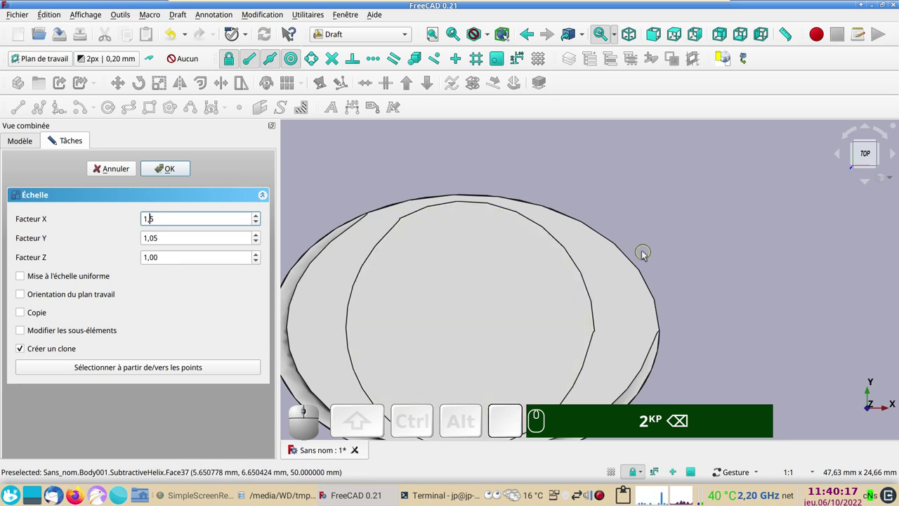
right_click(701, 244)
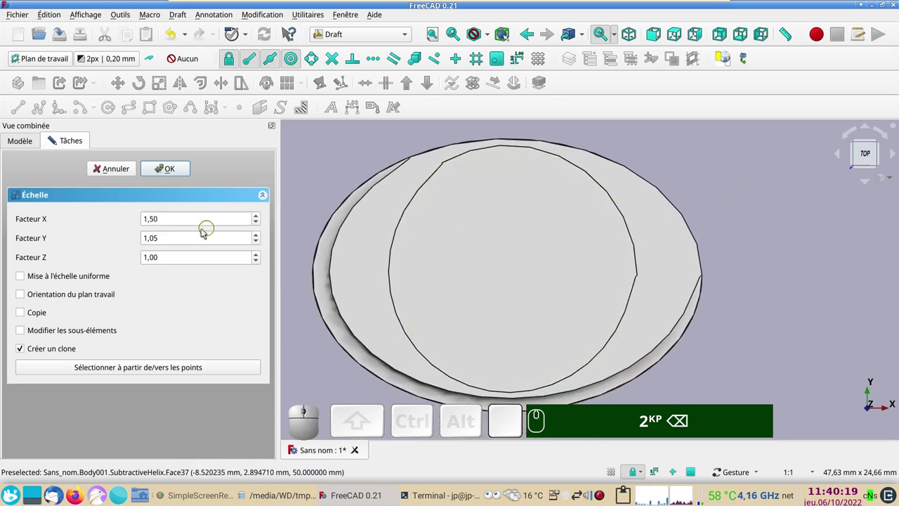
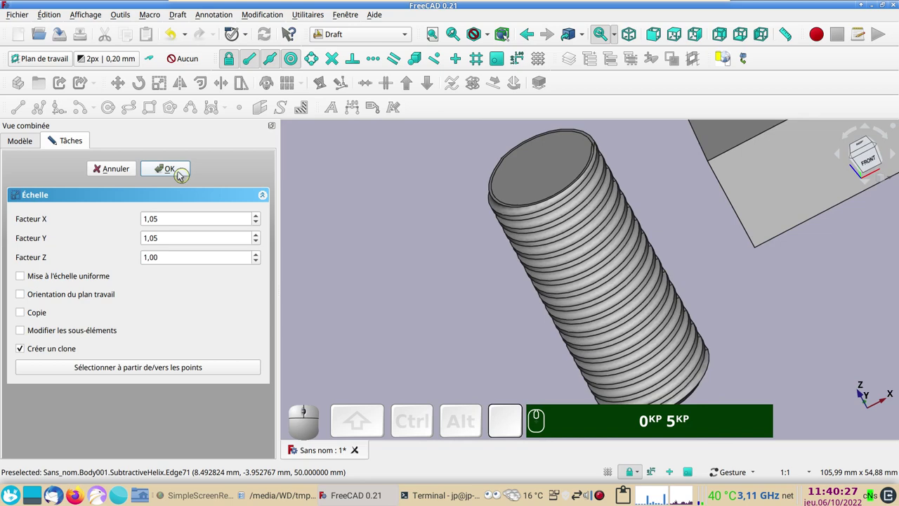
Step: Create the scaled thread clone and centre the threaded section in front view
click(179, 171)
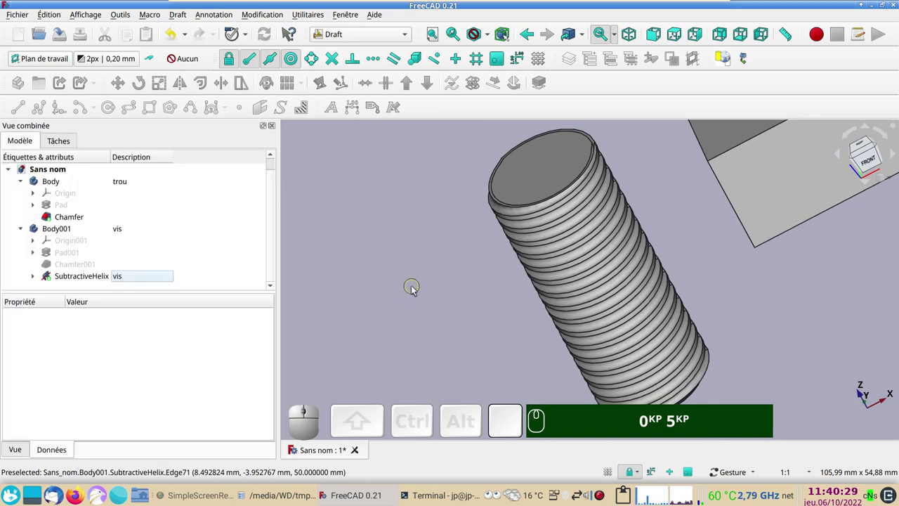
drag(416, 304, 416, 269)
key(KP_1)
scroll(up, 3)
drag(465, 233, 328, 296)
scroll(up, 3)
drag(346, 263, 320, 281)
Step: Compare the clone with the original thread, then hide the original Body001
click(316, 279)
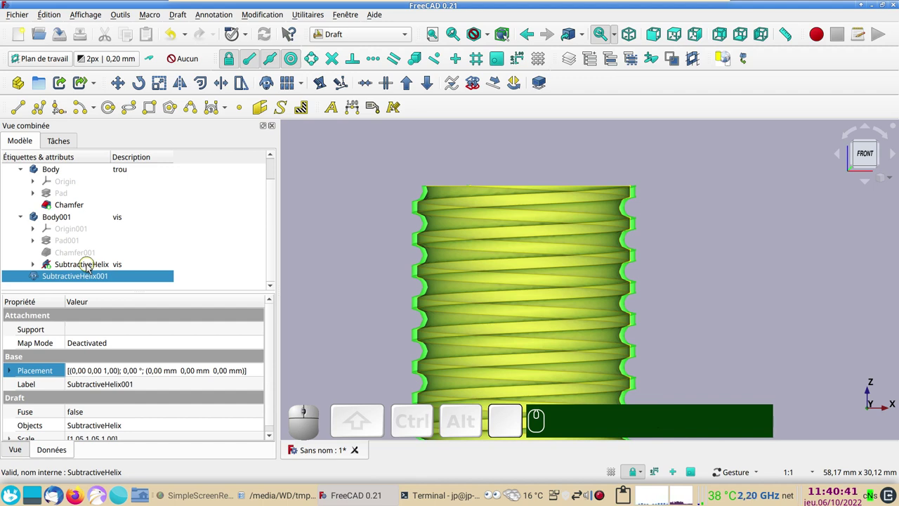
click(90, 266)
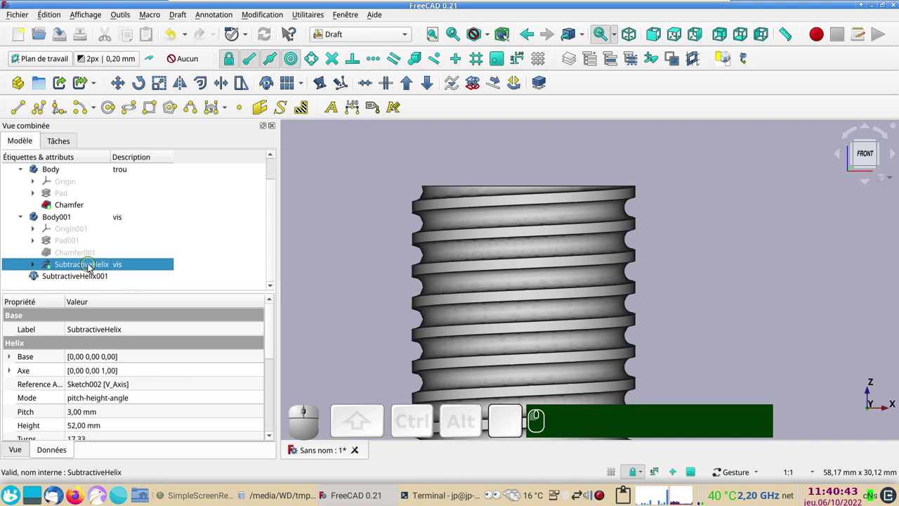
click(108, 224)
key(space)
Step: Describe SubtractiveHelix001 as 'vis-scale' and copy that text
click(97, 282)
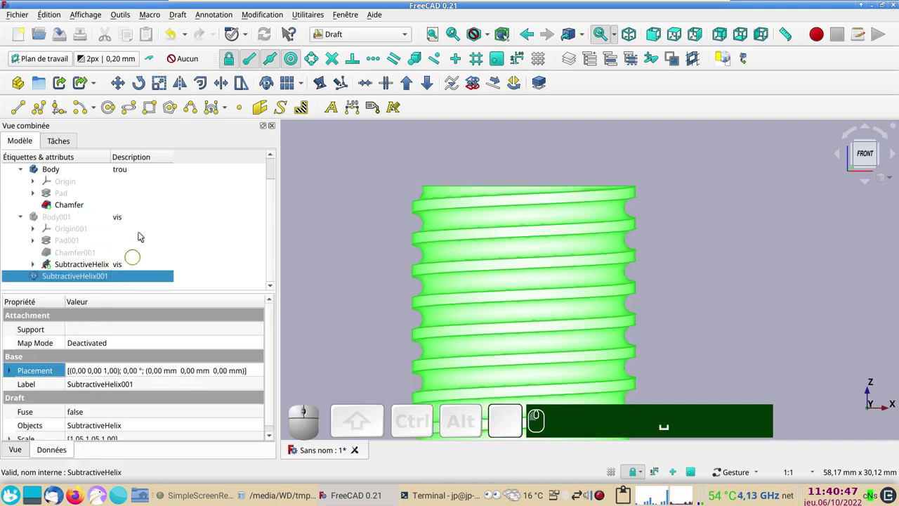
click(135, 279)
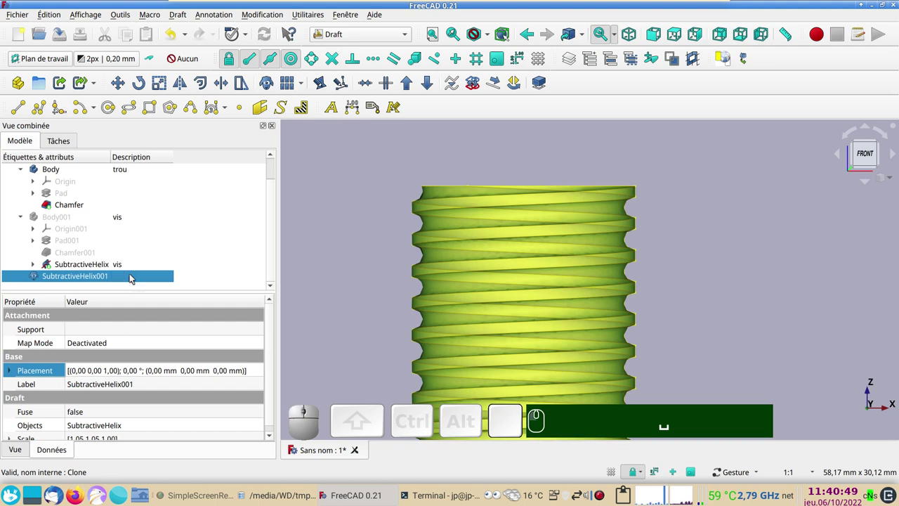
key(F2)
key(F2)
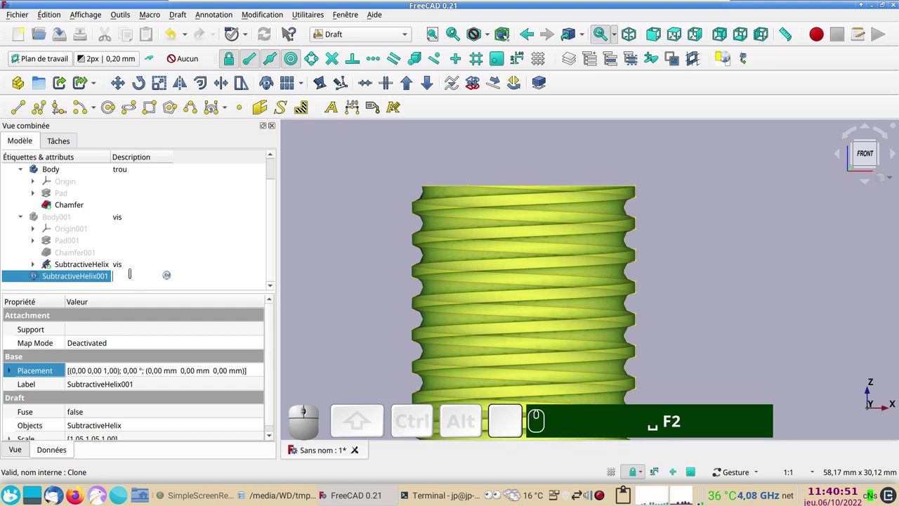
text(vis-scal)
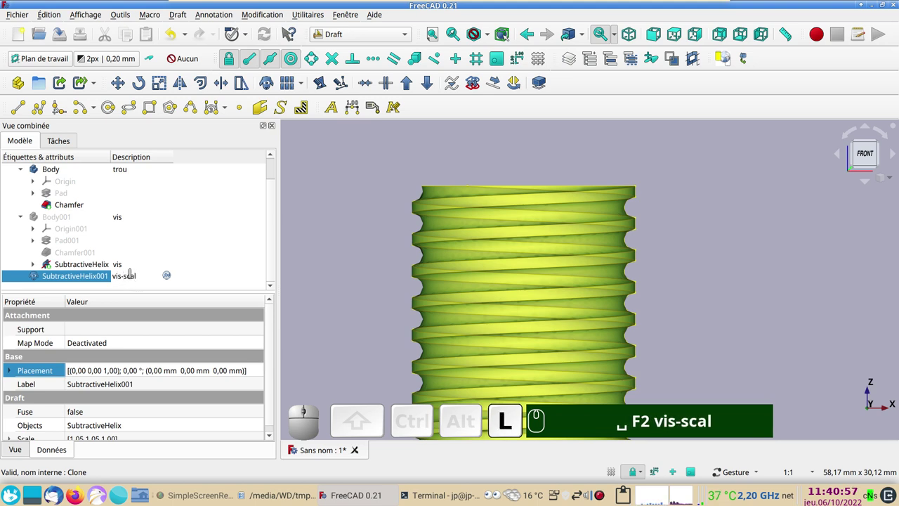
text(e)
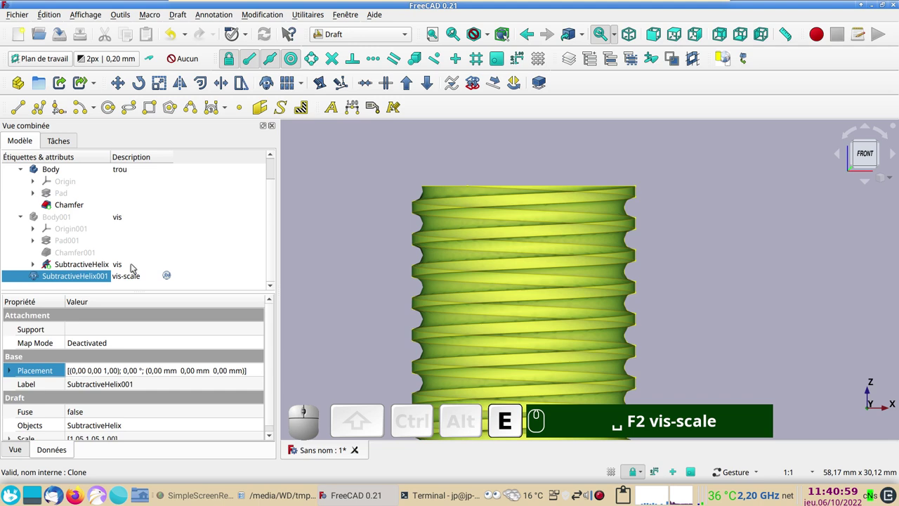
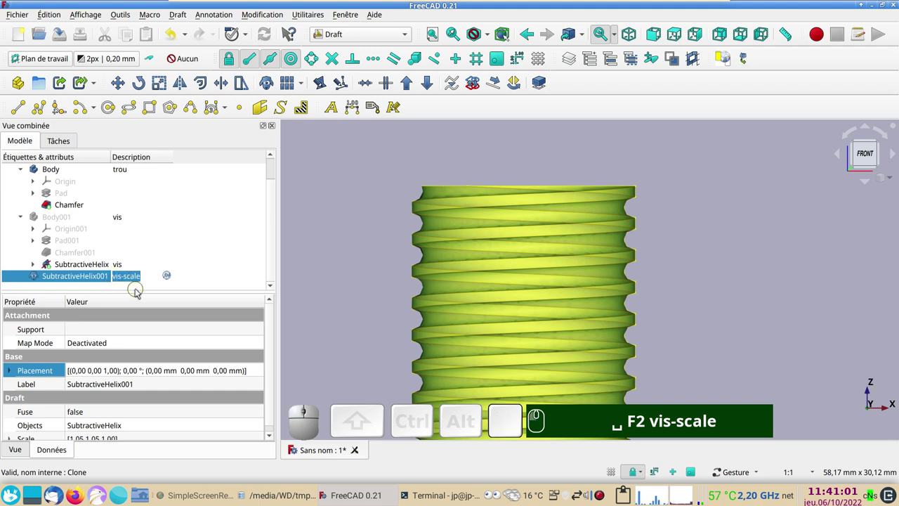
key(ctrl+c)
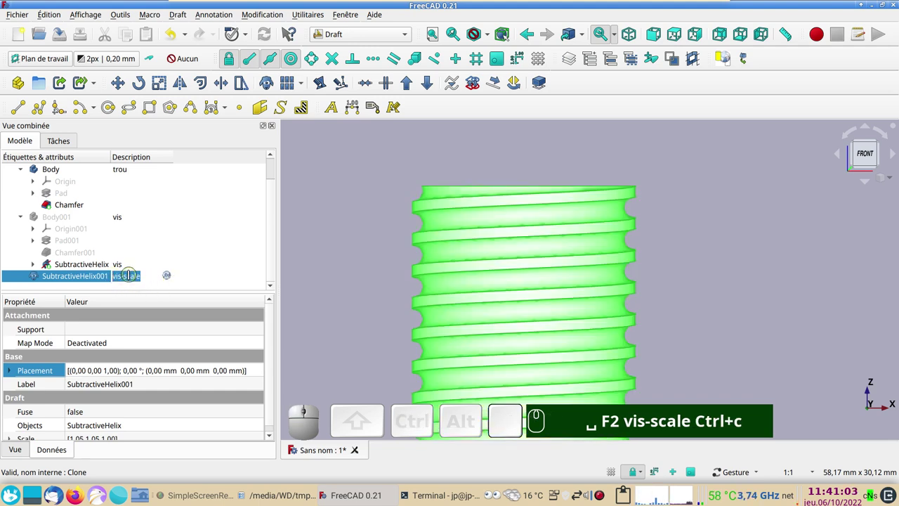
key(Return)
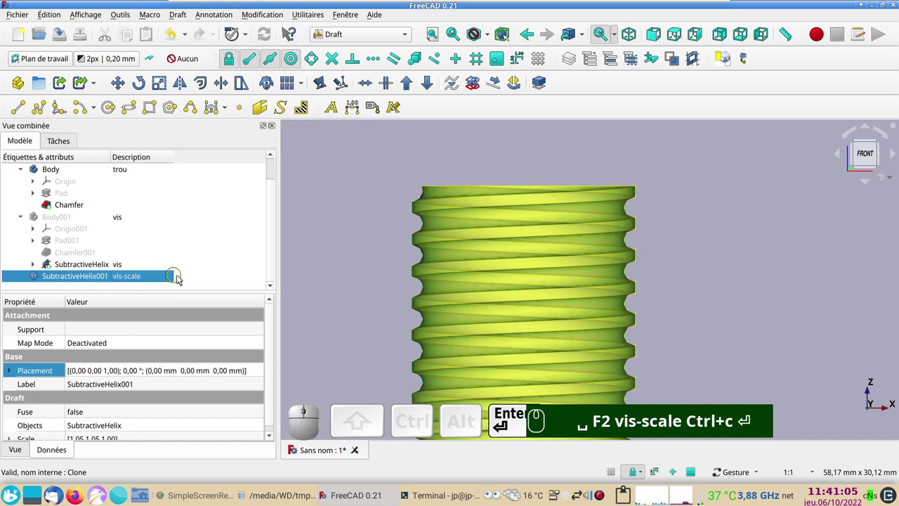
scroll(down, 3)
scroll(down, 3)
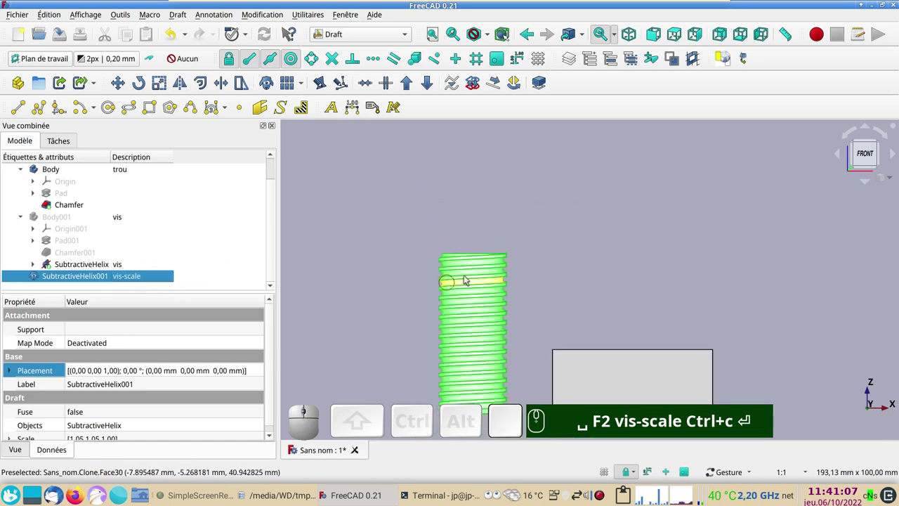
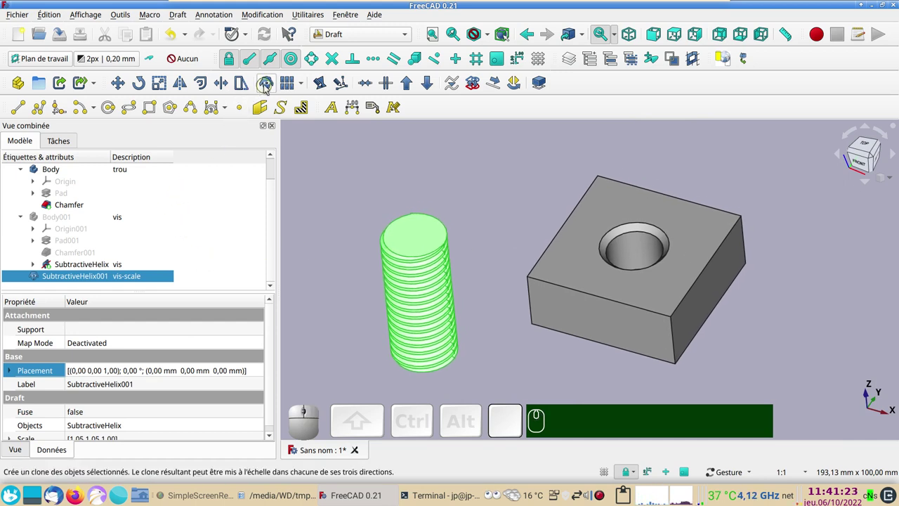
Step: Describe SubtractiveHelix002 as 'vis-scale-clone' by pasting vis-scale and appending -clone
click(268, 85)
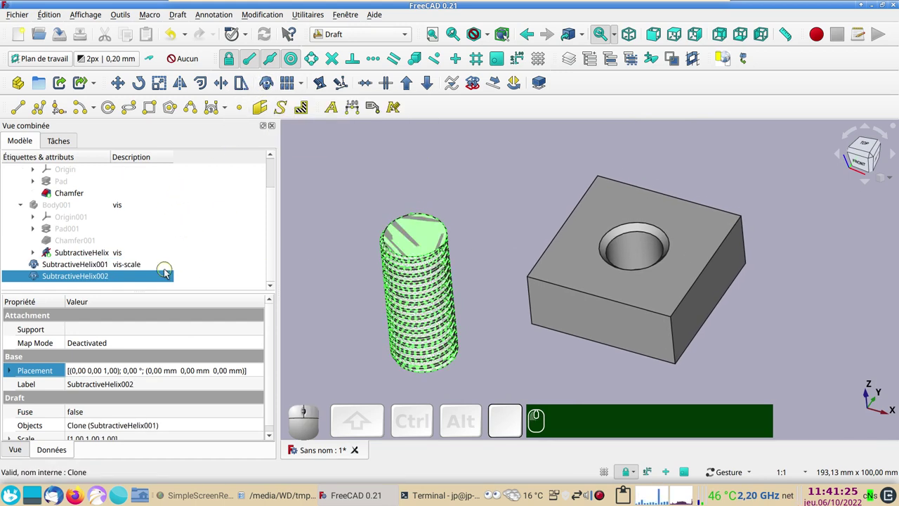
click(127, 269)
key(space)
click(136, 279)
key(F2)
key(ctrl+v)
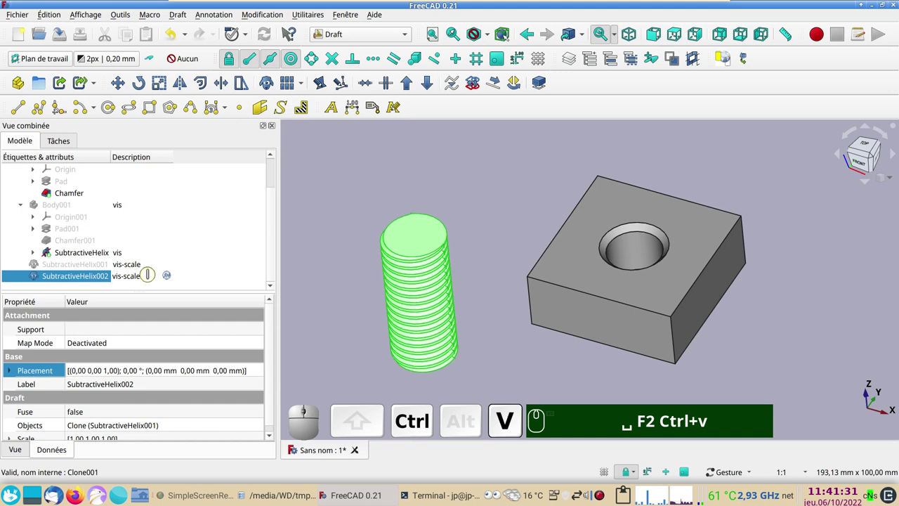
key(-)
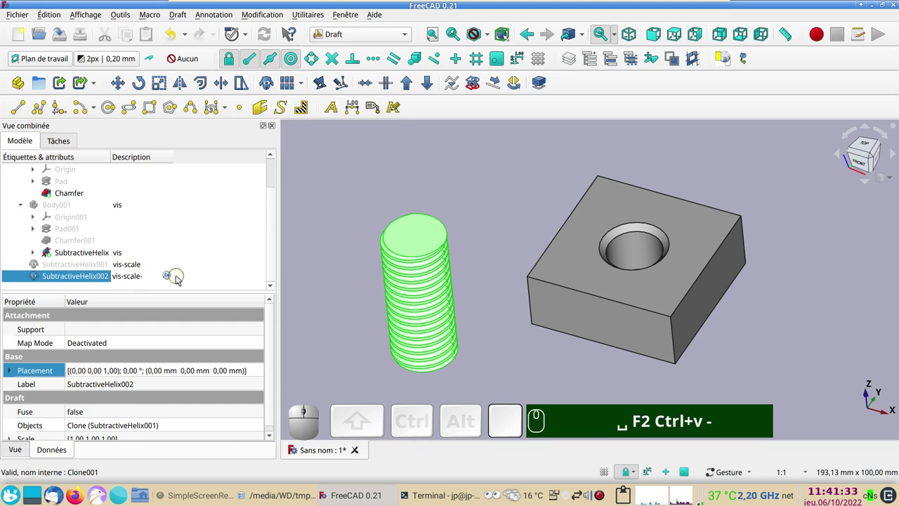
text(-clone)
key(Return)
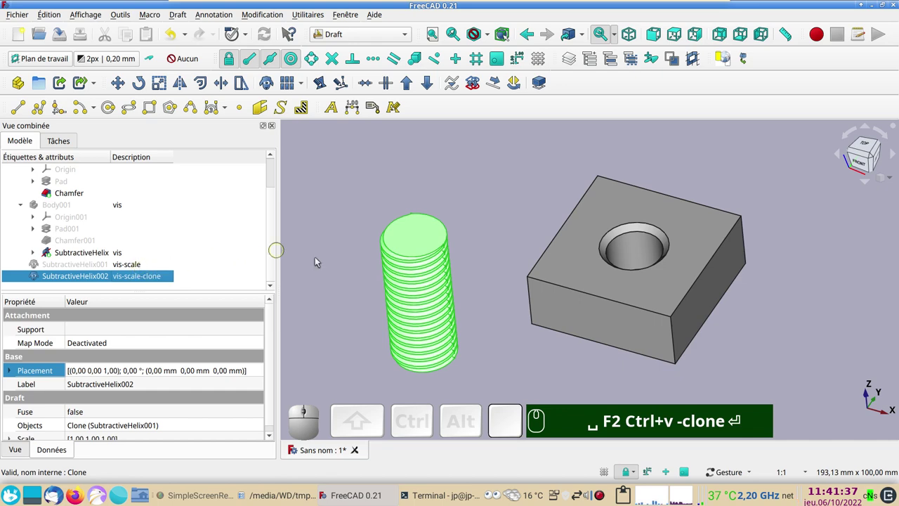
Step: Draft-Move clone SubtractiveHelix002 to about 49.99, 50 mm, directly over the block's hole
click(504, 344)
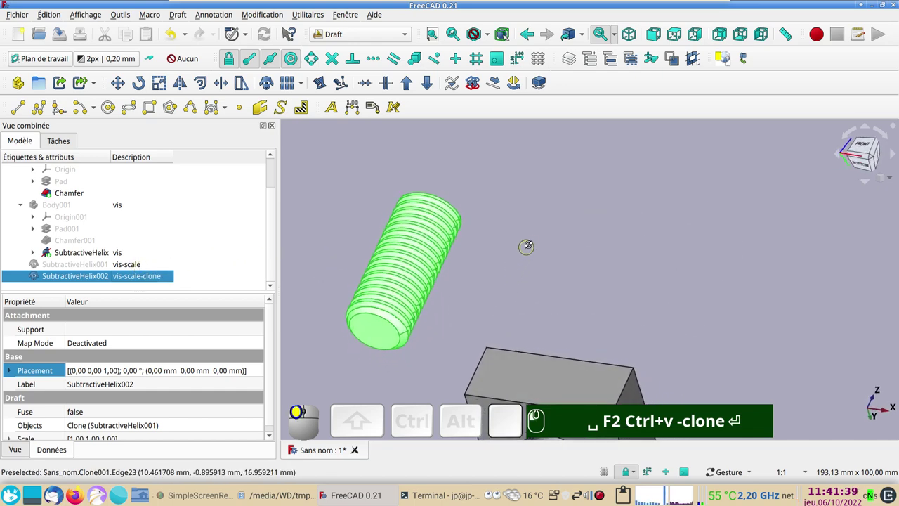
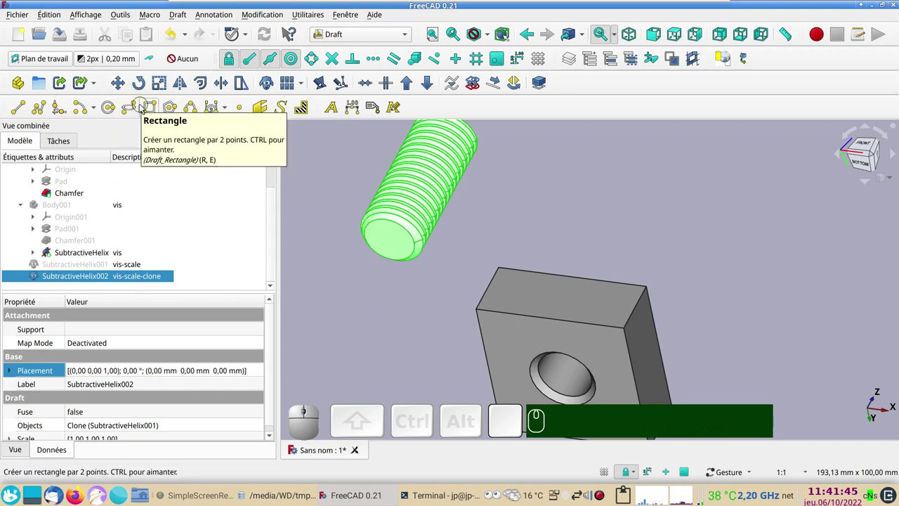
click(121, 87)
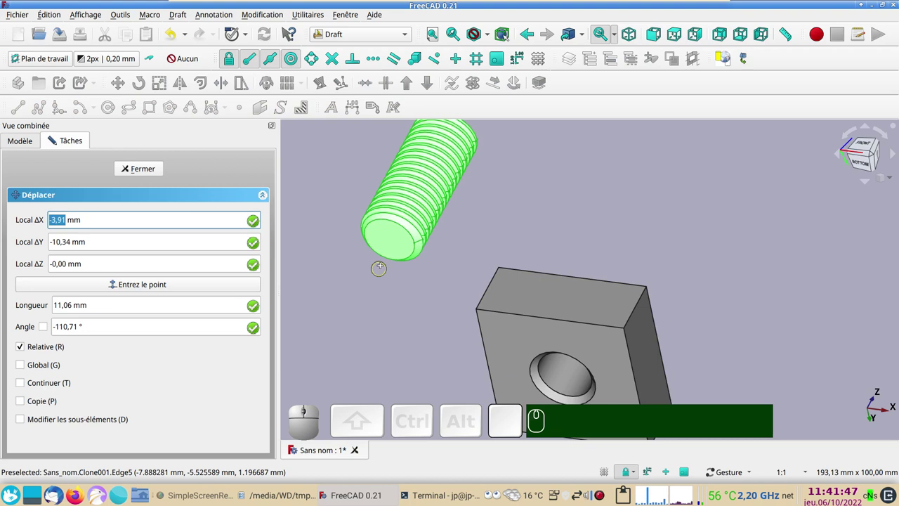
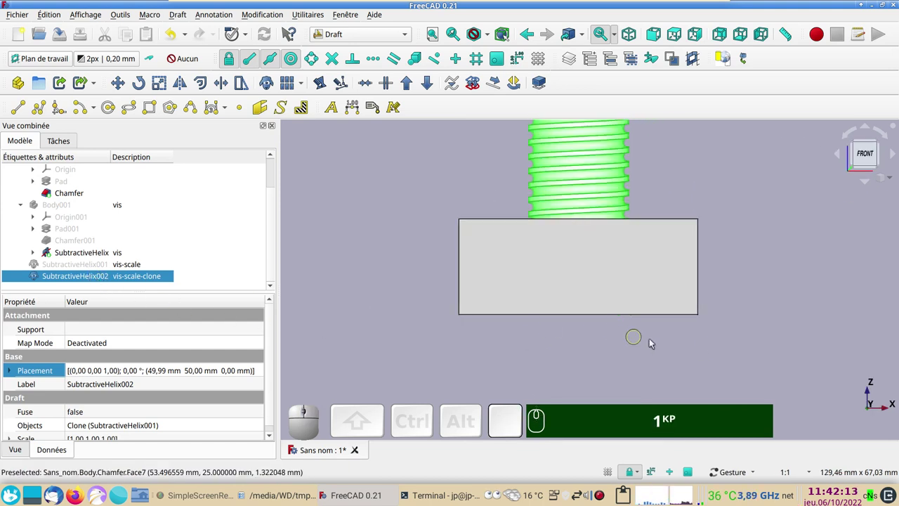
click(98, 274)
click(160, 168)
scroll(down, 3)
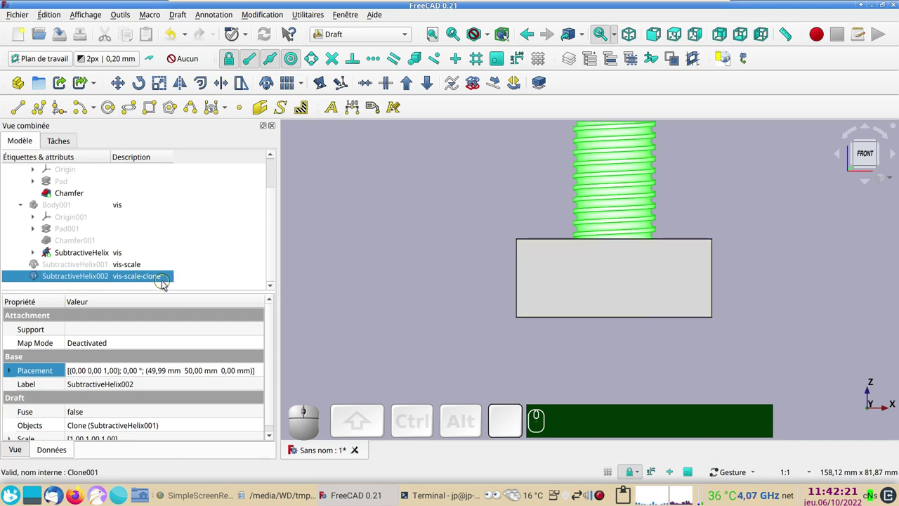
Step: Set the clone's Placement Translation Z to -9 mm so it passes through the block
click(263, 375)
click(263, 374)
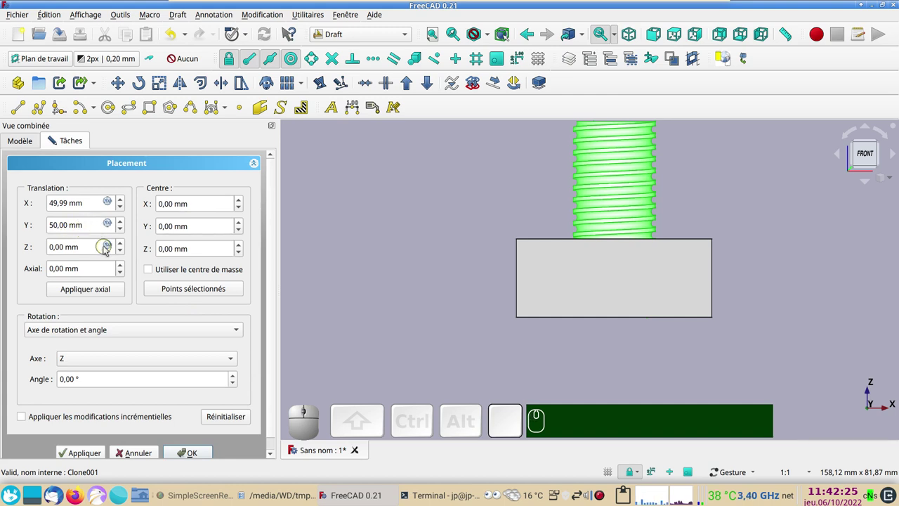
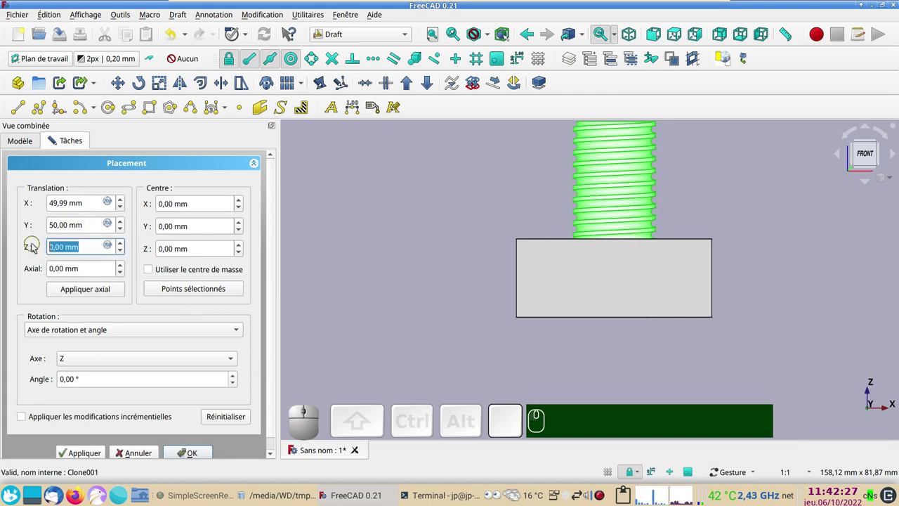
key(KP_Subtract)
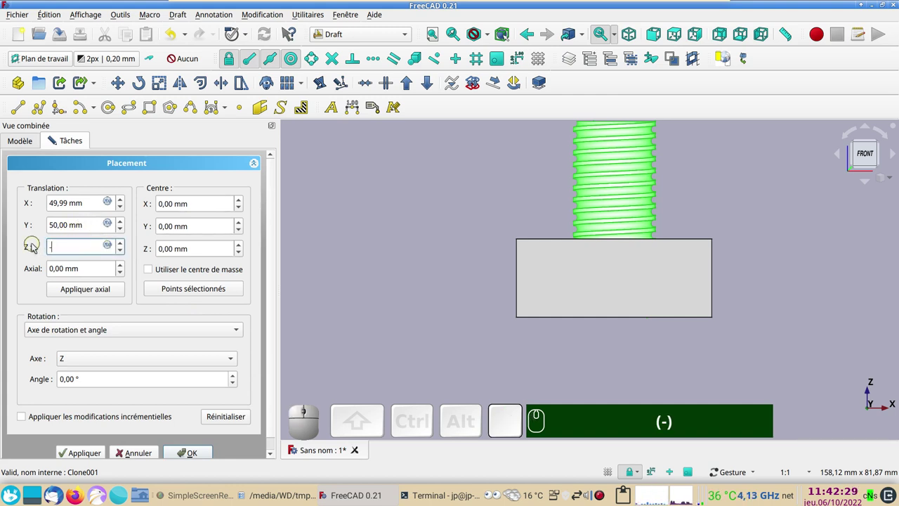
key(KP_9)
key(KP_Enter)
text((-) 9KP ⏎)
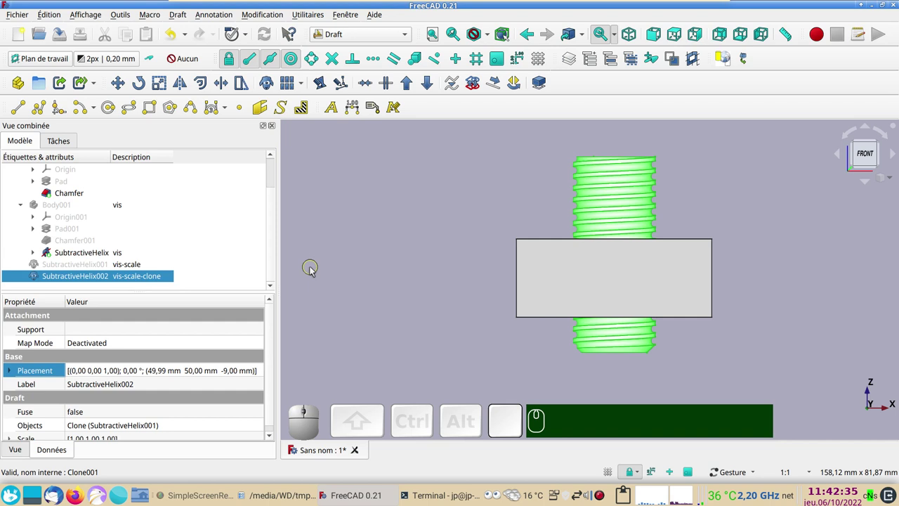
Step: Select the threaded block and add the screw clone to the selection
click(582, 300)
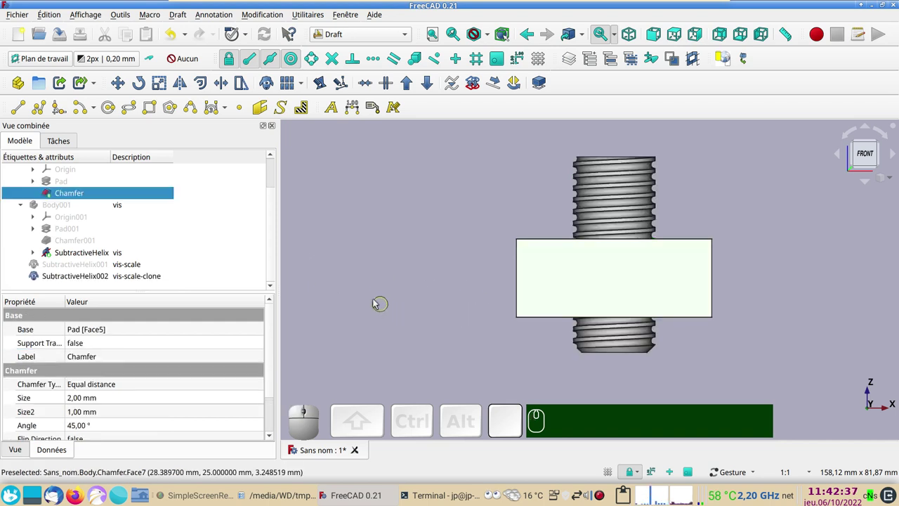
scroll(up, 3)
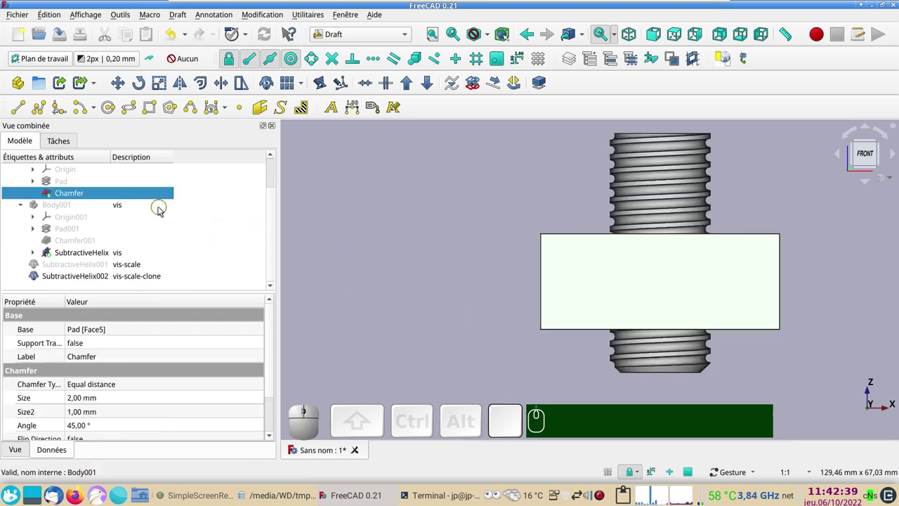
scroll(up, 3)
scroll(down, 3)
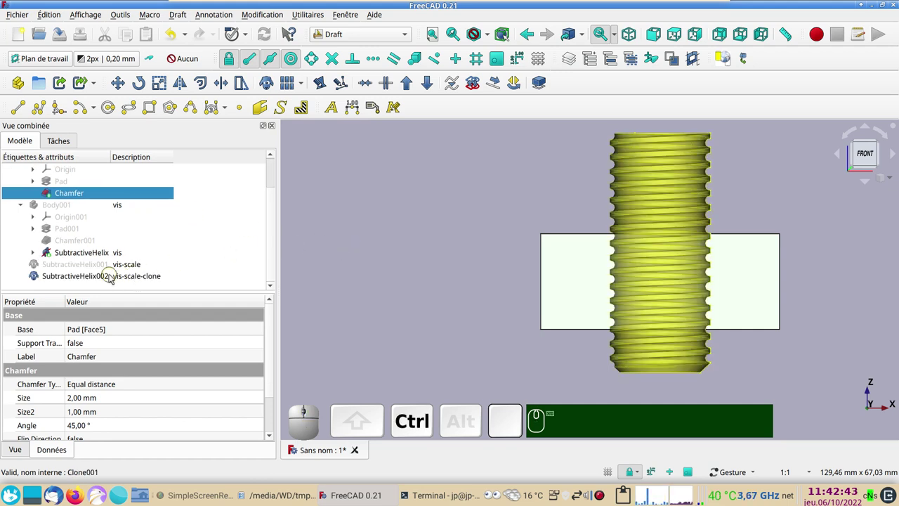
click(113, 277)
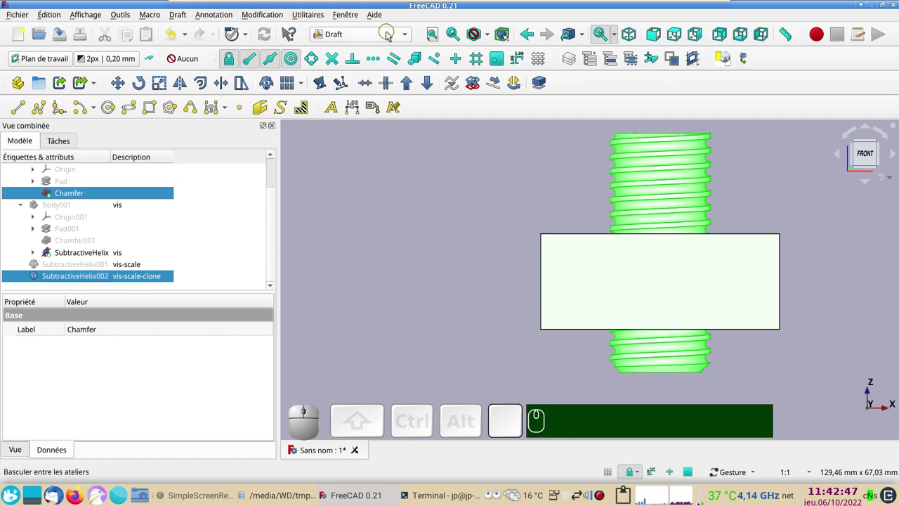
Step: In Part workbench, Boolean Cut the clone from the block, then show Body001 again
click(403, 38)
click(338, 210)
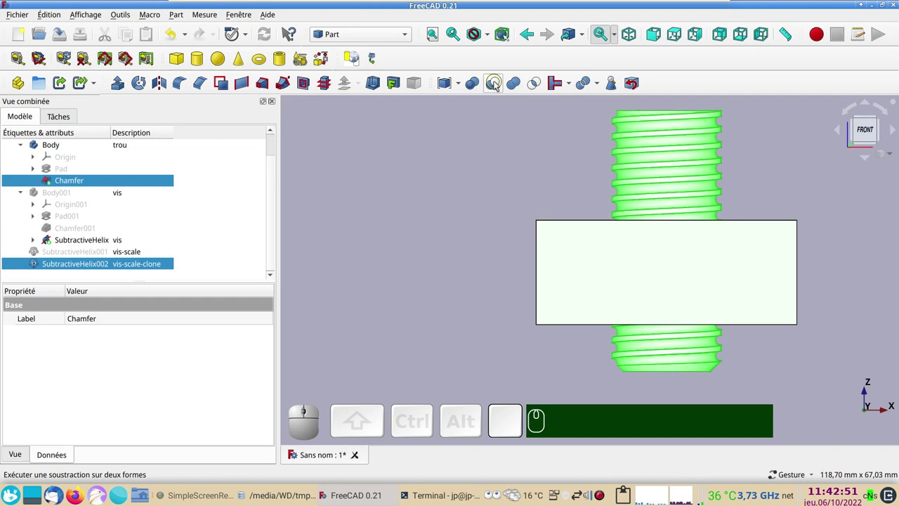
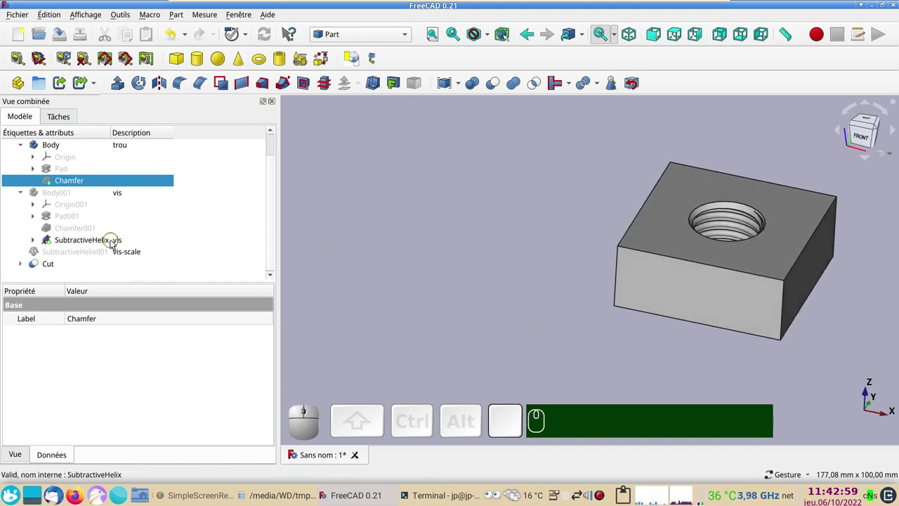
click(105, 190)
key(space)
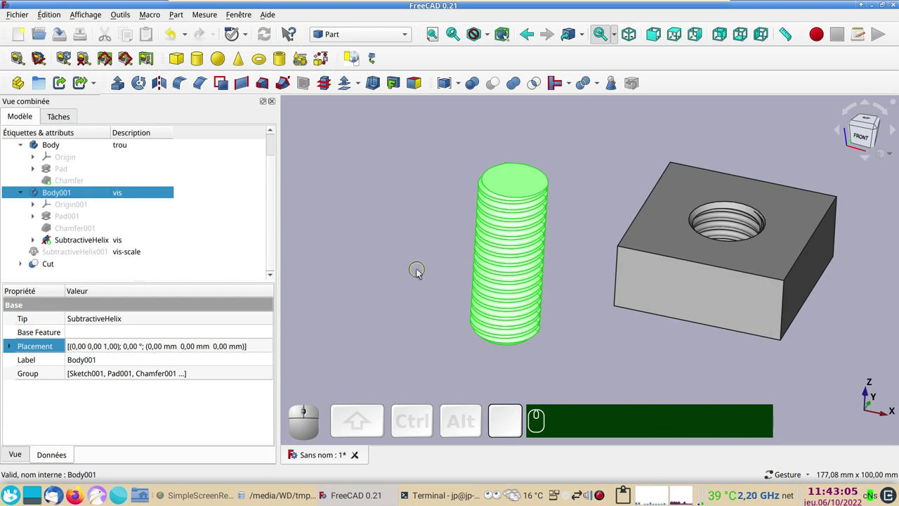
drag(423, 275, 458, 207)
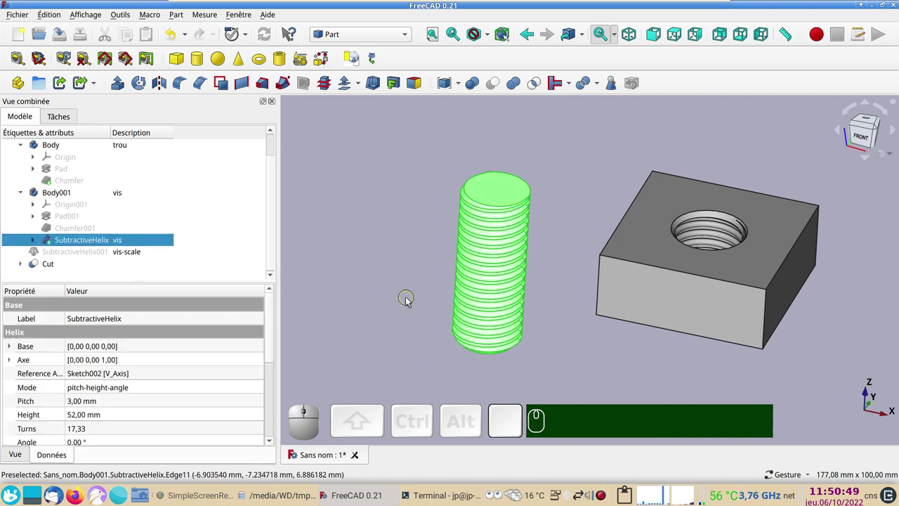
Step: Switch to Part Design and create a new empty body, Body002
click(376, 35)
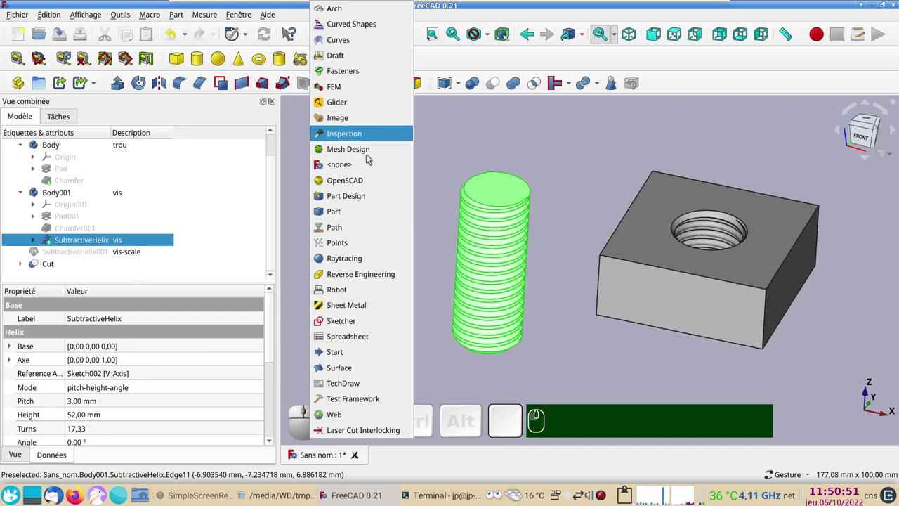
click(361, 198)
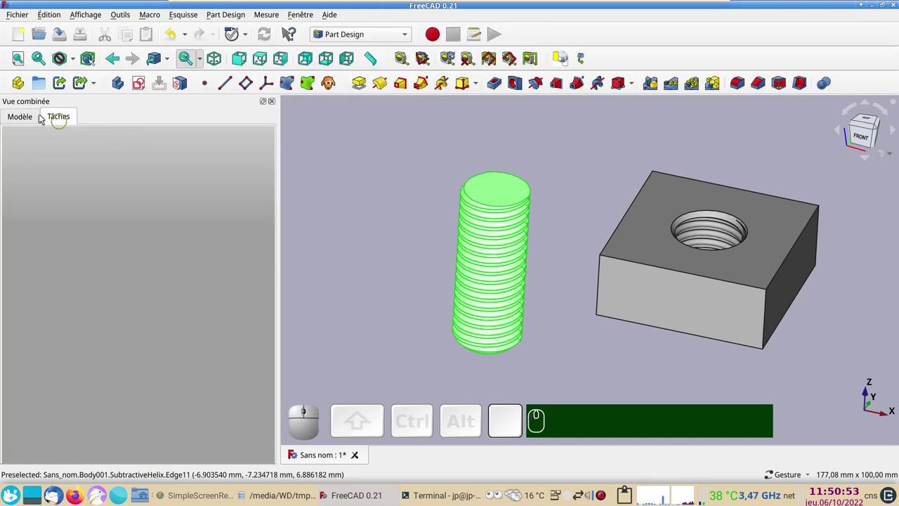
click(29, 118)
click(355, 211)
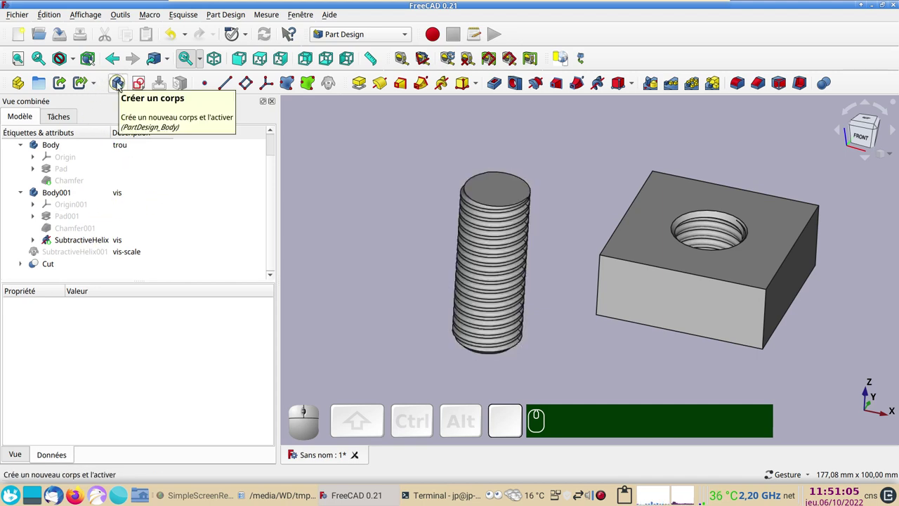
click(392, 192)
click(125, 88)
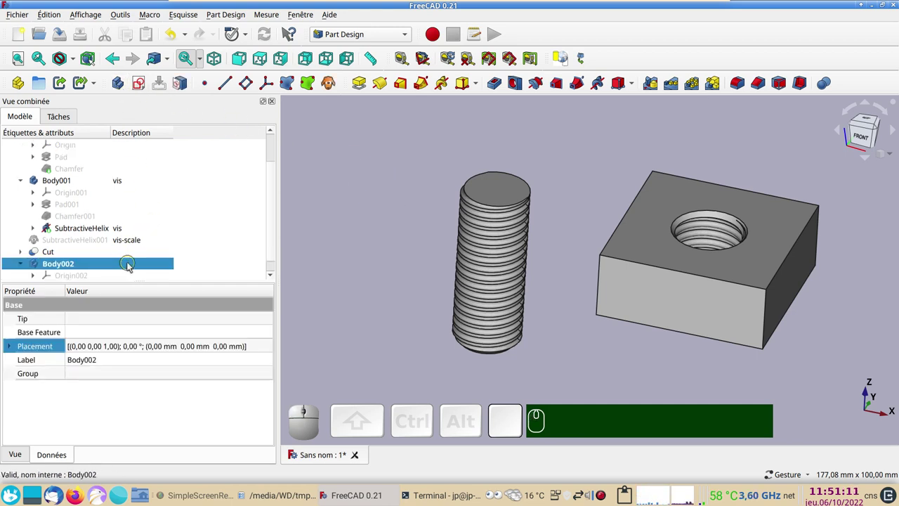
Step: Set Body002's Description to molette
click(138, 264)
key(F2)
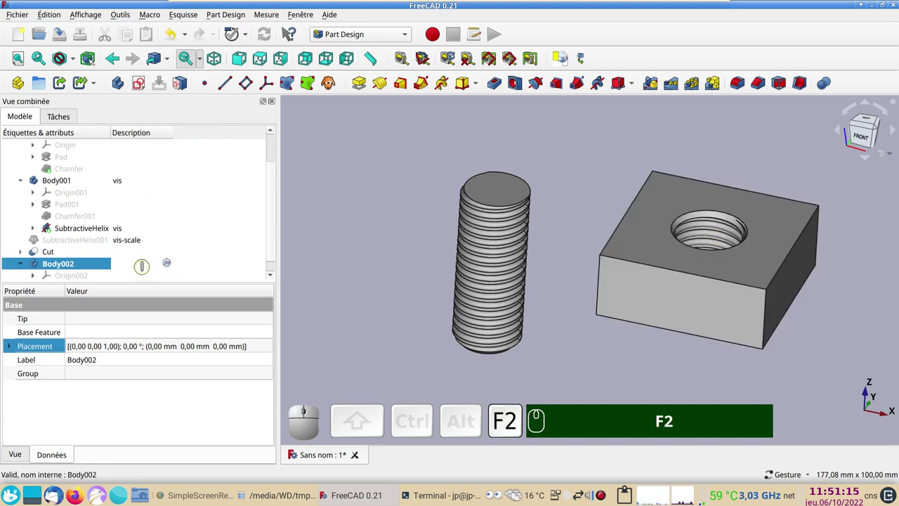
text(F2 mol)
text(ette)
key(Return)
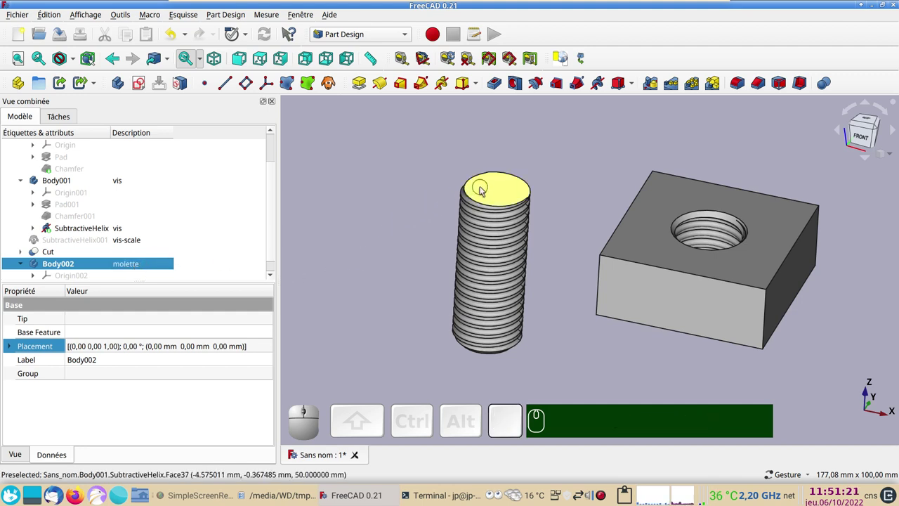
Step: Create a ShapeBinder of the screw's top face in Body002 and hide the screw
click(502, 194)
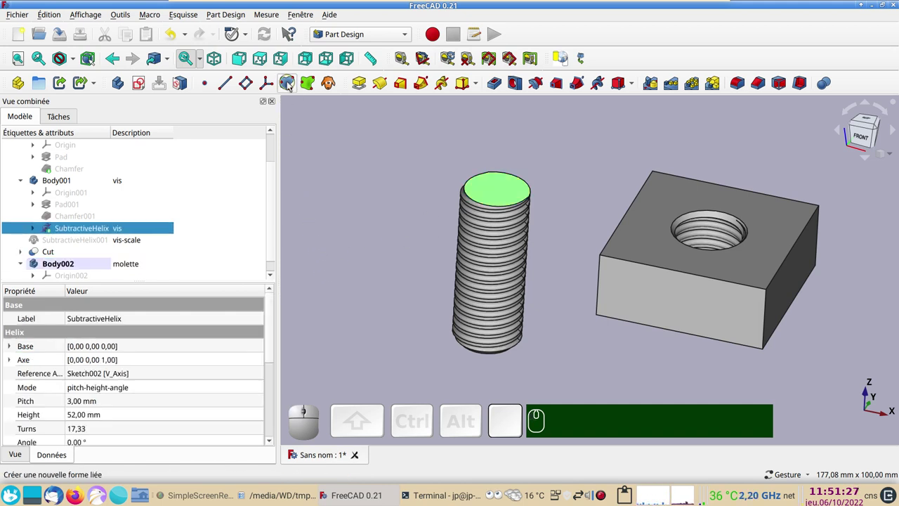
click(291, 82)
click(181, 145)
scroll(down, 3)
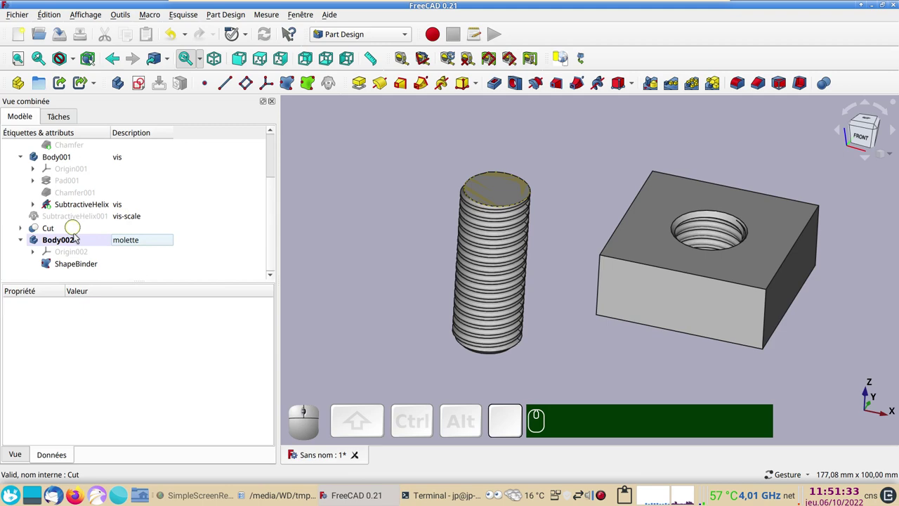
click(63, 156)
key(space)
Step: Start a new sketch attached to the ShapeBinder face
click(75, 263)
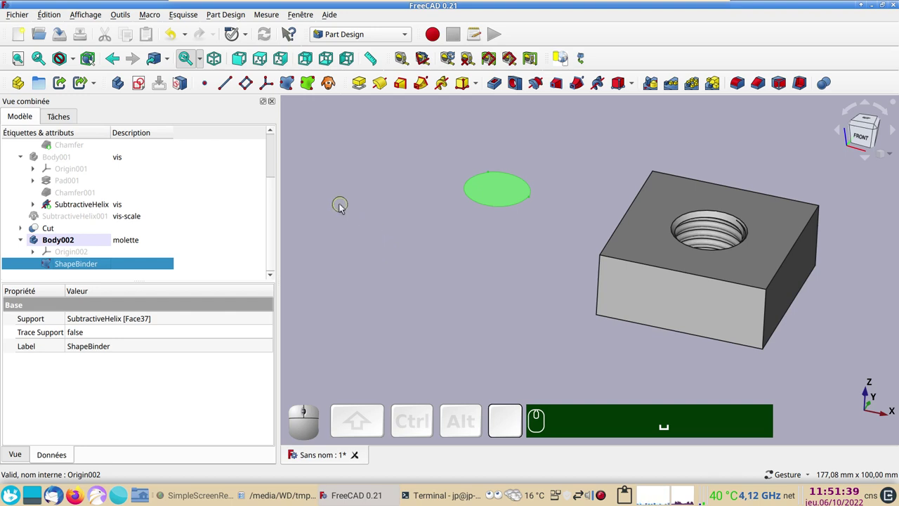
click(146, 90)
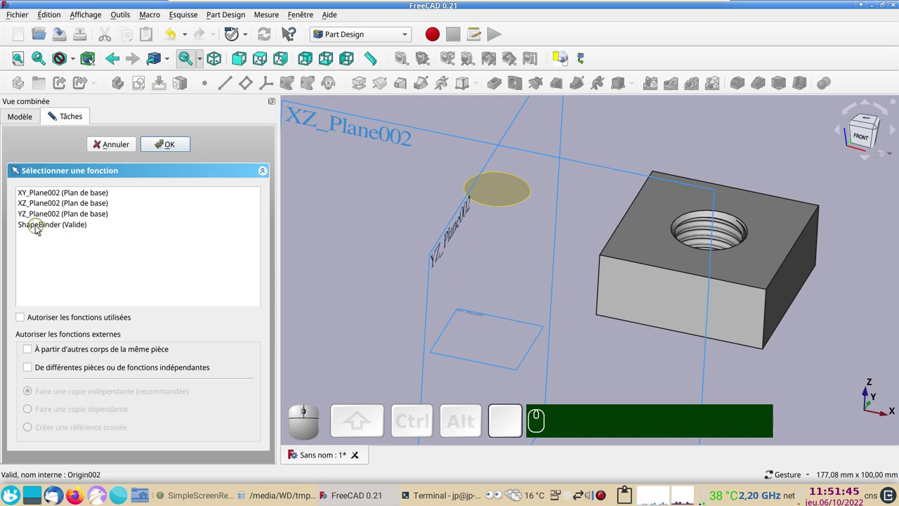
click(39, 228)
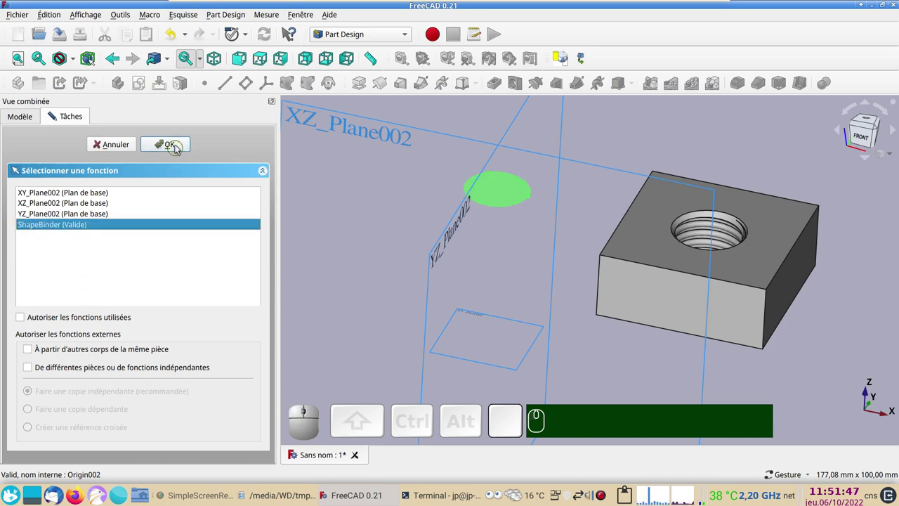
click(180, 147)
drag(389, 244, 387, 202)
scroll(up, 3)
drag(424, 253, 165, 120)
Step: Draw a circle at the origin constrained to 30 mm diameter and close Sketch003
click(122, 107)
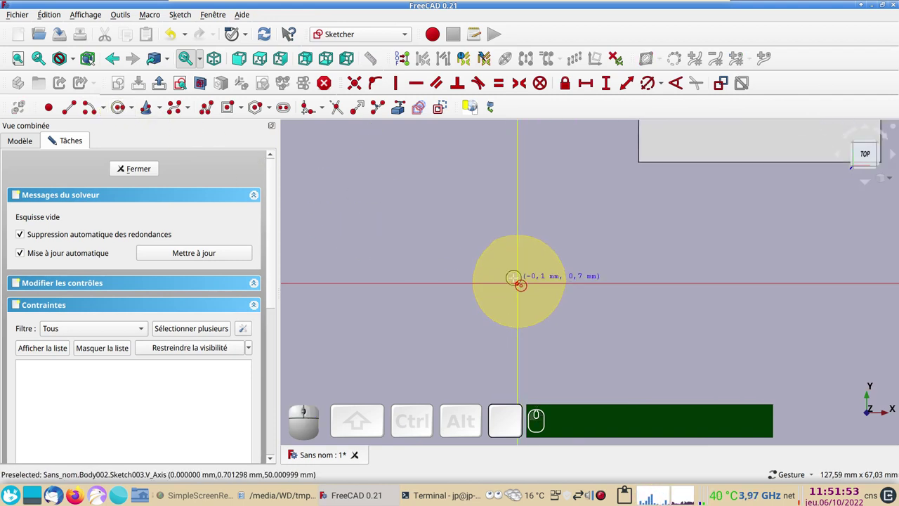
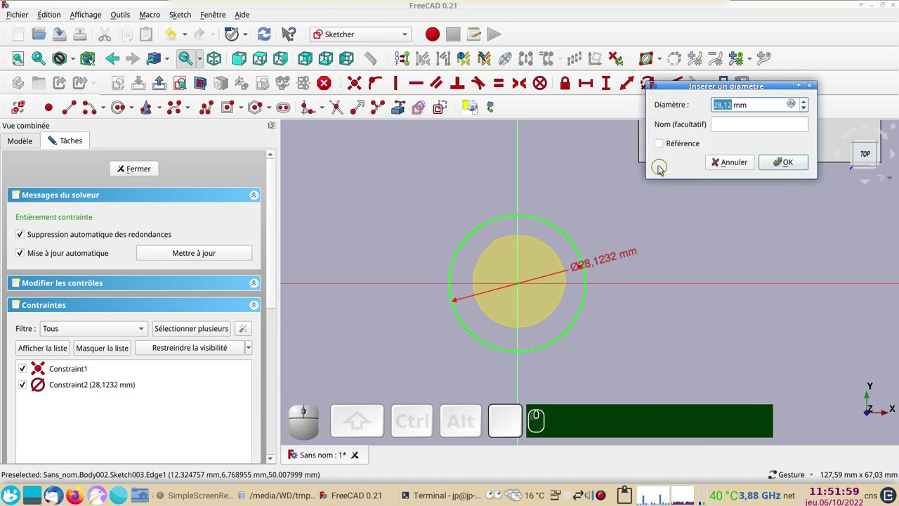
key(KP_3)
key(KP_0)
key(KP_Enter)
click(587, 266)
click(577, 273)
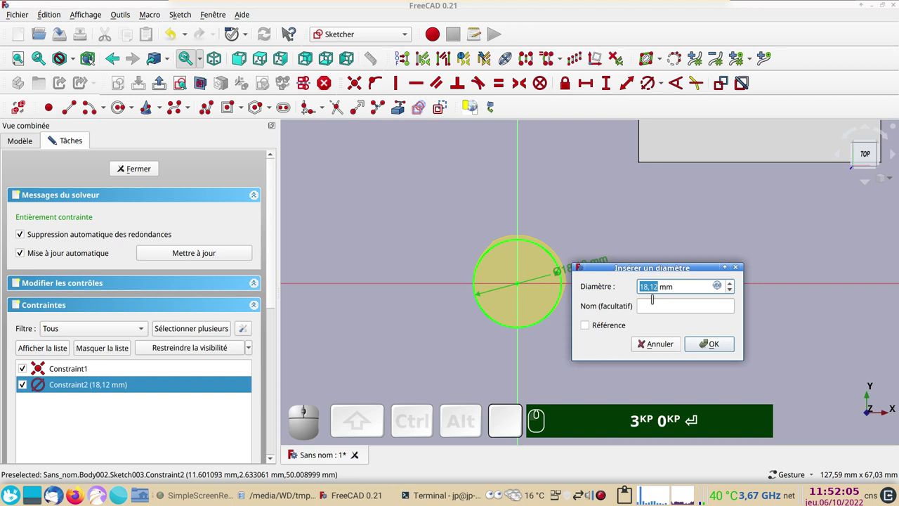
key(Num_Lock)
key(KP_3)
key(KP_0)
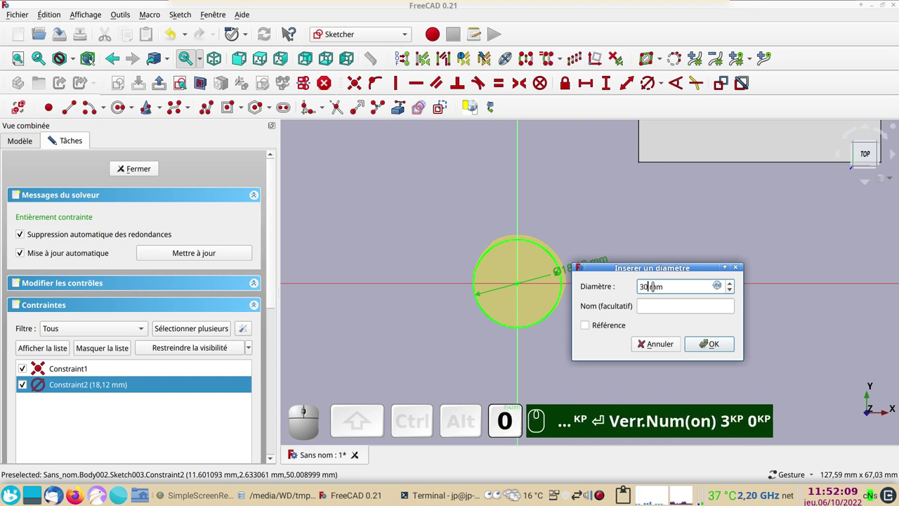
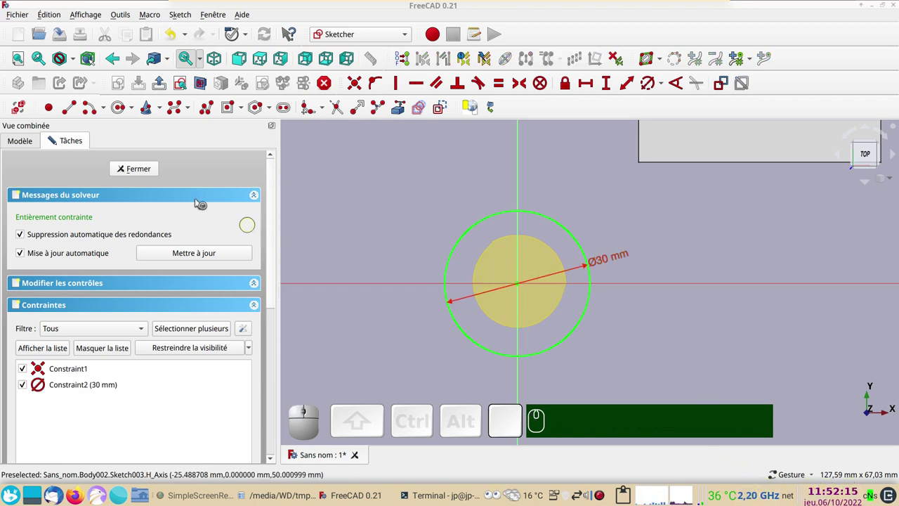
click(141, 170)
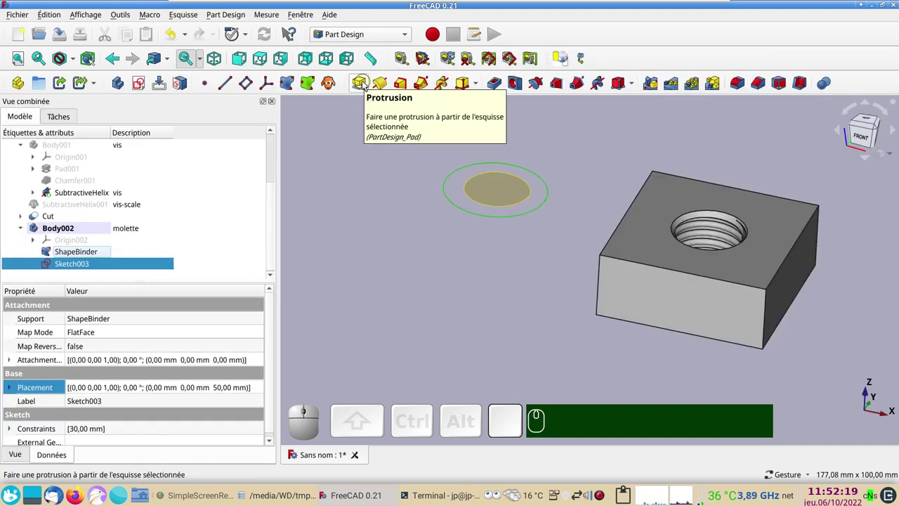
Step: Pad the 30 mm circle into a 15 mm tall cylinder
click(366, 84)
key(KP_1)
key(KP_5)
key(KP_Enter)
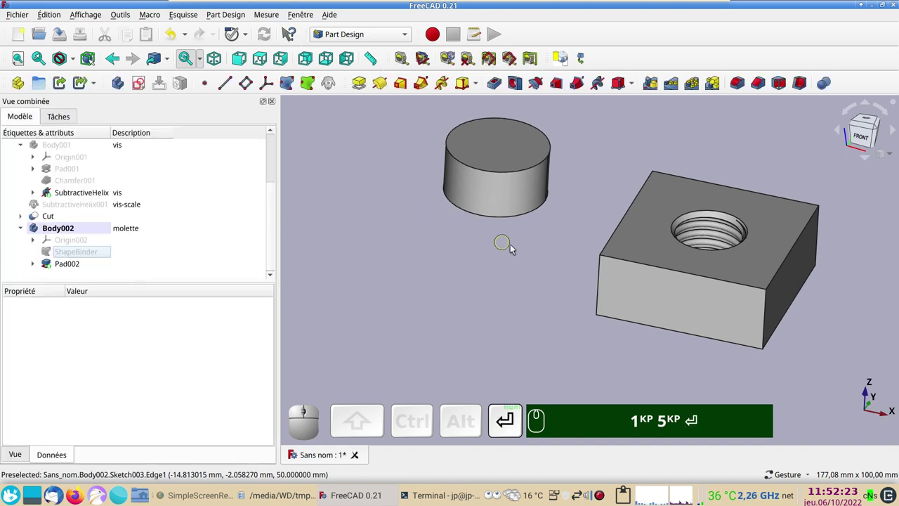
Step: Apply a 2 mm fillet to the cylinder's side face edges and view it from above
click(494, 195)
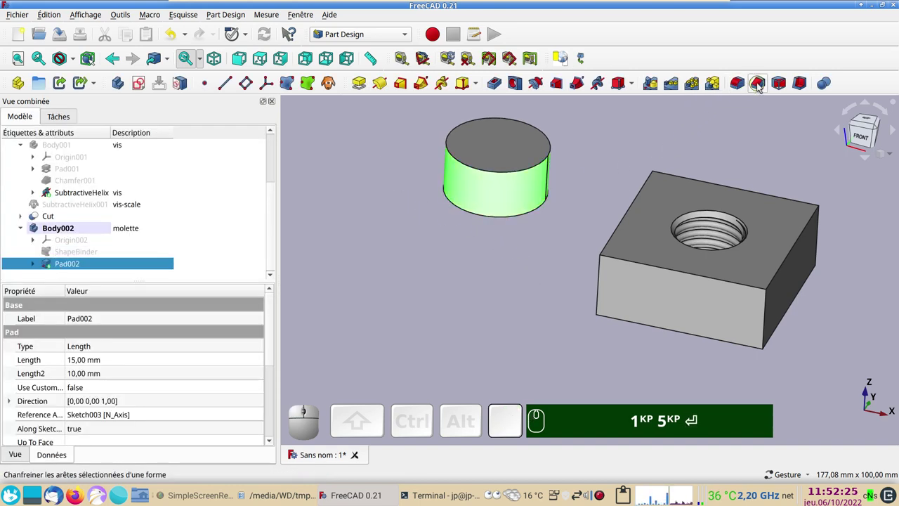
click(740, 85)
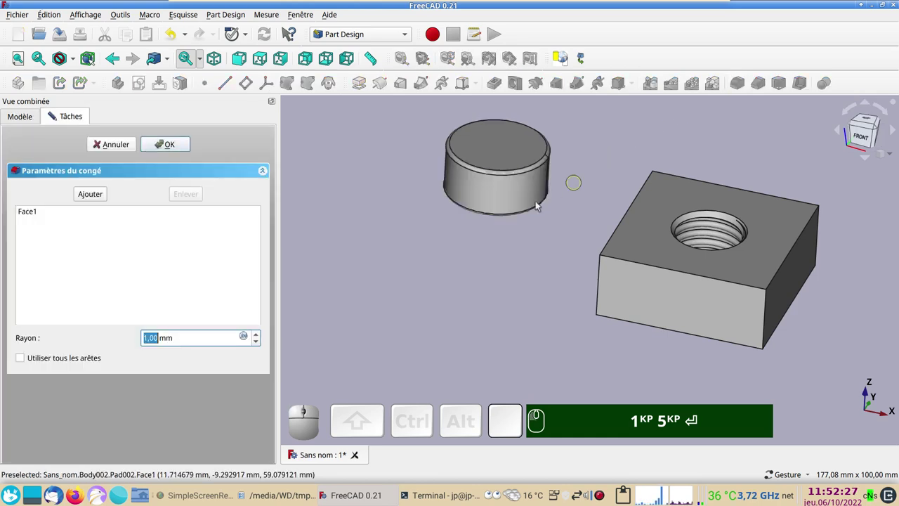
scroll(up, 3)
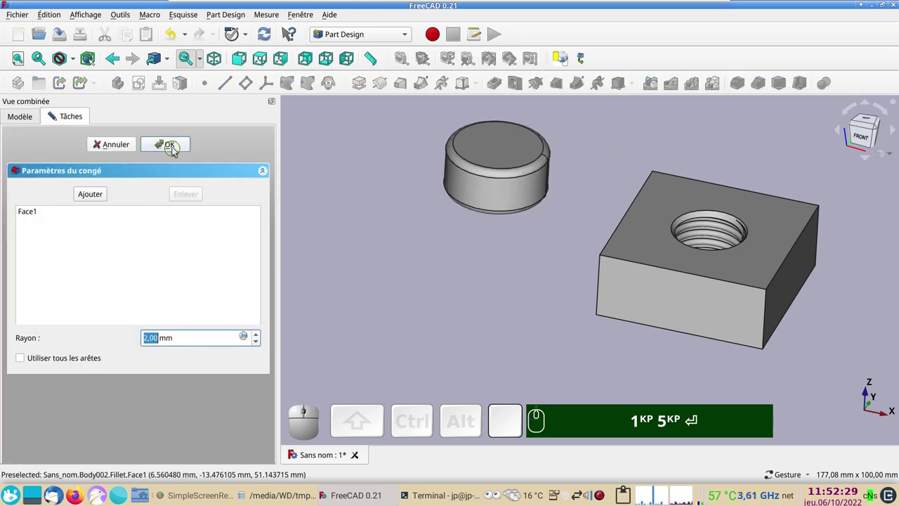
click(172, 148)
click(451, 259)
drag(485, 271, 480, 296)
key(KP_2)
right_click(453, 312)
scroll(up, 3)
drag(523, 248, 582, 252)
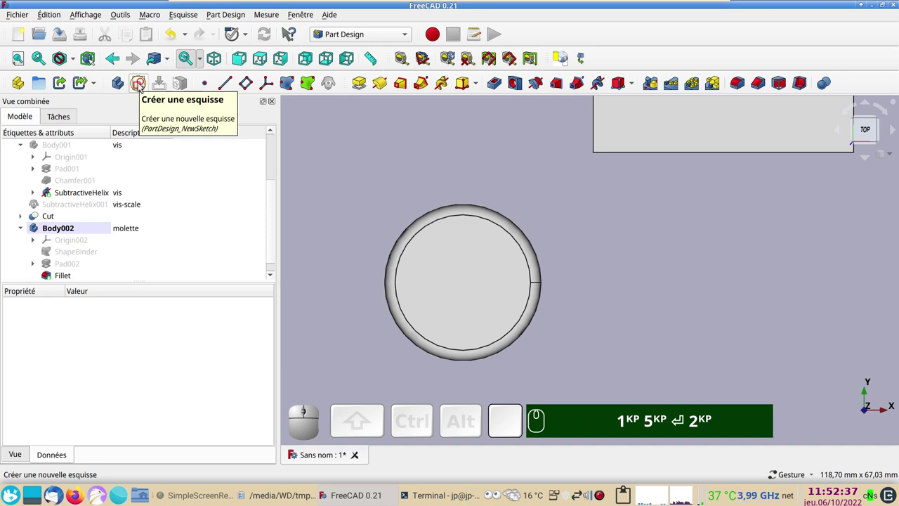
Step: In a new XY-plane sketch, draw a 5 mm diameter circle centred on the horizontal axis
click(142, 84)
click(92, 194)
click(169, 147)
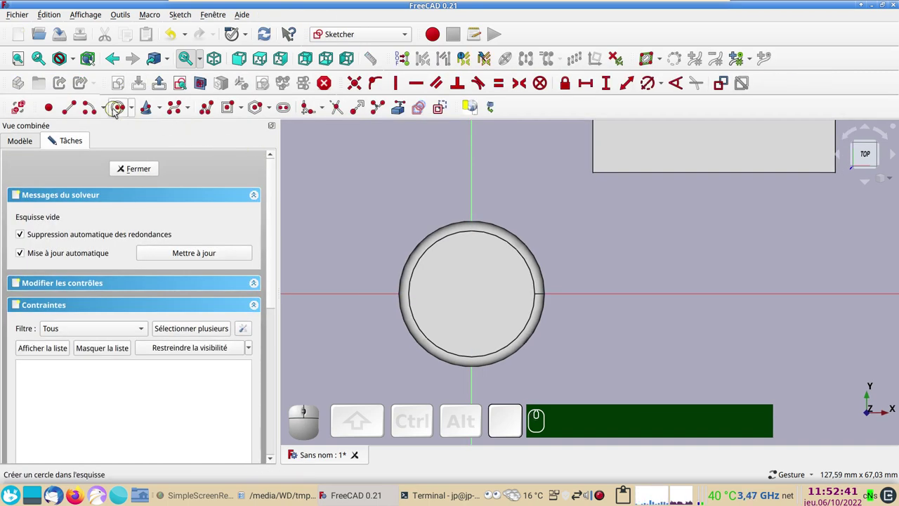
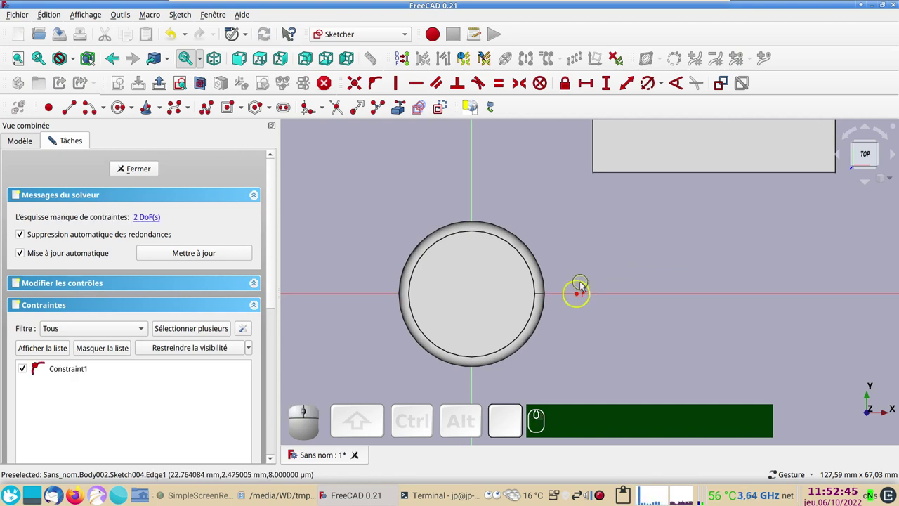
click(584, 285)
click(652, 87)
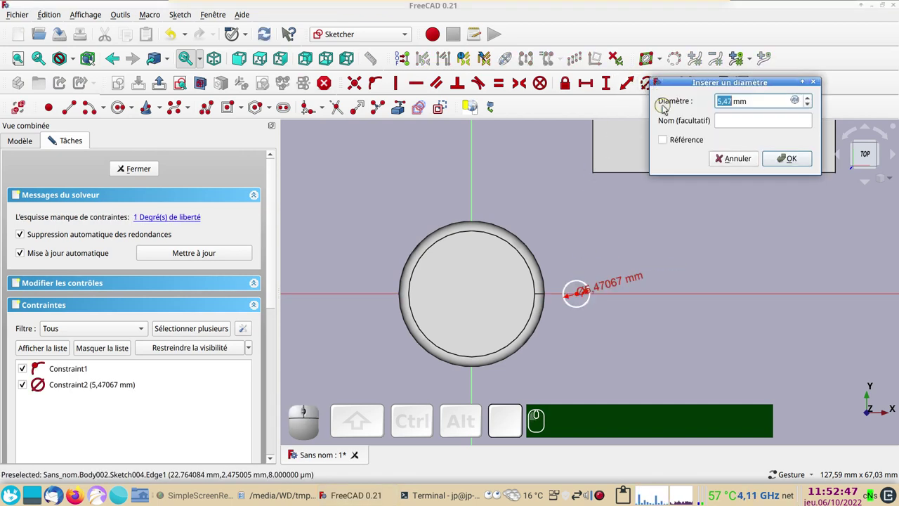
key(KP_5)
key(Return)
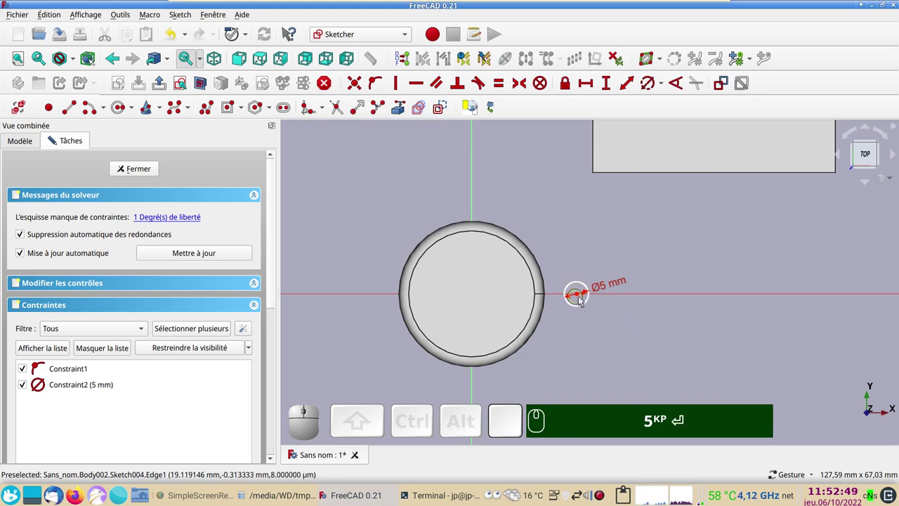
Step: Constrain the circle's centre 15 mm horizontally from the vertical axis
click(583, 300)
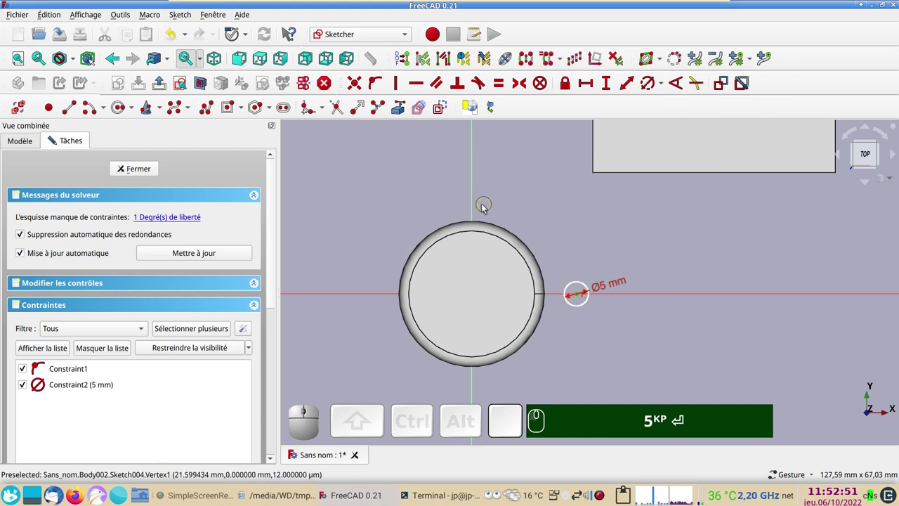
click(474, 215)
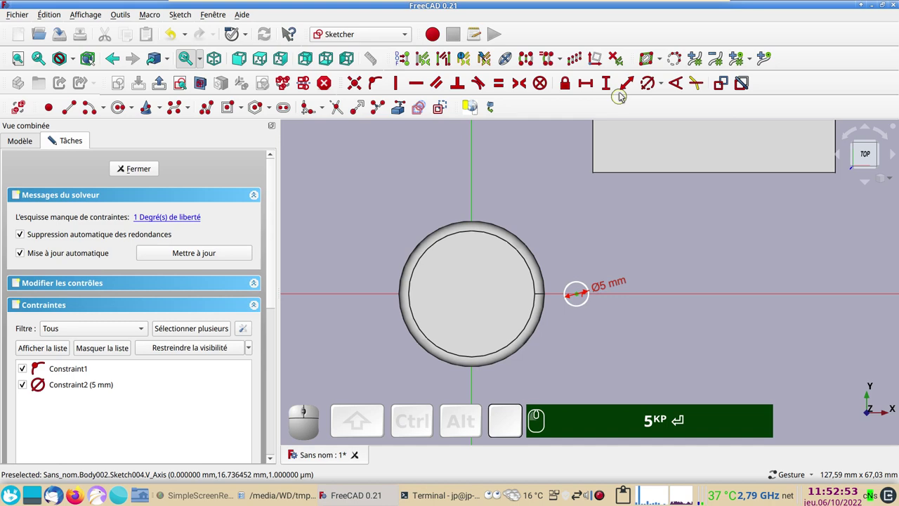
click(583, 83)
key(KP_1)
key(KP_5)
key(Return)
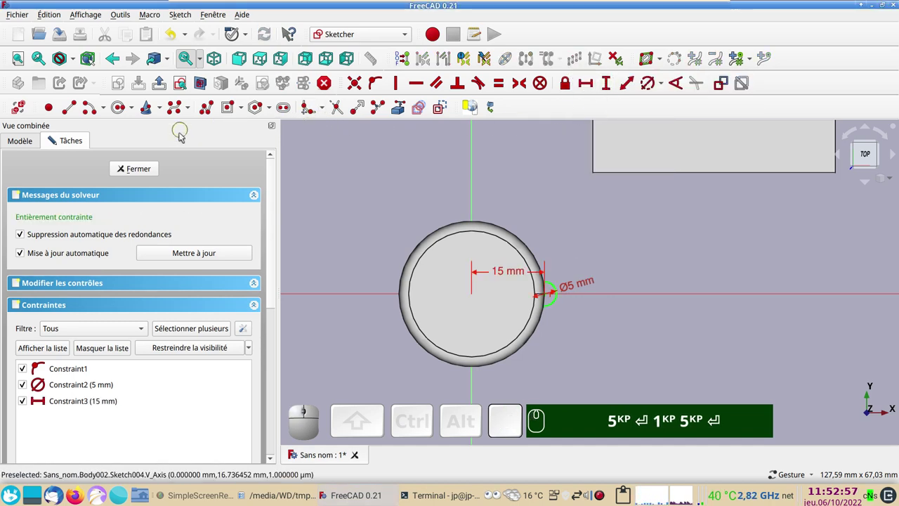
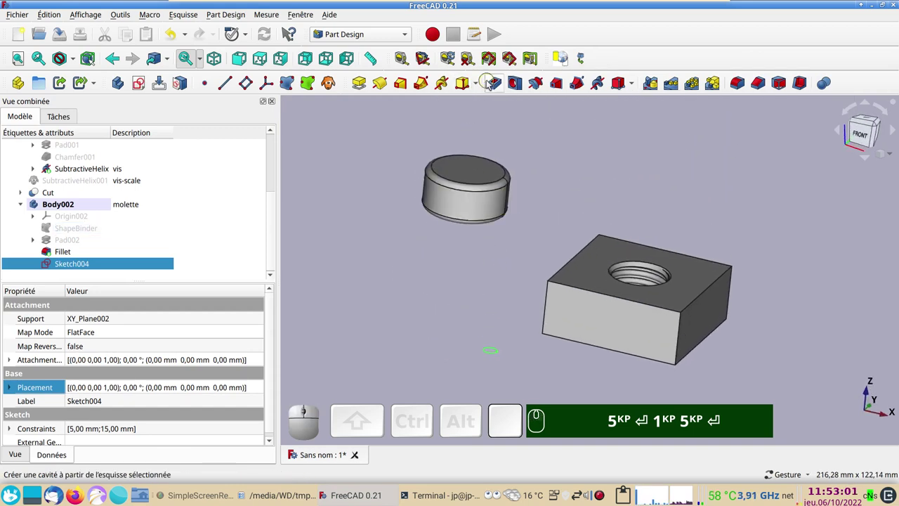
Step: Pocket the small circle Through all into the cylinder as a rim notch
click(500, 83)
click(228, 198)
click(221, 210)
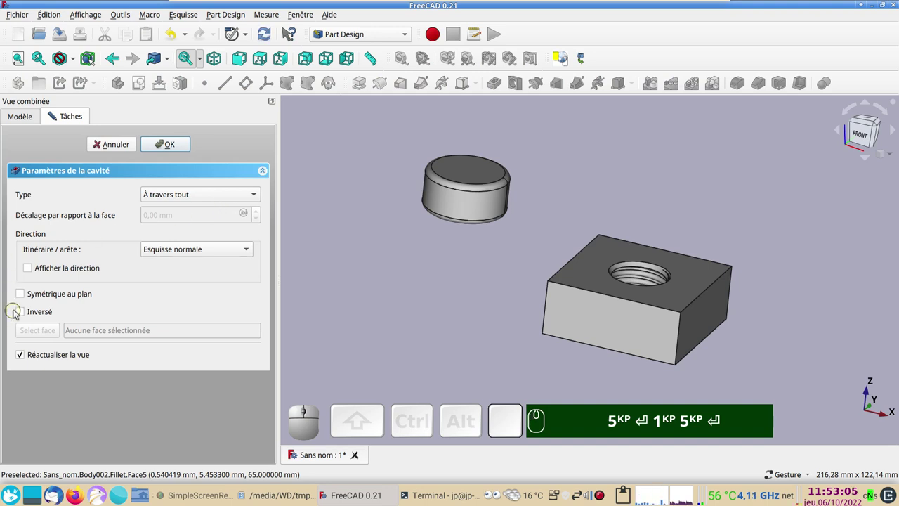
click(23, 314)
click(165, 151)
drag(500, 263, 477, 277)
click(435, 254)
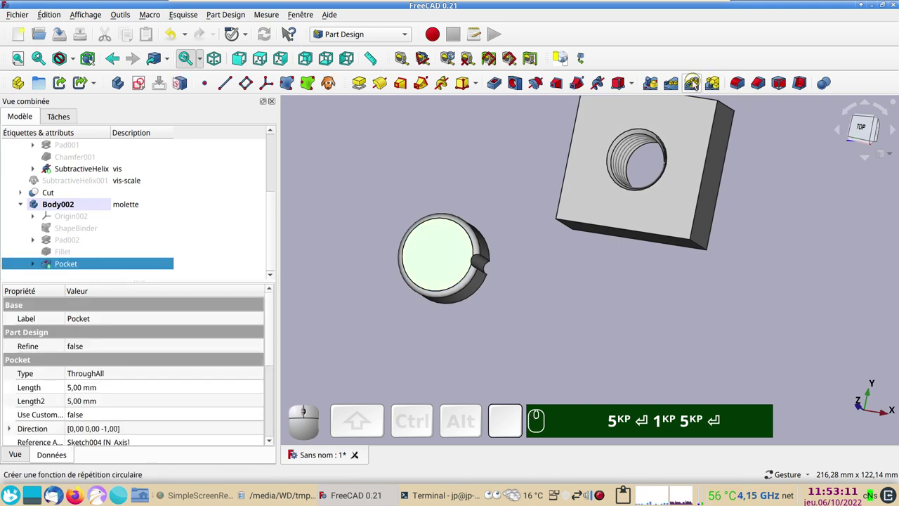
Step: Repeat the notch with a polar pattern around 360°, setting the occurrence count
click(693, 84)
text(🖱)
key(KP_5)
key(Return)
key(KP_1)
drag(273, 353, 338, 363)
drag(341, 358, 333, 350)
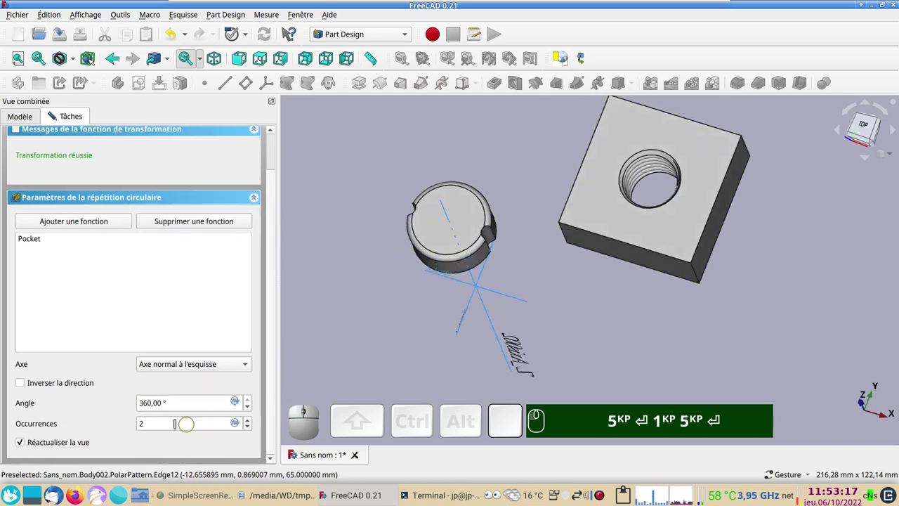
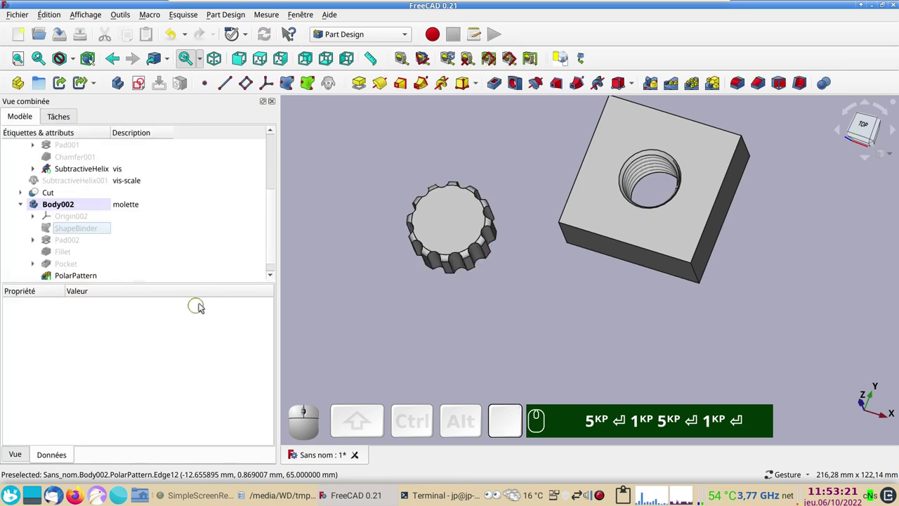
Step: Show the threaded screw Body001 and select it together with the PolarPattern knob
scroll(down, 3)
drag(501, 298, 86, 219)
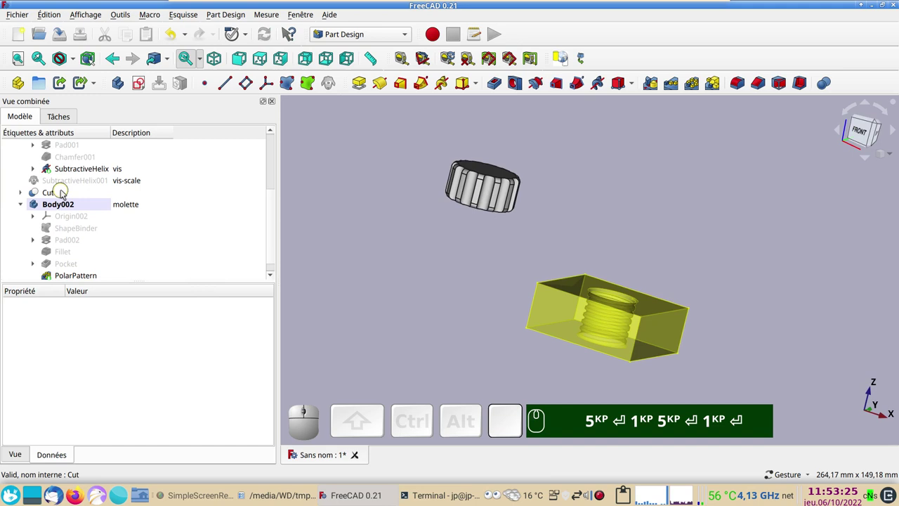
click(64, 186)
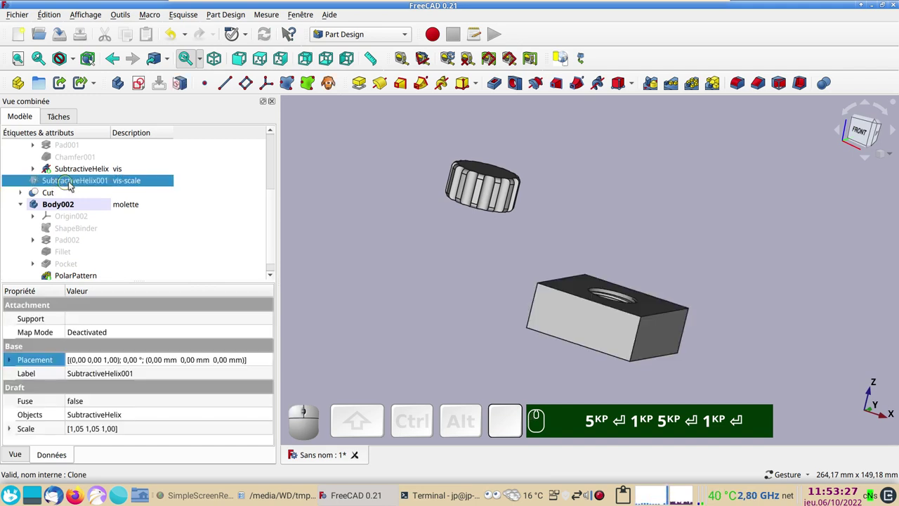
scroll(up, 3)
click(86, 194)
key(space)
scroll(down, 3)
scroll(down, 3)
scroll(down, 3)
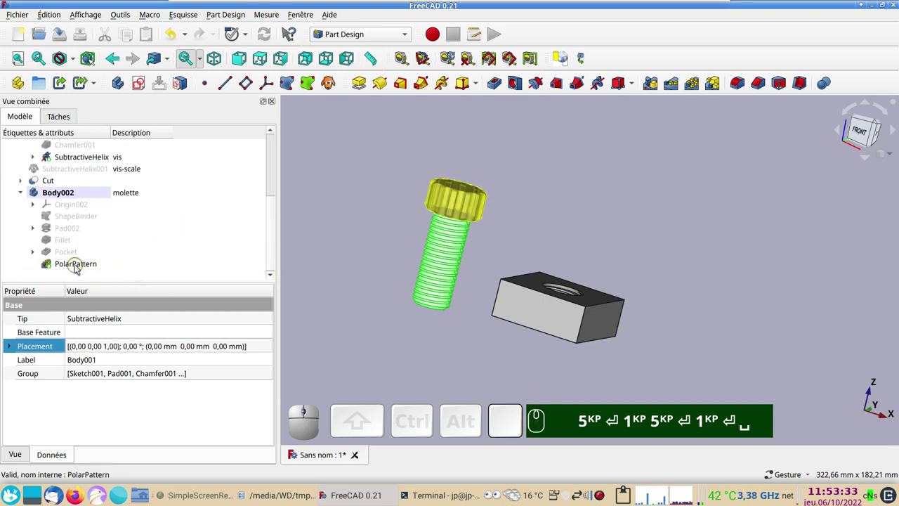
click(78, 264)
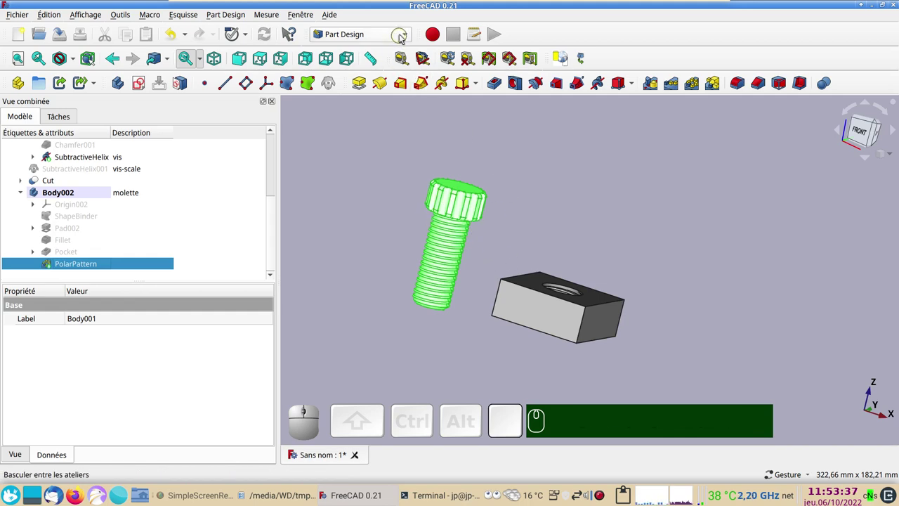
Step: In Part workbench, create a Compound linking Body001 and the PolarPattern knob
click(409, 36)
click(348, 211)
click(445, 88)
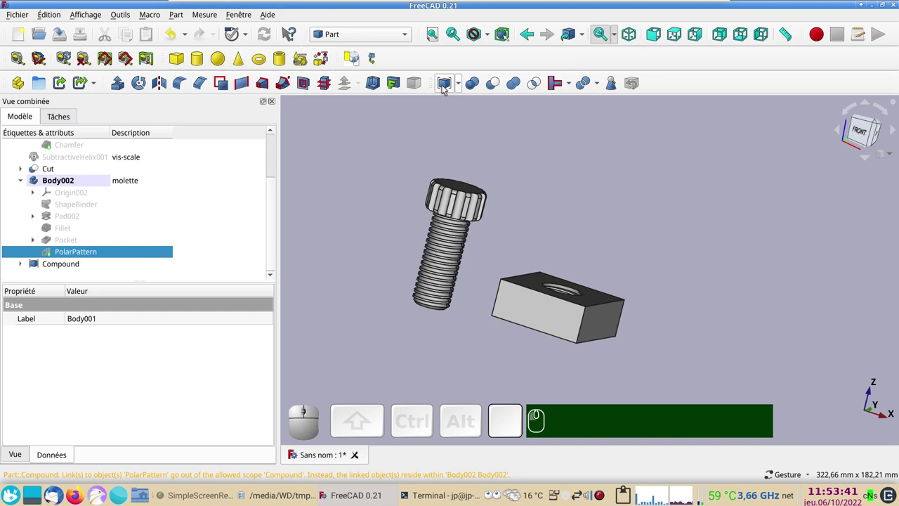
click(459, 85)
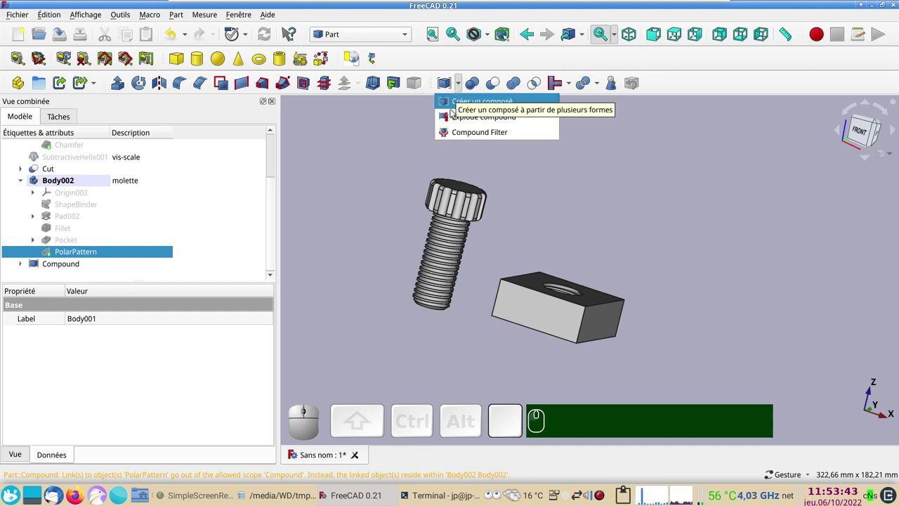
click(391, 142)
click(74, 267)
key(space)
scroll(up, 3)
scroll(down, 3)
scroll(up, 3)
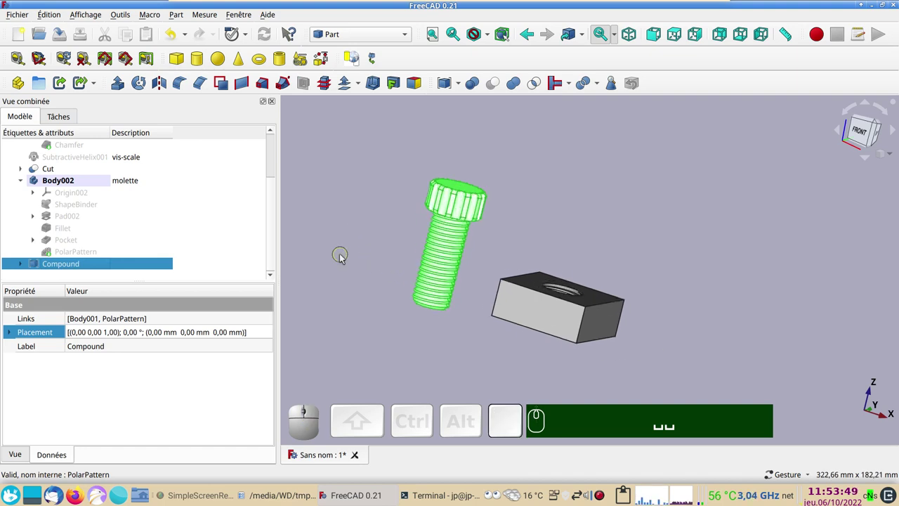
Step: Colour the knurled screw compound purple through its display properties (Ctrl+D)
key(ctrl+d)
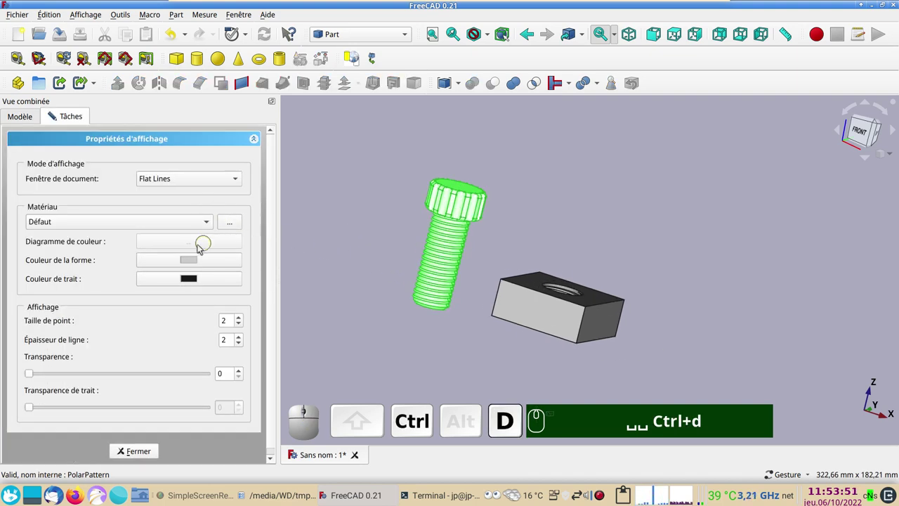
click(192, 260)
click(387, 150)
click(576, 331)
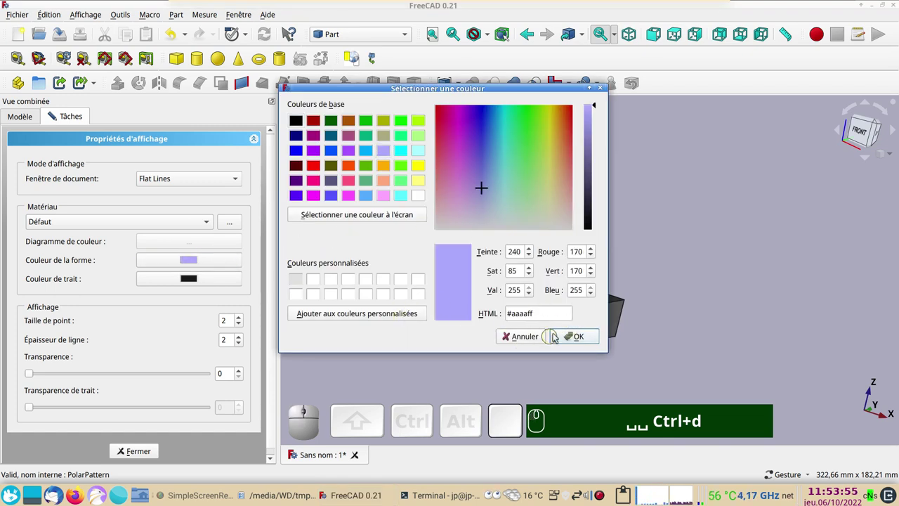
click(584, 341)
click(379, 308)
click(540, 323)
Step: Colour the threaded block orange through its display properties
key(ctrl+d)
click(195, 261)
click(349, 168)
click(583, 337)
click(151, 449)
click(305, 302)
Step: Orbit and zoom so the screw and block fill the view from a raised angle
drag(540, 159, 491, 197)
scroll(up, 3)
drag(494, 196, 524, 209)
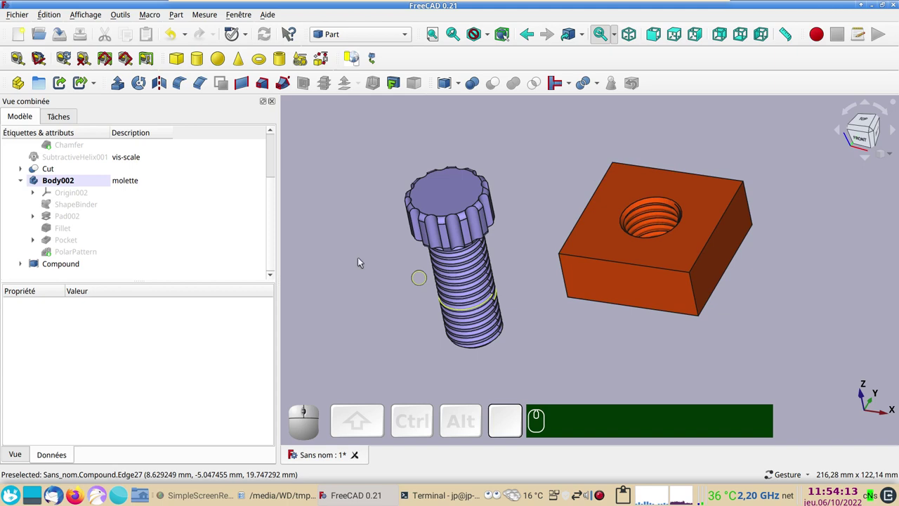
scroll(up, 3)
drag(588, 341, 577, 355)
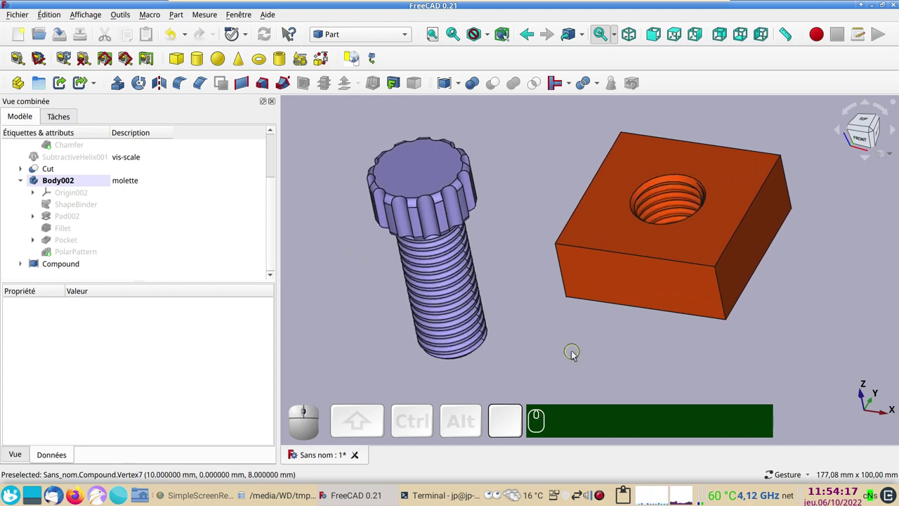
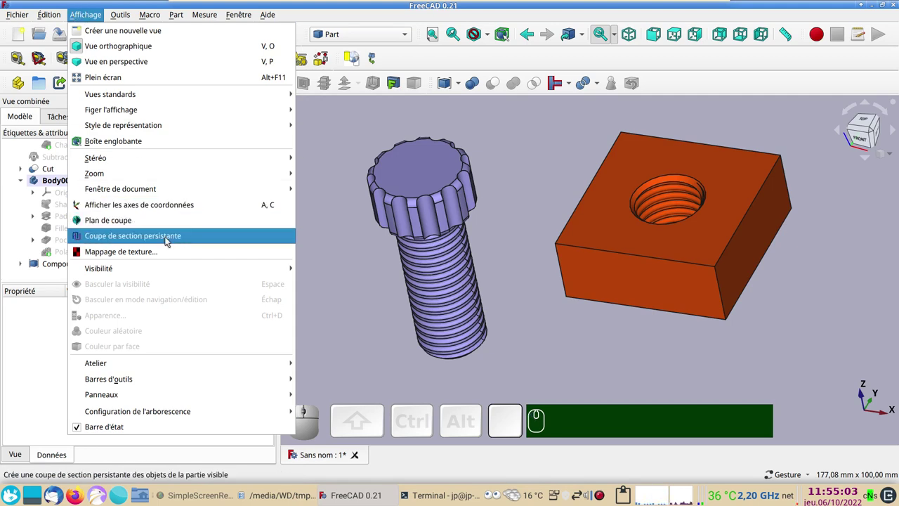
Step: Copy the block's Cut object without dependencies and paste it into new document Sans nom1
click(337, 295)
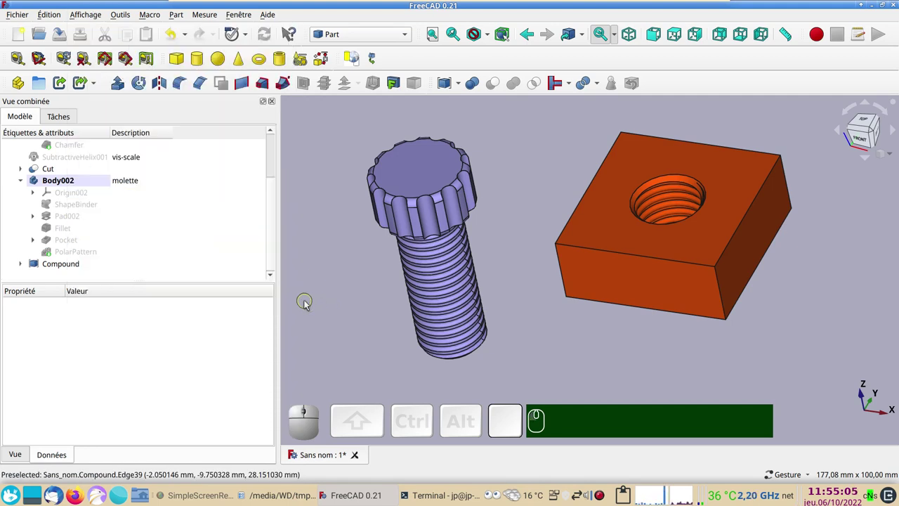
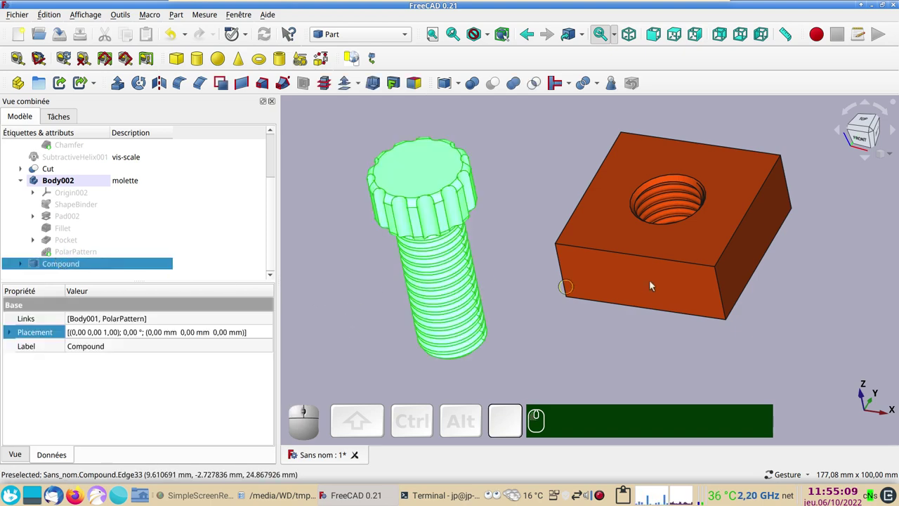
click(654, 282)
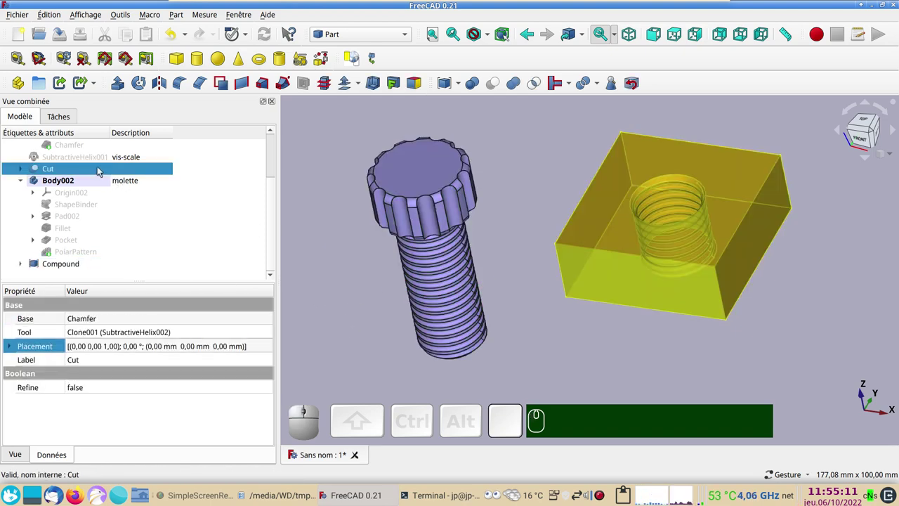
key(c)
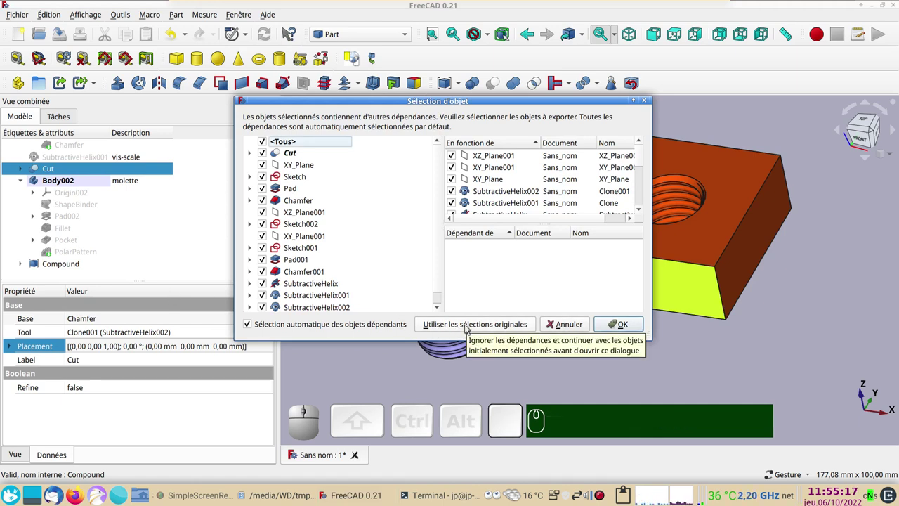
click(468, 327)
click(21, 38)
key(v)
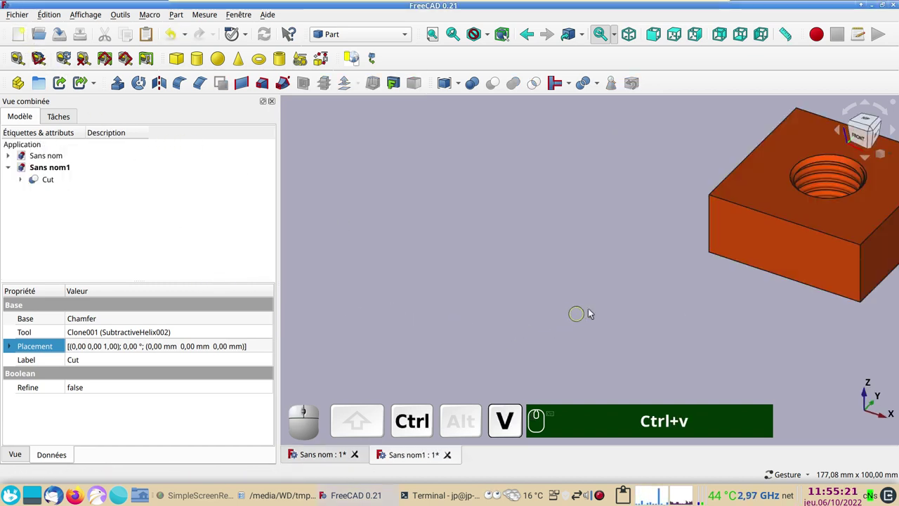
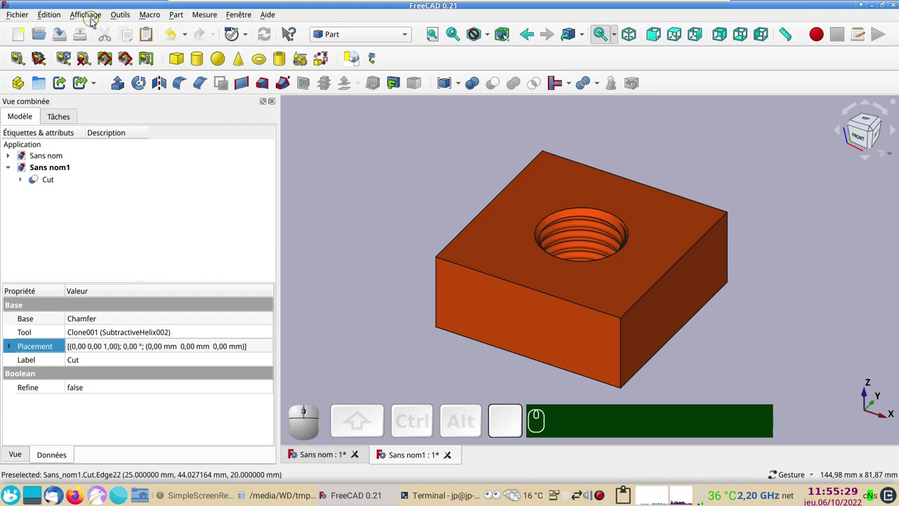
Step: Add a persistent section cut on Y halving the orange block to expose its internal threads
click(95, 18)
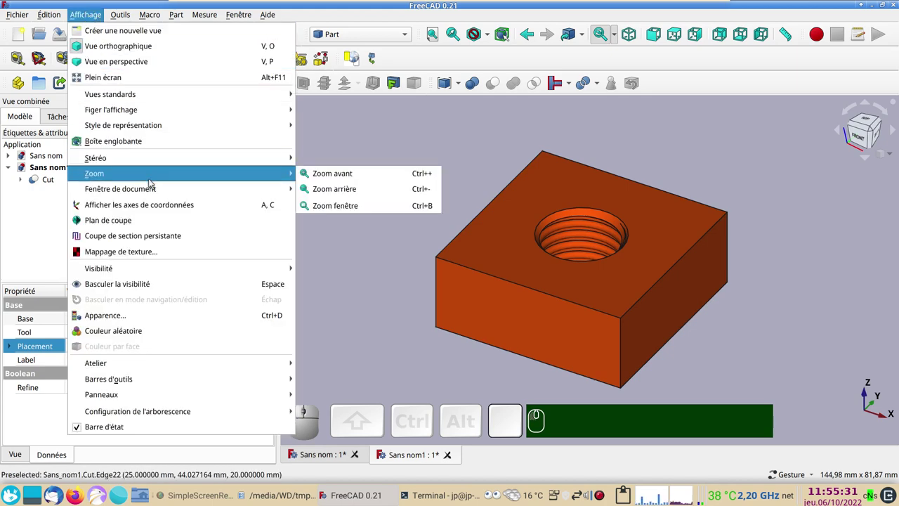
click(140, 238)
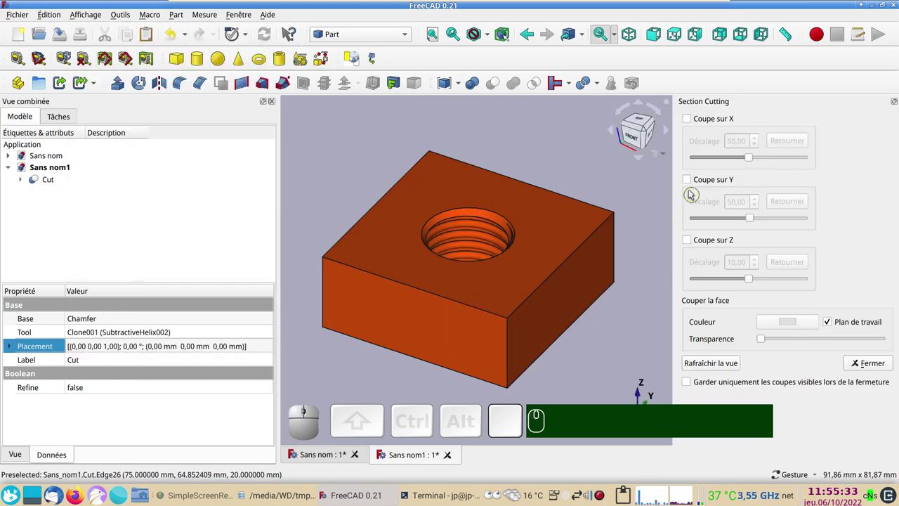
click(686, 181)
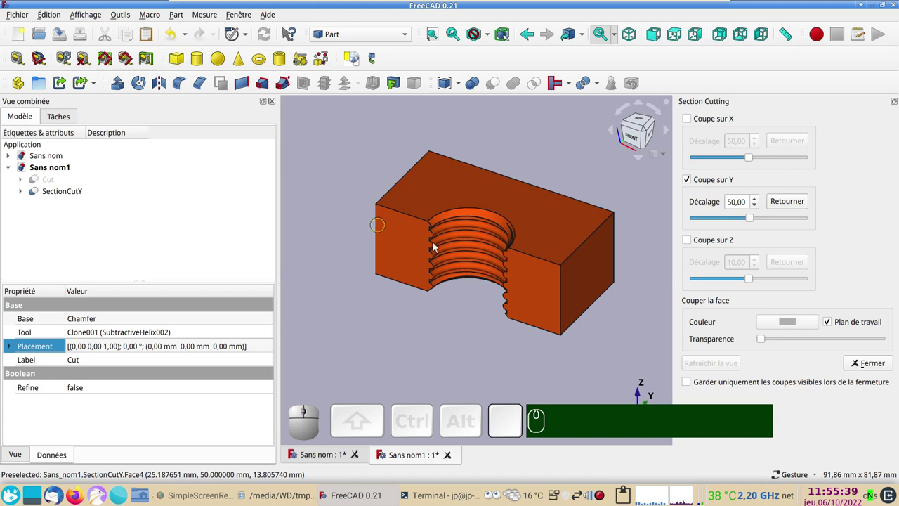
scroll(down, 3)
drag(432, 332, 441, 299)
scroll(up, 3)
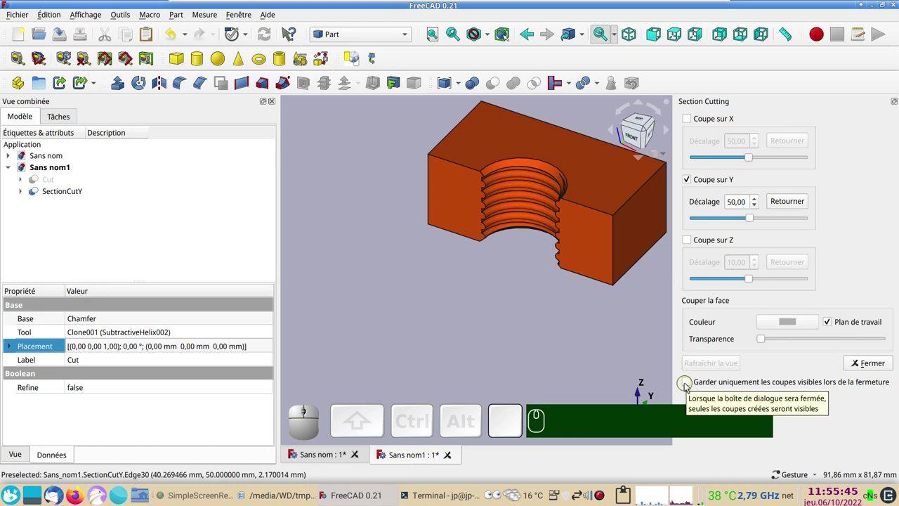
click(690, 384)
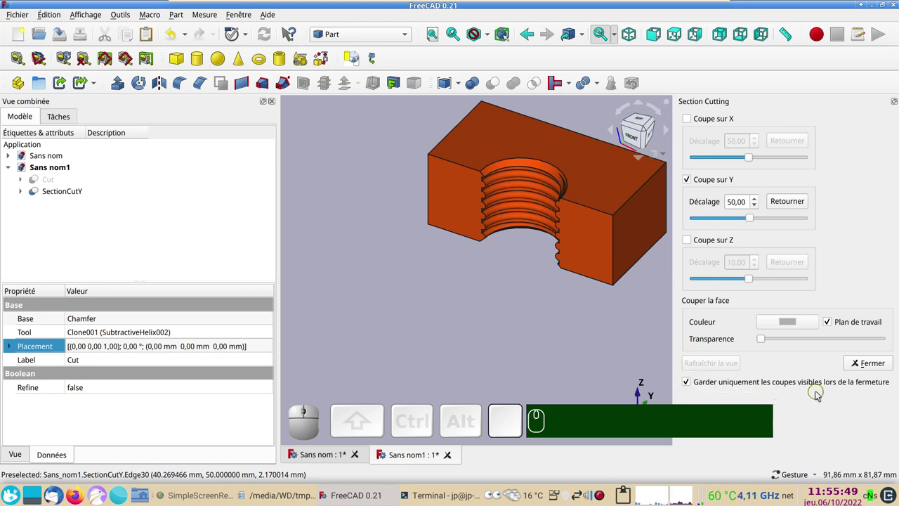
click(881, 364)
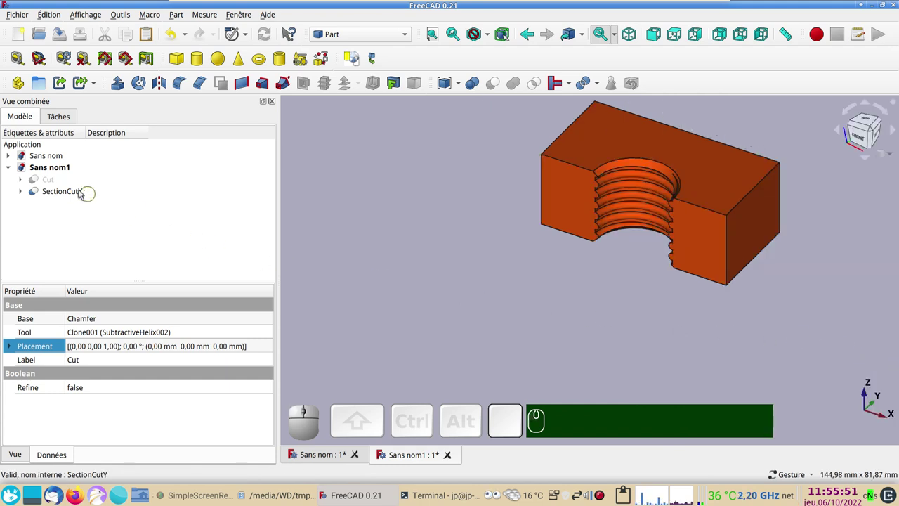
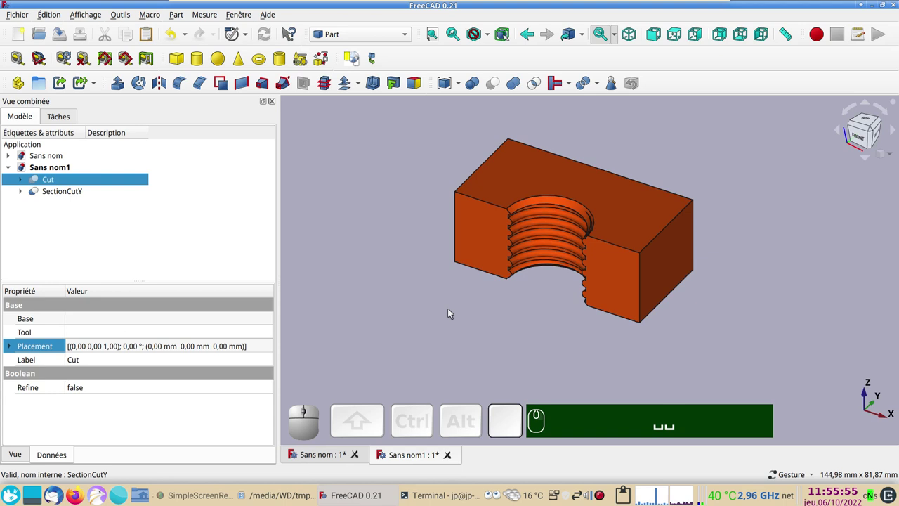
Step: Back in the assembly document, clone the screw Compound with the Draft workbench
click(331, 456)
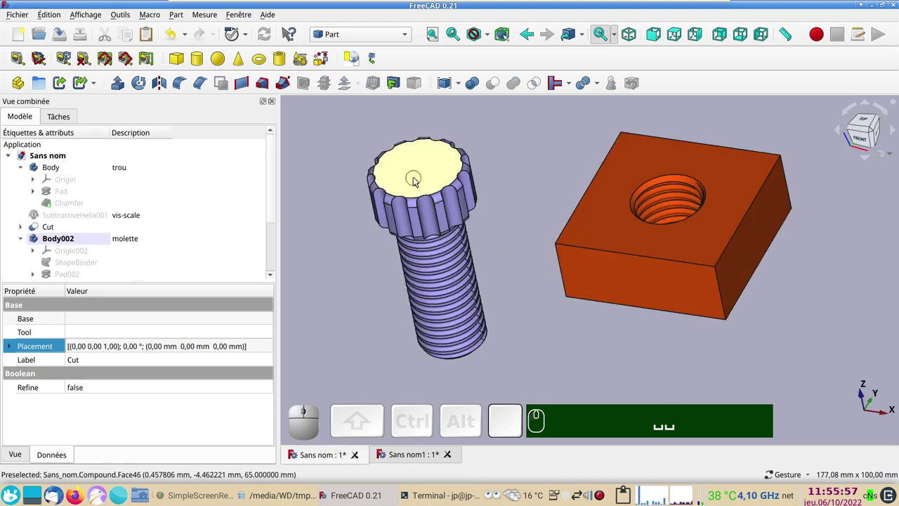
click(417, 177)
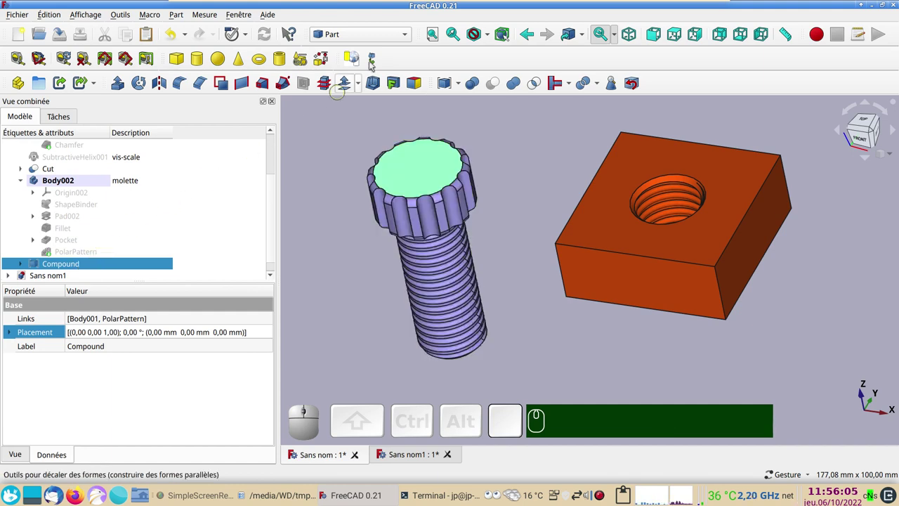
click(391, 32)
click(376, 51)
scroll(down, 3)
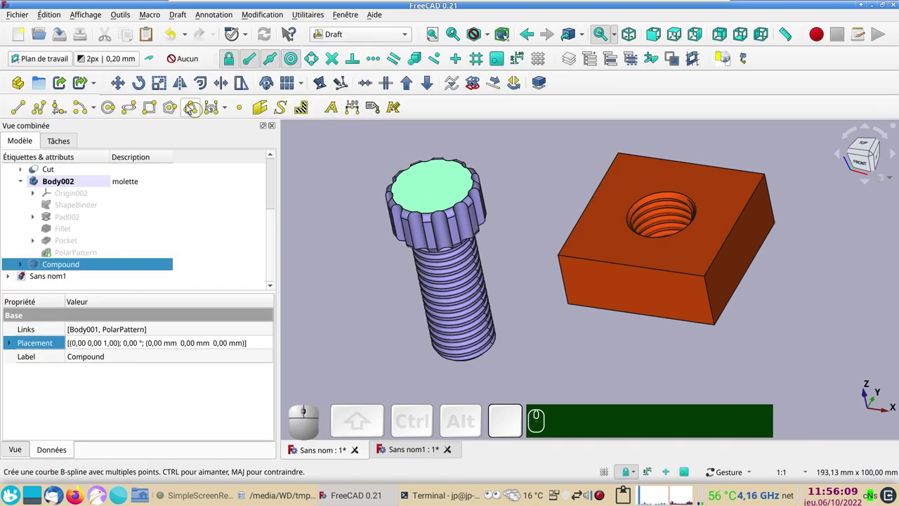
click(272, 84)
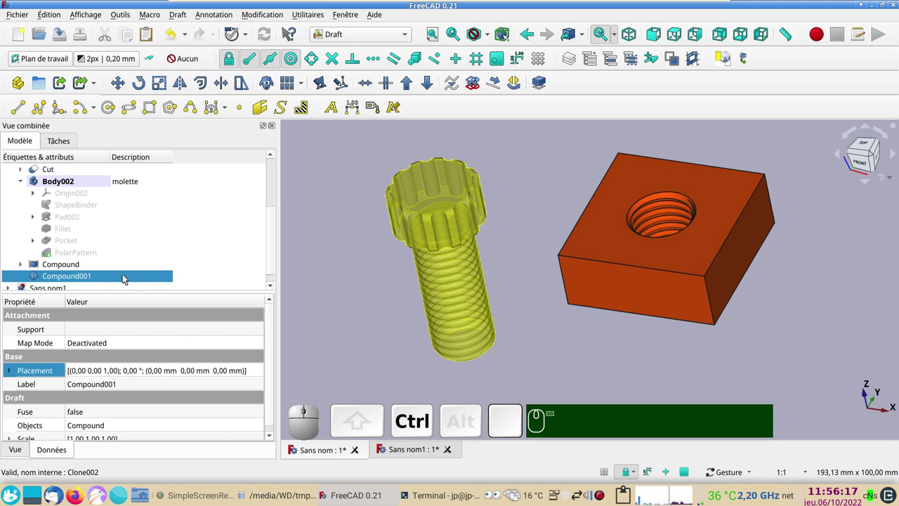
Step: Copy the screw clone and paste it as Compound001 into new document Sans nom2
key(ctrl+c)
click(449, 323)
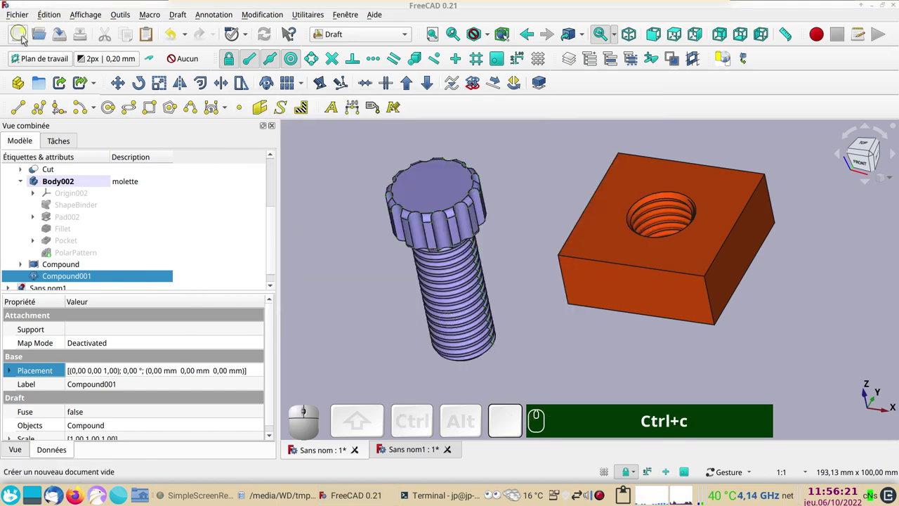
click(26, 38)
key(ctrl+v)
drag(505, 256, 207, 175)
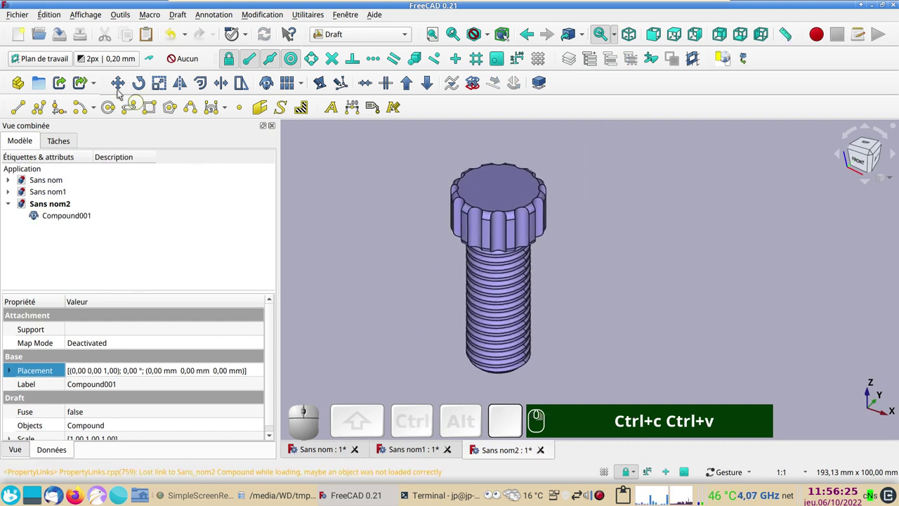
Step: Add a persistent section cut on Y halving the knurled screw to show its thread profile
click(92, 18)
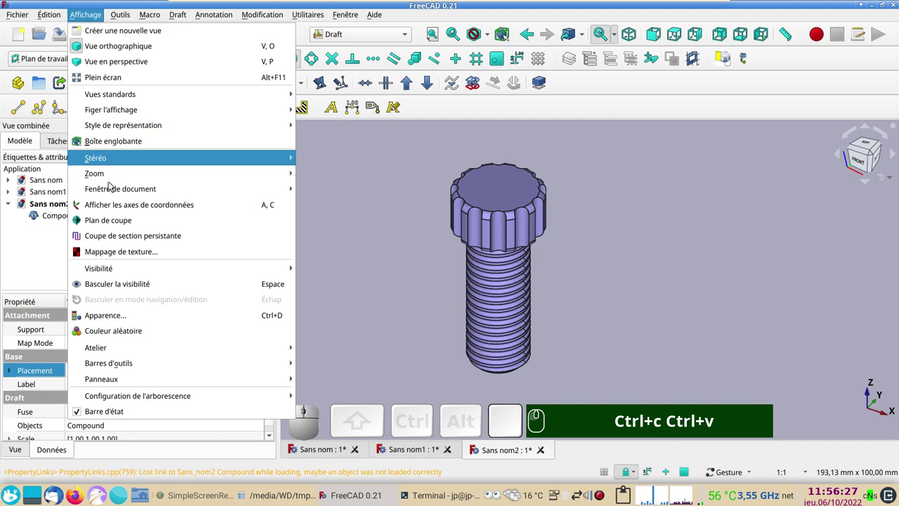
click(126, 238)
click(692, 206)
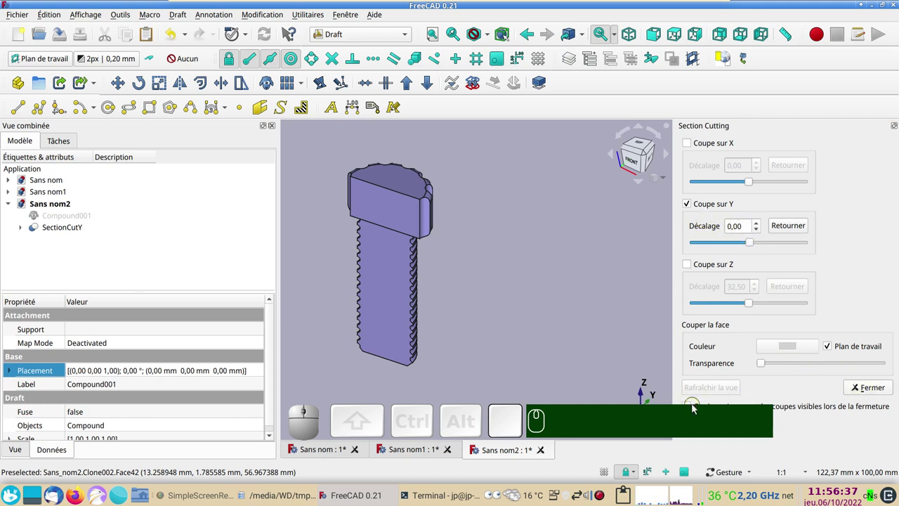
click(690, 404)
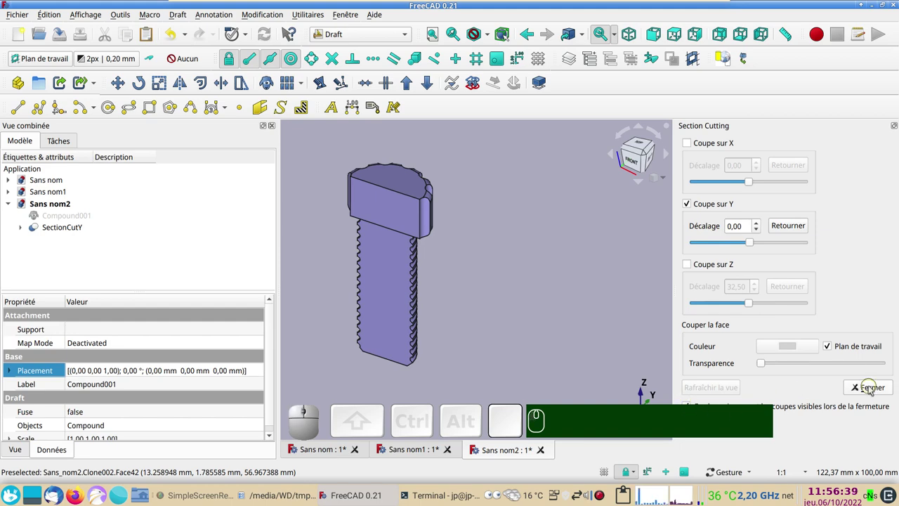
click(872, 389)
Step: Copy the screw's SectionCutY and switch to the sectioned block document Sans nom1
click(516, 306)
key(ctrl+c)
click(464, 328)
click(406, 452)
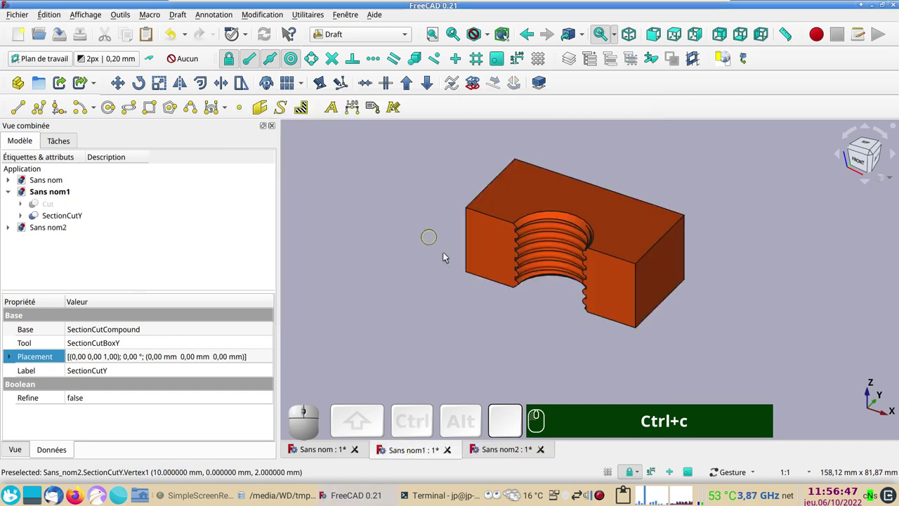
Step: Paste the sectioned screw as SectionCutY001 beside the halved block and select it
key(ctrl+v)
scroll(down, 3)
drag(531, 368, 499, 238)
scroll(up, 3)
right_click(439, 207)
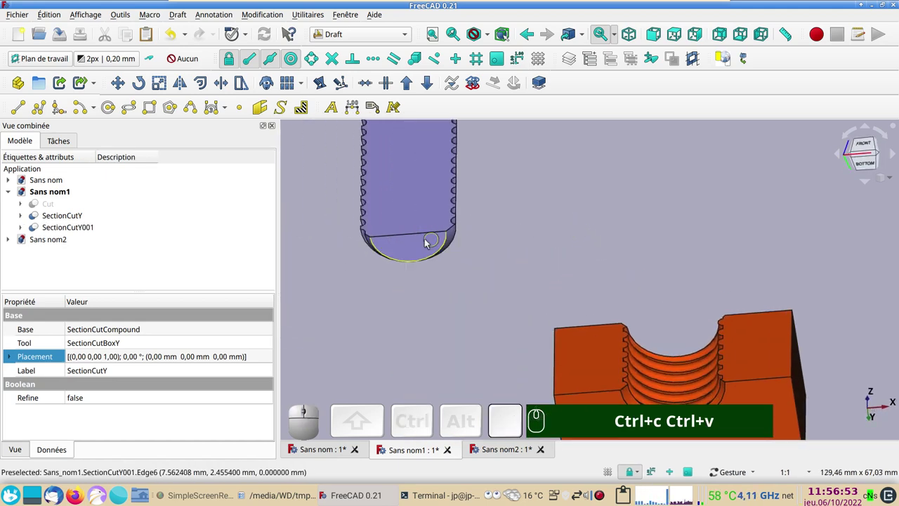
click(426, 239)
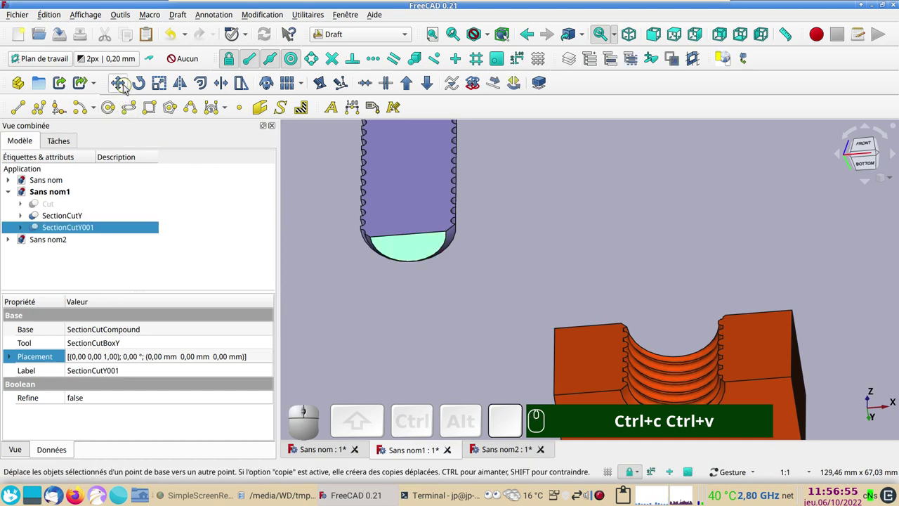
Step: Move the screw section into the block's hole so the threads mesh, framed from the front
click(127, 86)
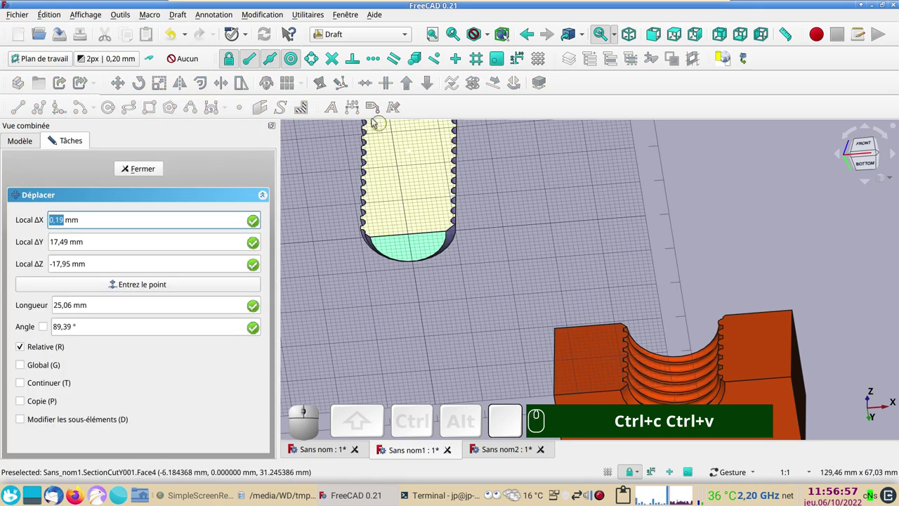
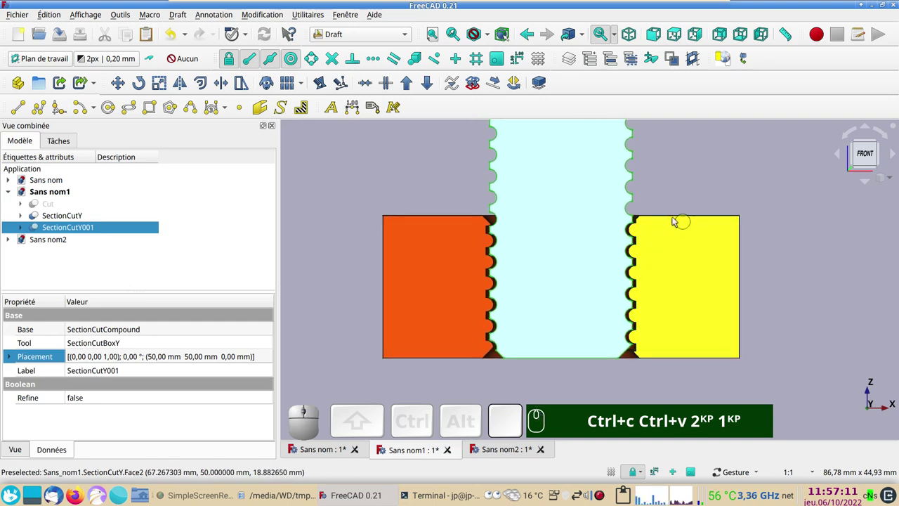
click(688, 172)
scroll(up, 3)
scroll(down, 3)
drag(792, 324, 711, 304)
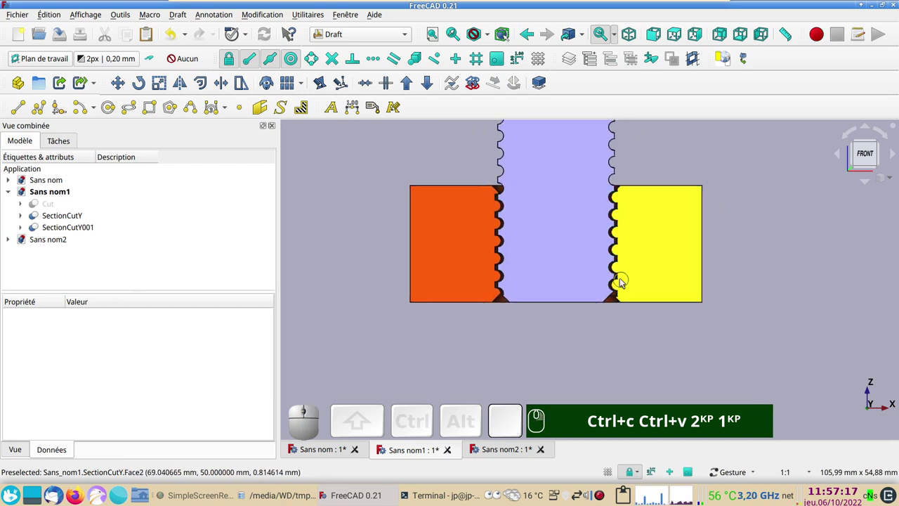